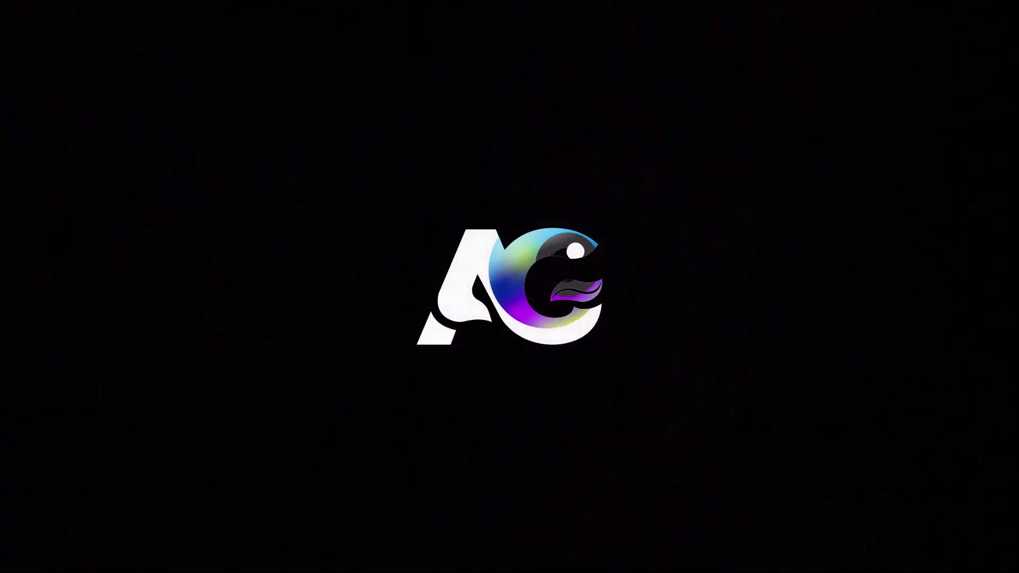
Start a new composition from the After Effects start screen.
click(382, 280)
Name the composition Main Animation at 1920×1080, 30 fps, 30 s with a white background.
text(a)
key(space)
key(shift+a)
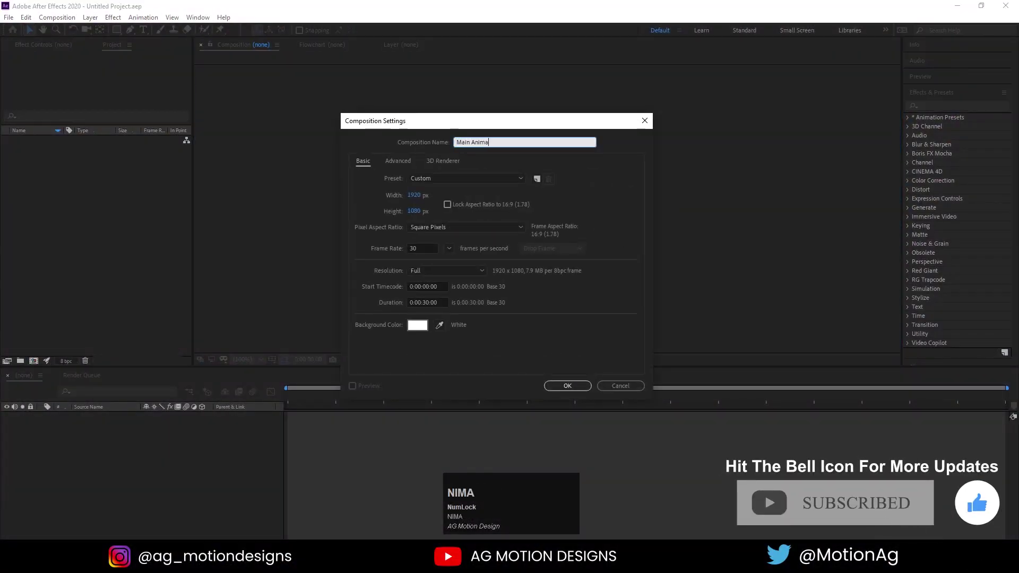
text(NIMATION)
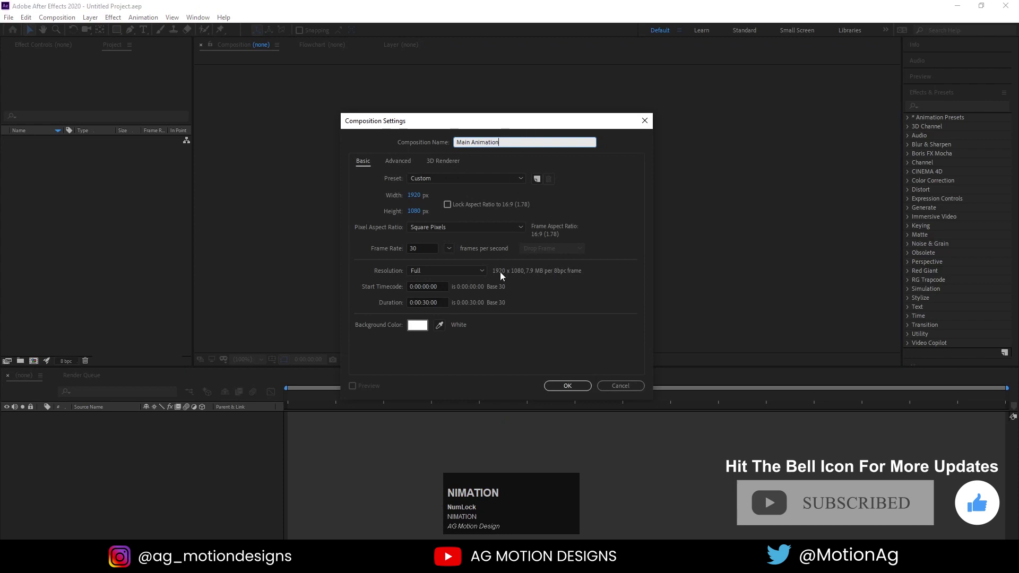
drag(567, 387, 321, 210)
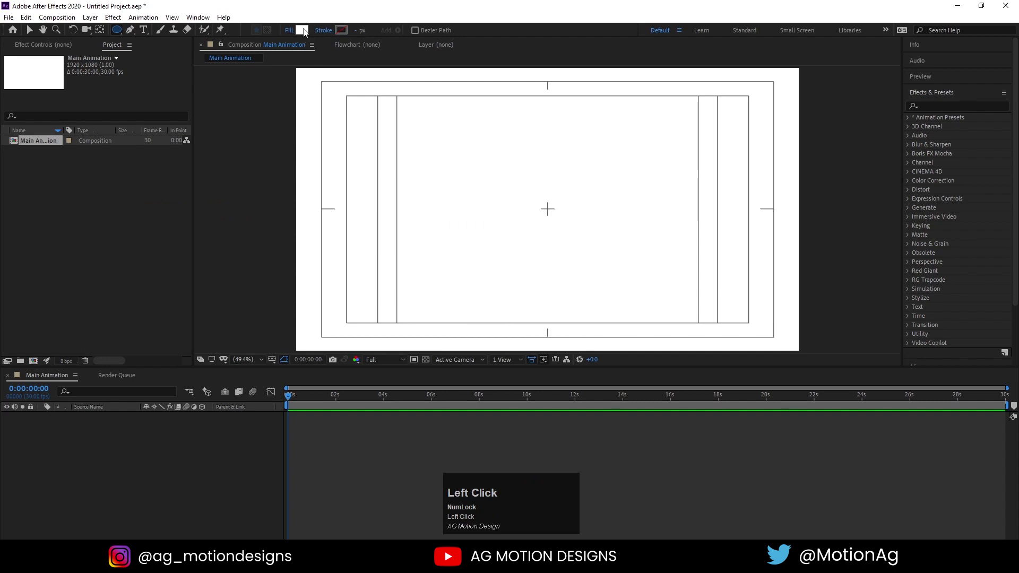
Draw a circle and centre it in the composition via Align.
drag(124, 36, 619, 265)
key(ctrl+alt+Home)
click(944, 94)
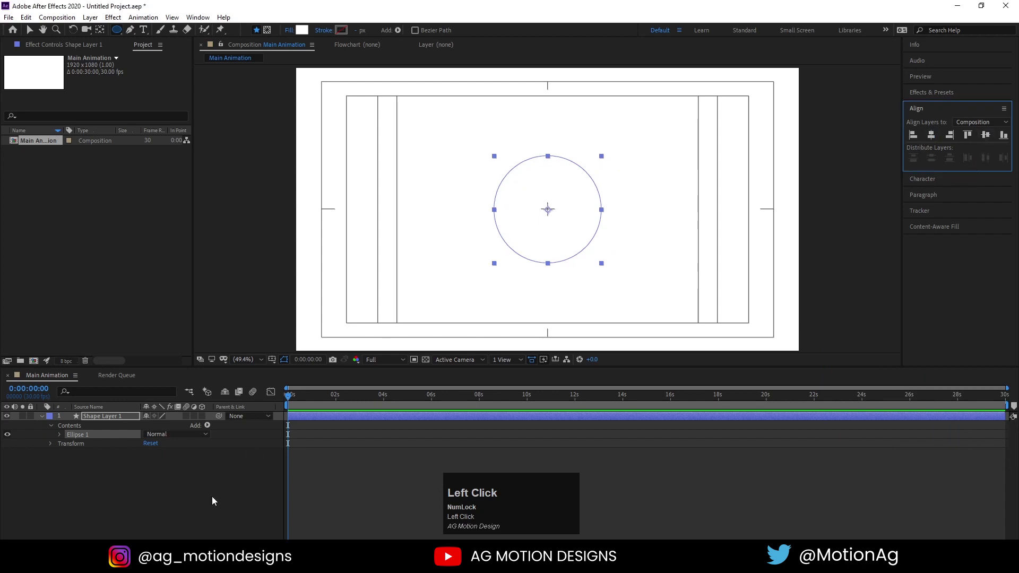
key(u)
Apply a Gradient Ramp effect to the circle for the yellow-to-red gradient.
click(114, 423)
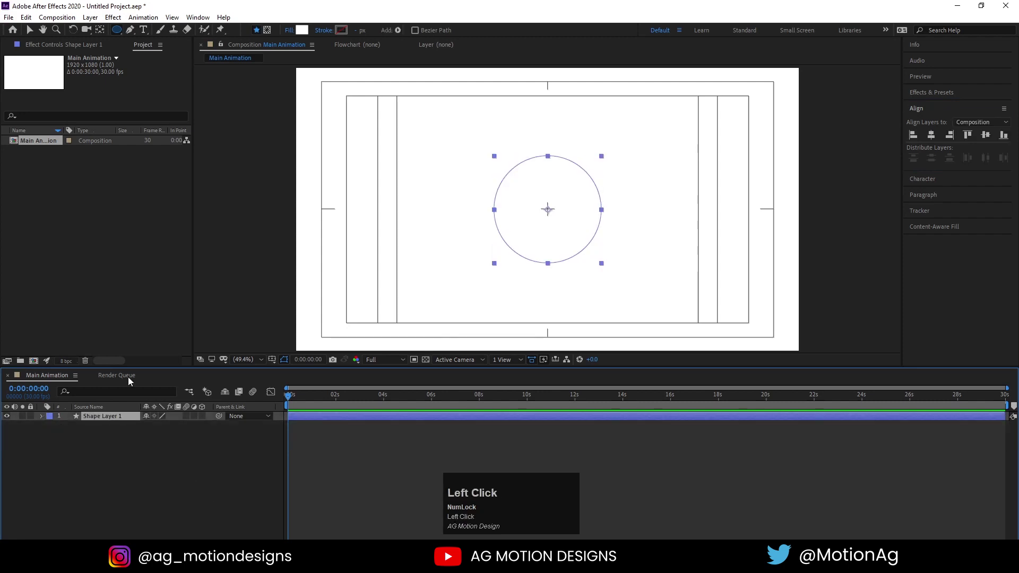
click(923, 98)
key(r)
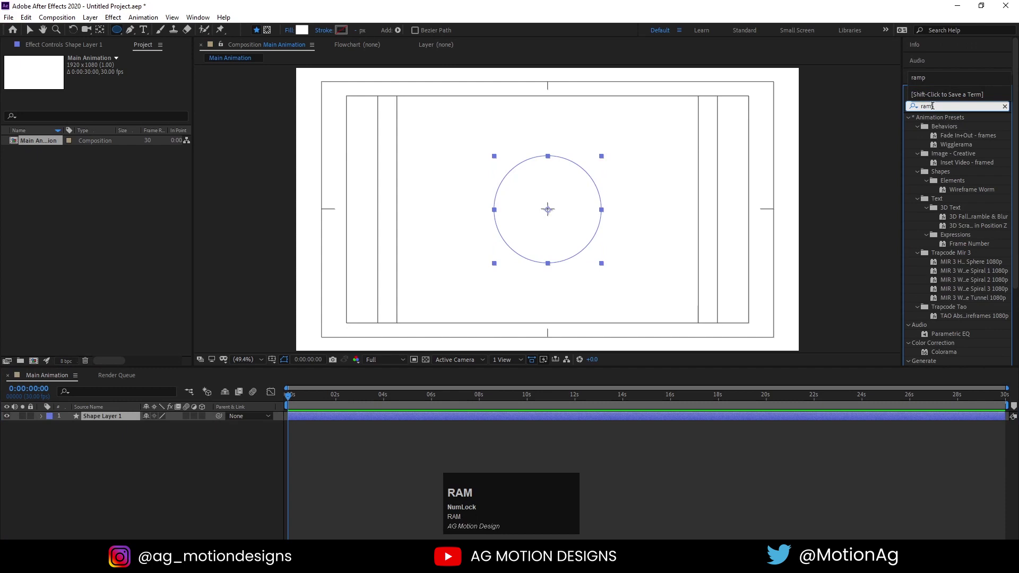
drag(953, 129, 118, 90)
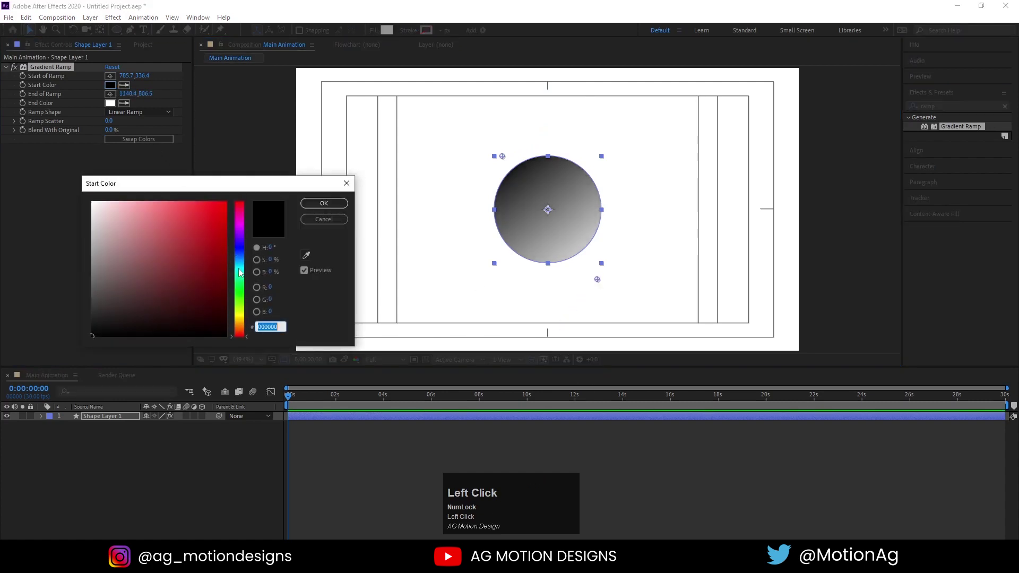
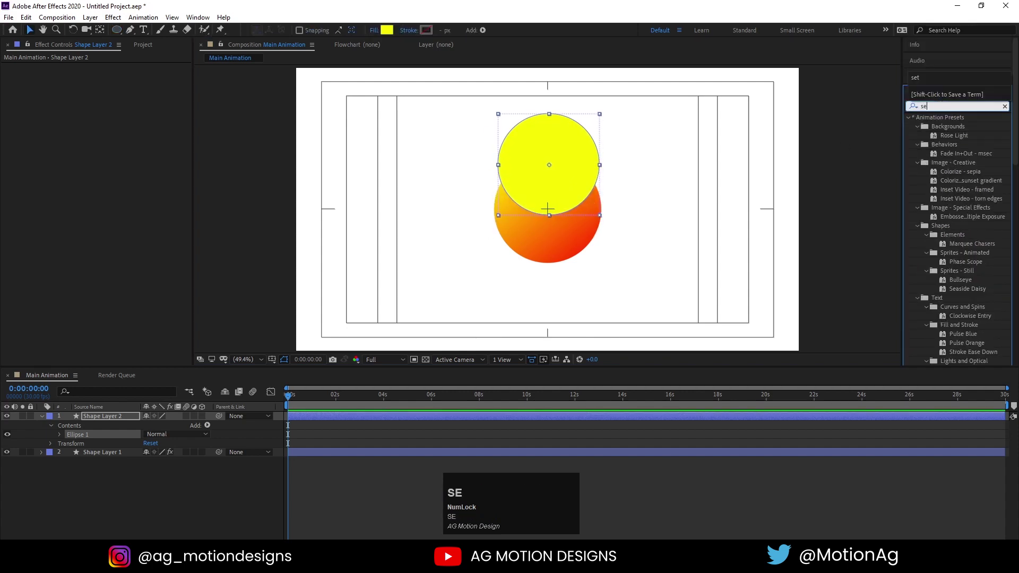
Matte the upper circle to Shape Layer 1, blur it at 246 and fill it purple.
click(946, 204)
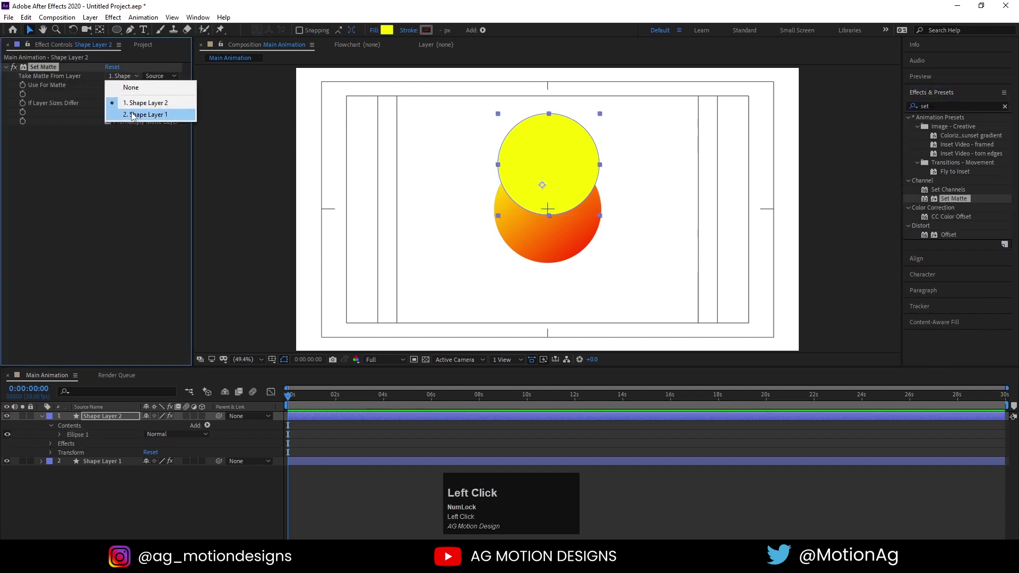
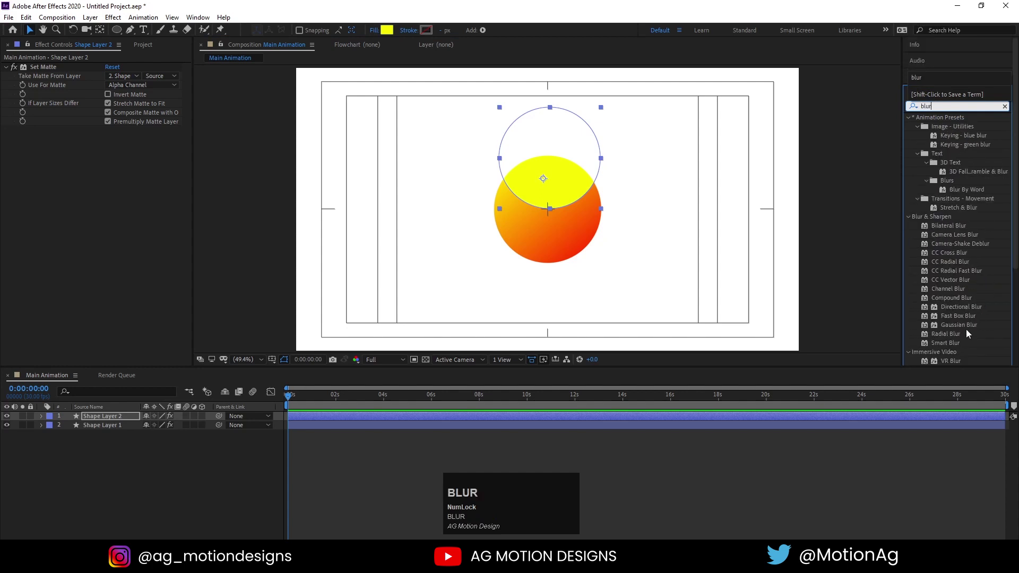
drag(967, 332, 149, 489)
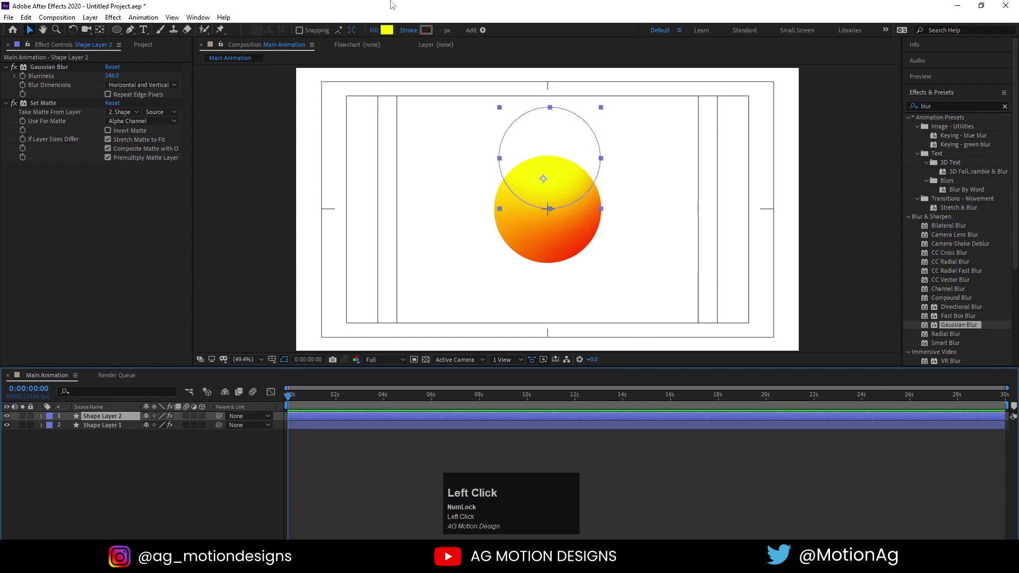
drag(394, 34, 317, 206)
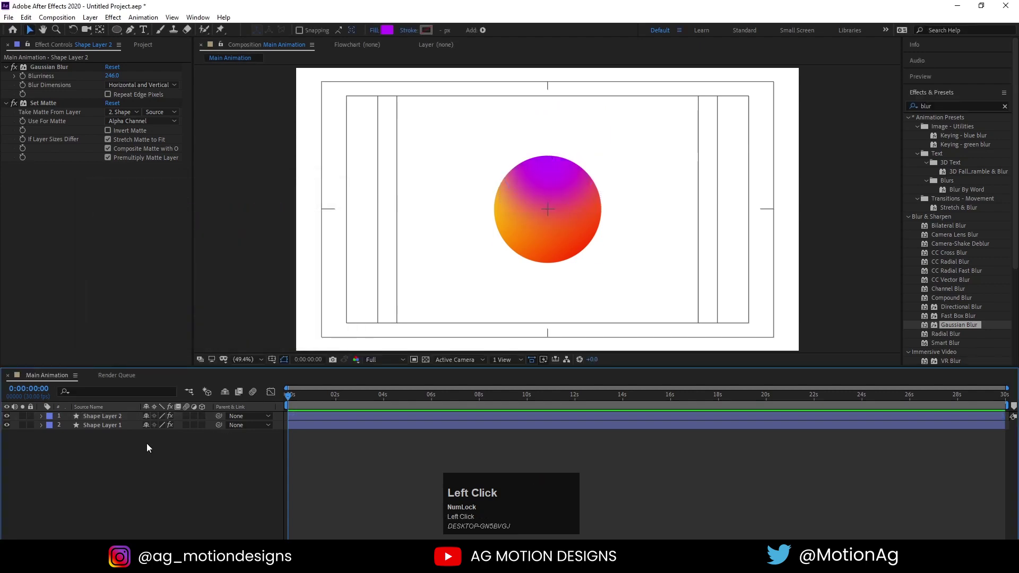
Add an outline-only circle over the gradient circle with no fill and a thin stroke.
key(u)
click(142, 476)
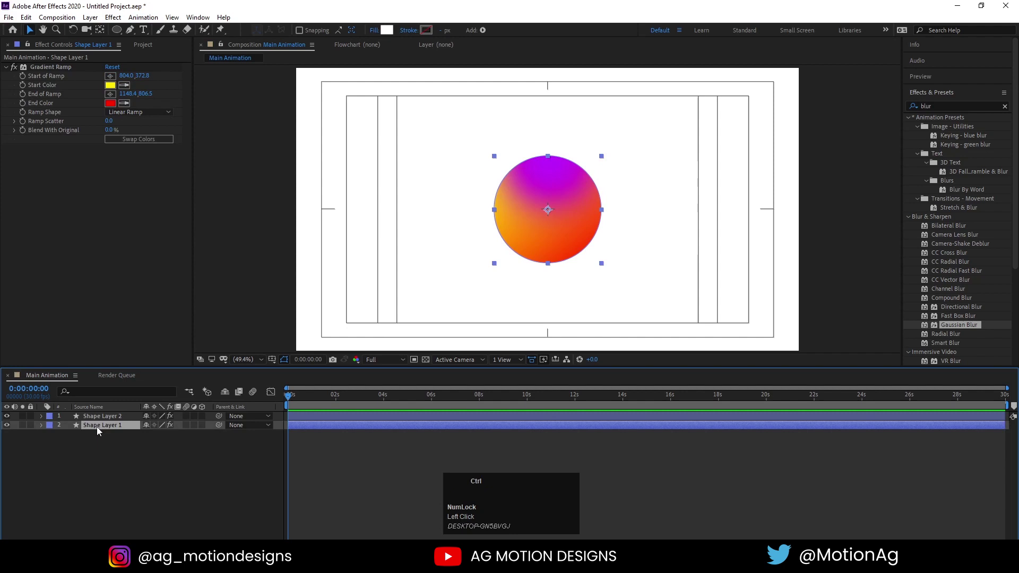
key(ctrl+d)
drag(101, 432, 255, 62)
key(Return)
click(376, 35)
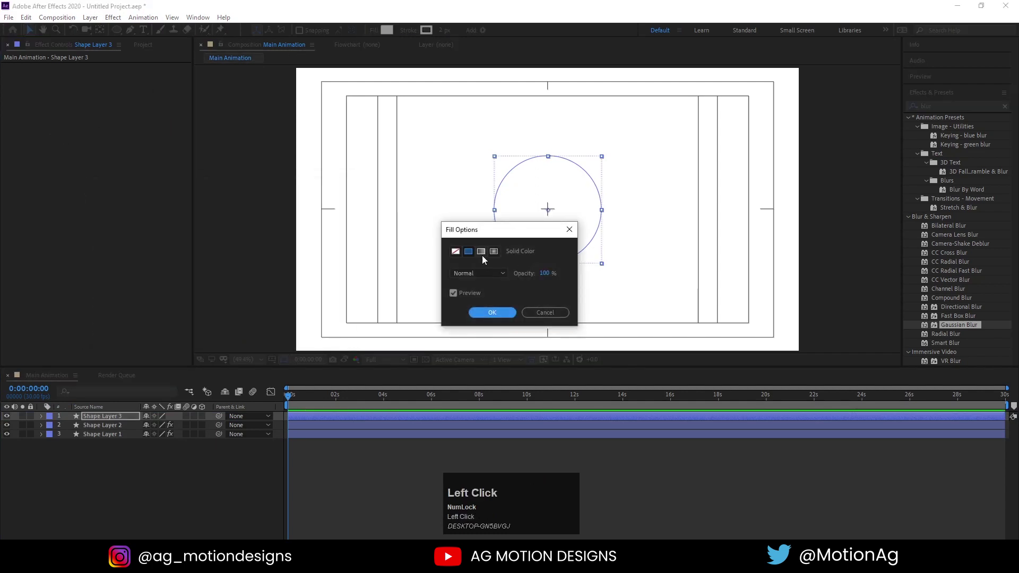
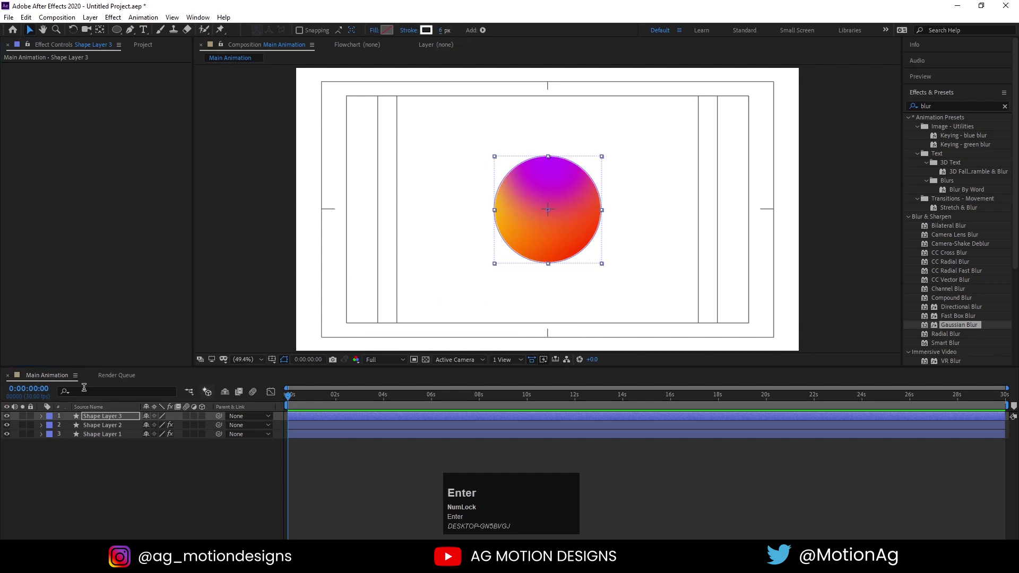
click(445, 37)
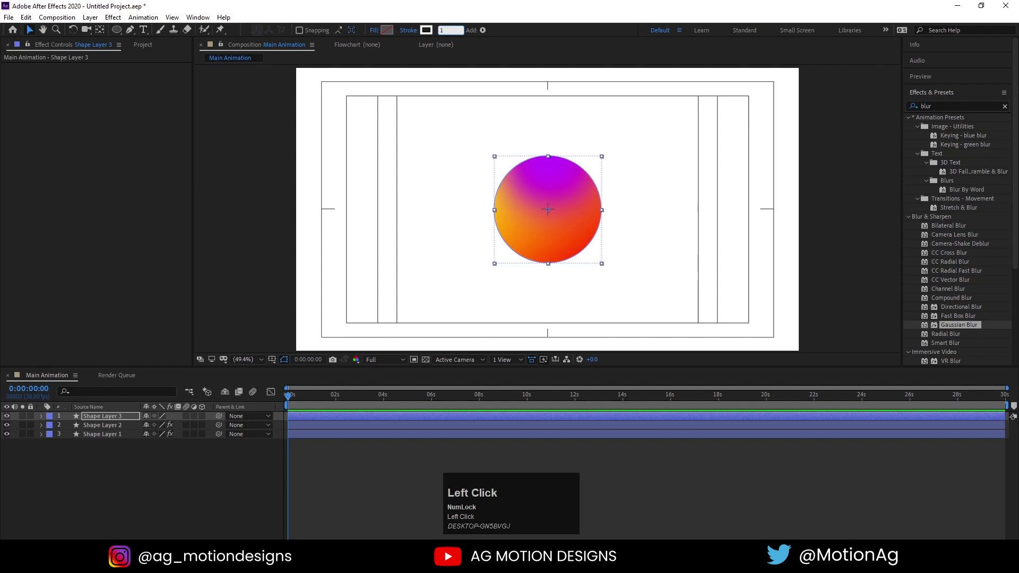
key(Return)
Duplicate the gradient circle layer and select the bottom copy.
click(98, 486)
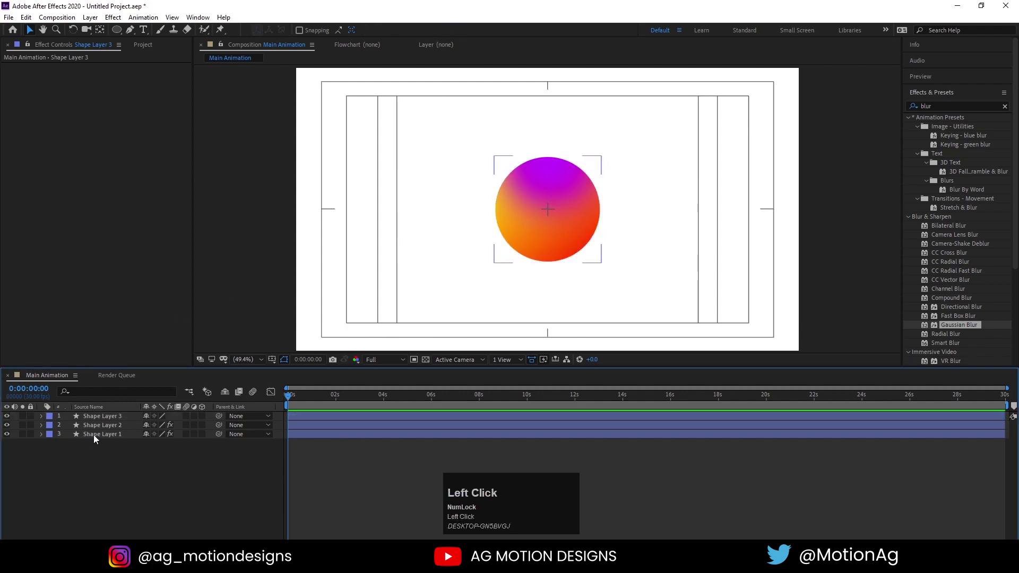
key(ctrl+d)
click(92, 445)
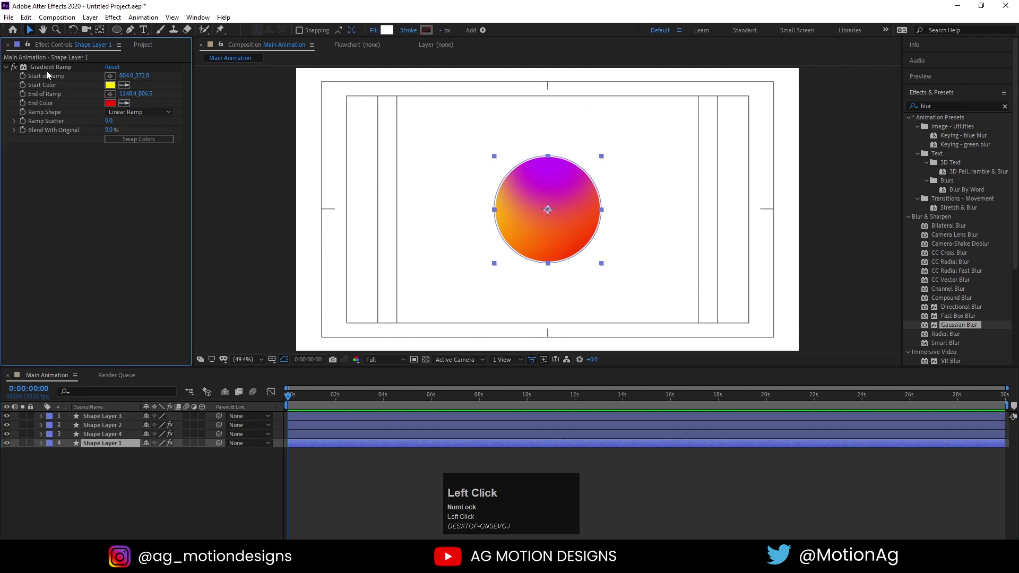
Scale the bottom copy to 119%, remove its Gradient Ramp and repoint the highlight's Set Matte to the duplicate.
key(s)
drag(159, 459, 122, 449)
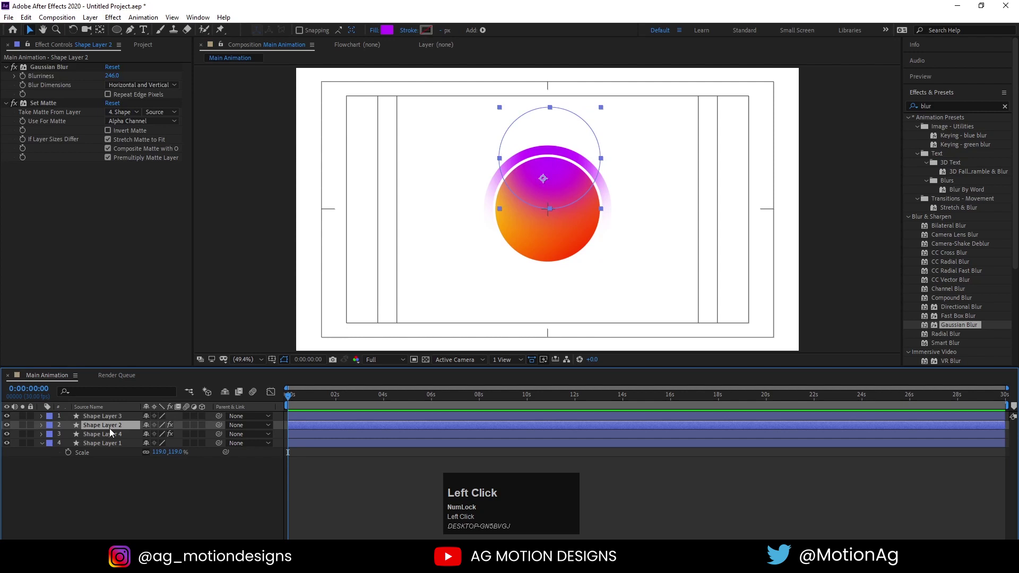
drag(46, 72, 101, 105)
click(110, 133)
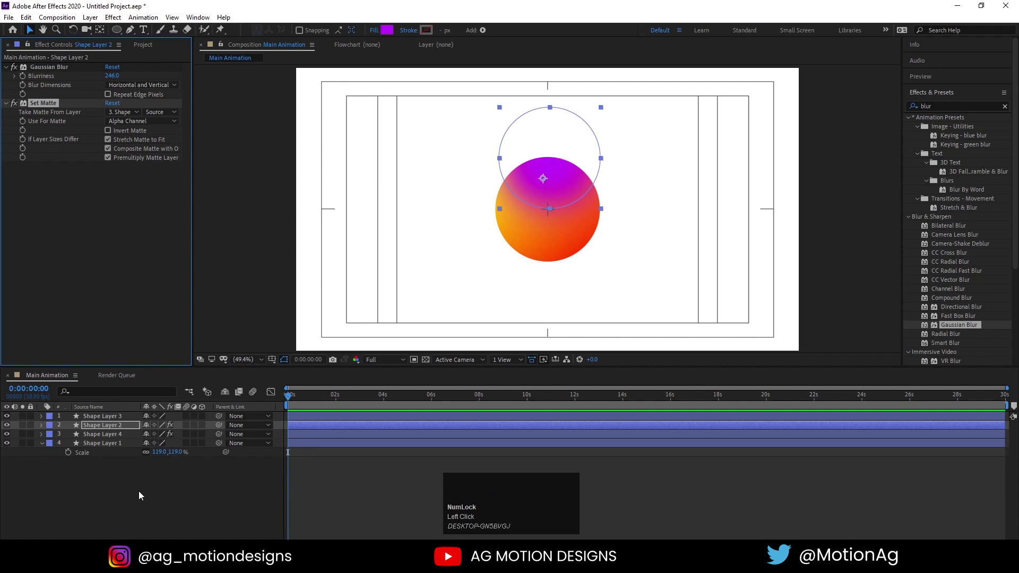
click(143, 495)
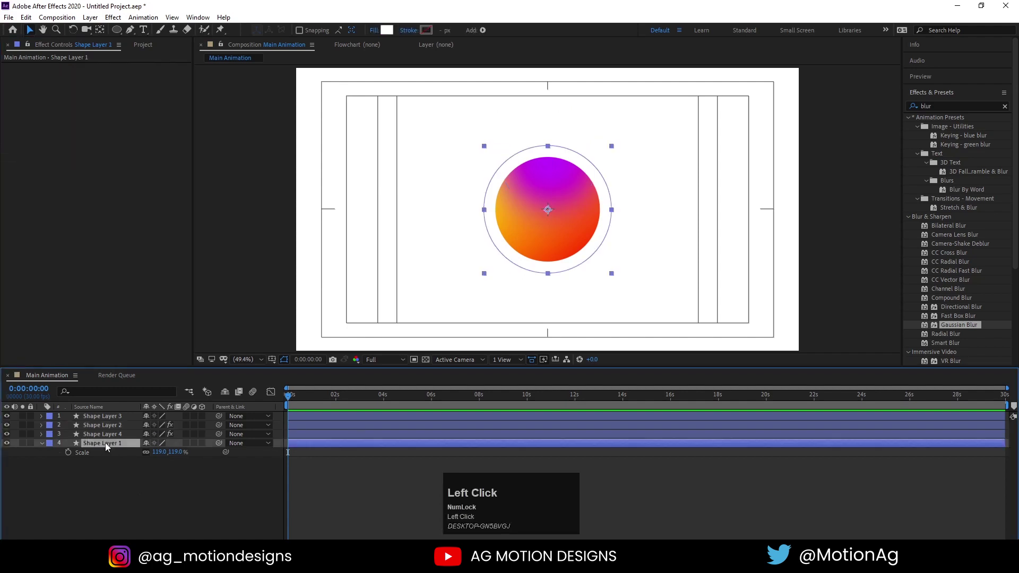
Add a Drop Shadow to the gradient circle and copy it onto the outline circle.
key(ctrl+a)
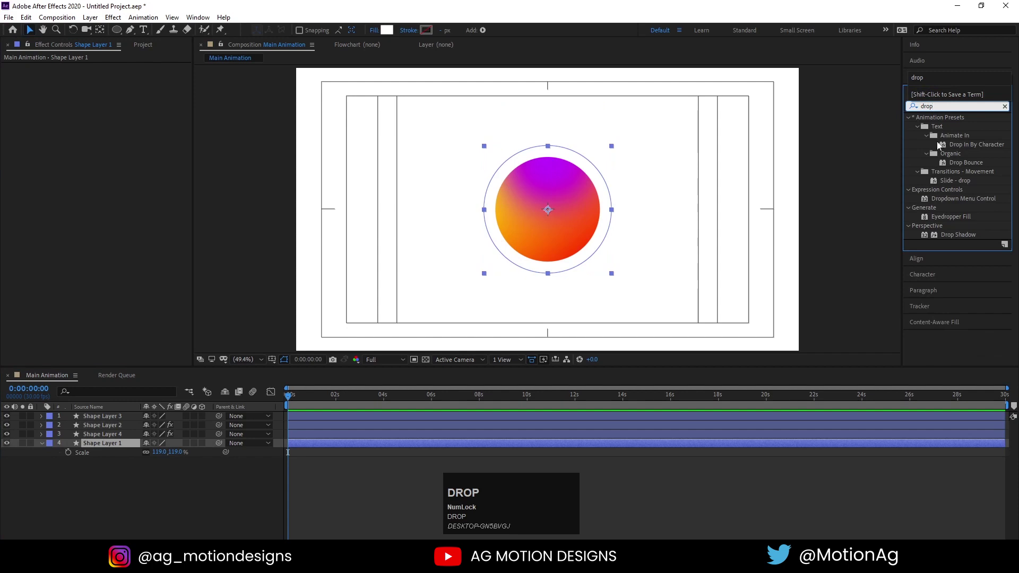
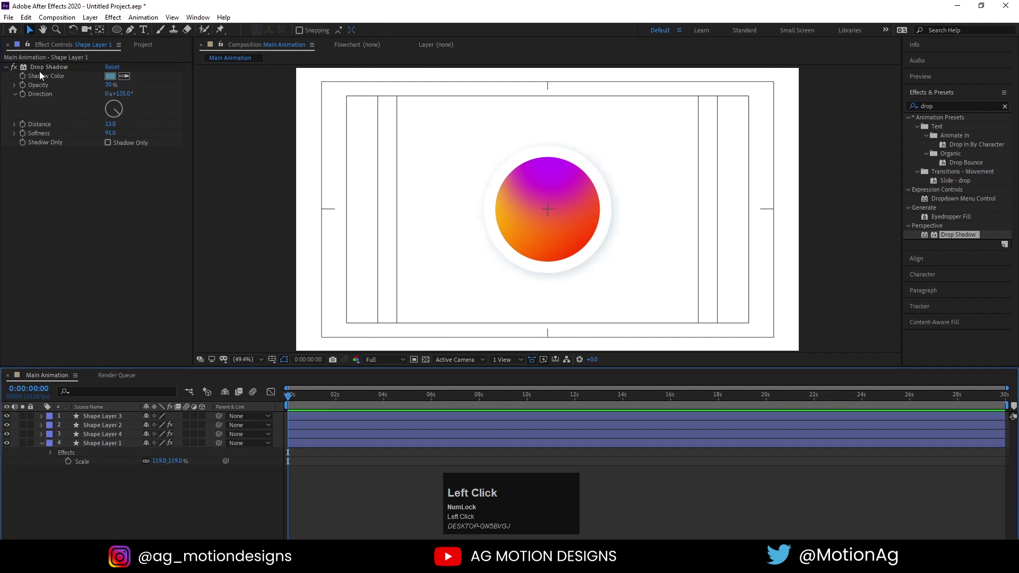
click(42, 71)
key(ctrl+c)
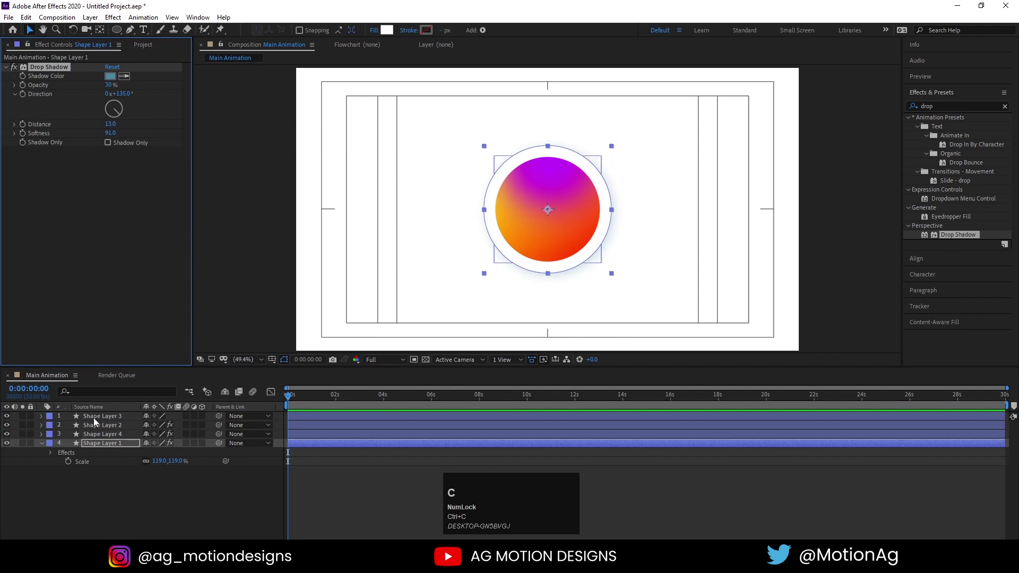
click(98, 423)
click(152, 506)
scroll(up, 3)
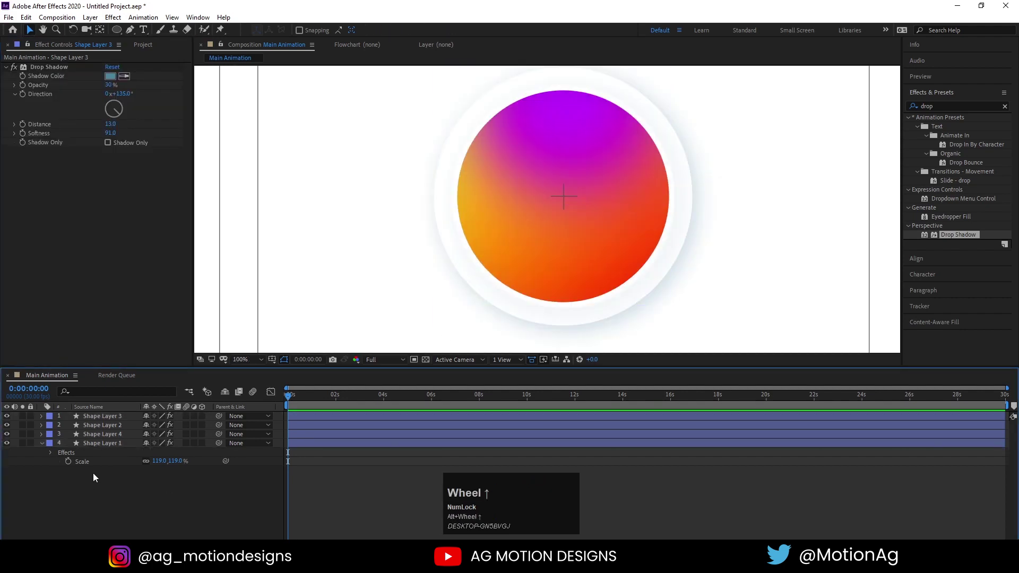
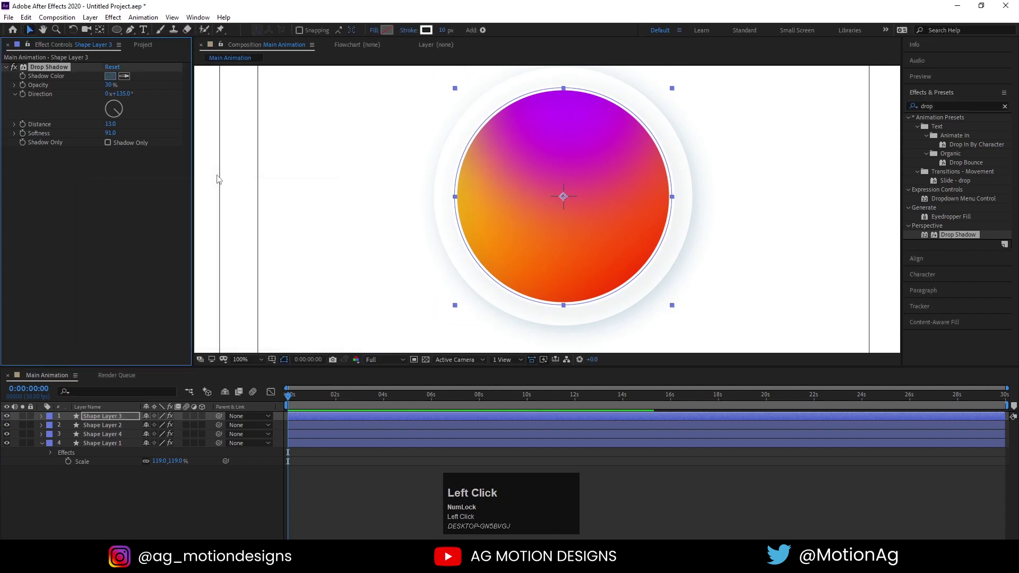
key(Return)
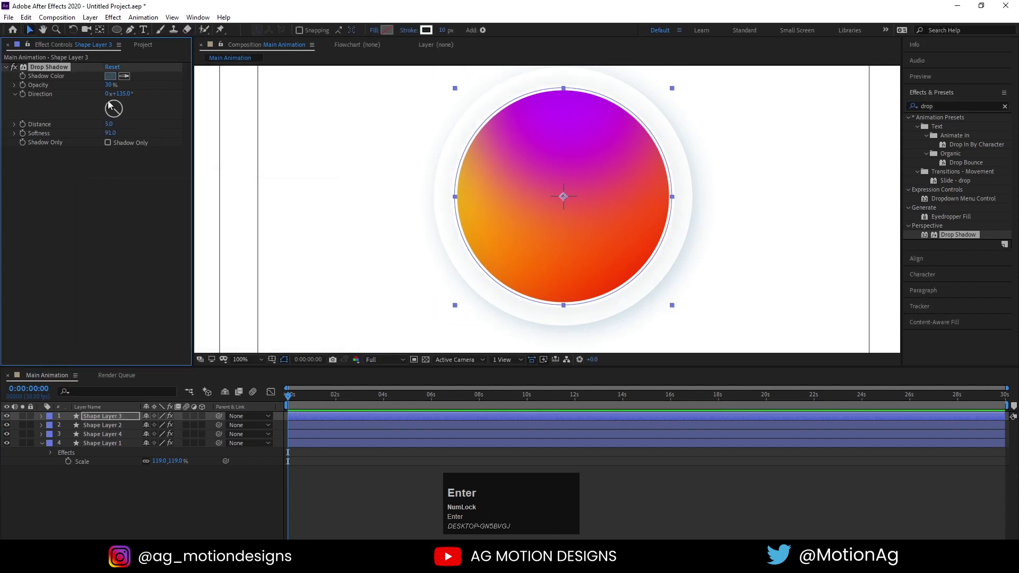
Set the drop shadow softness to 50 and opacity to 50%.
drag(111, 92, 115, 500)
scroll(down, 3)
click(250, 363)
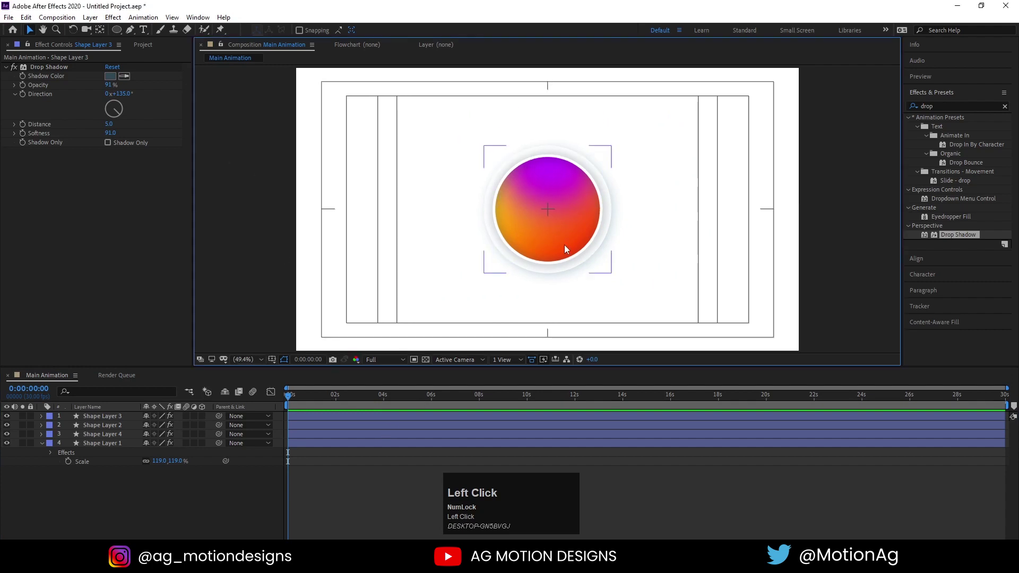
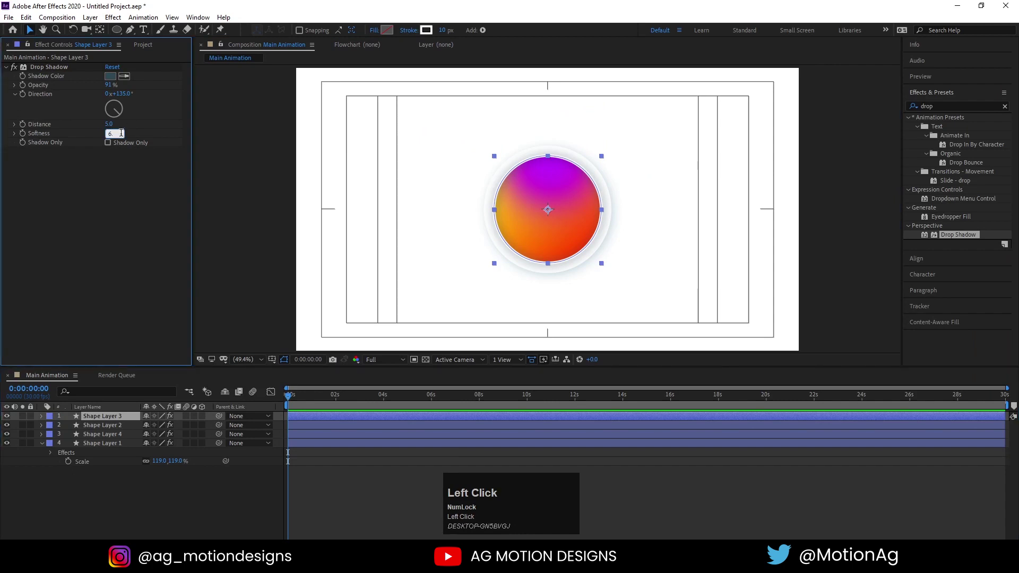
key(Return)
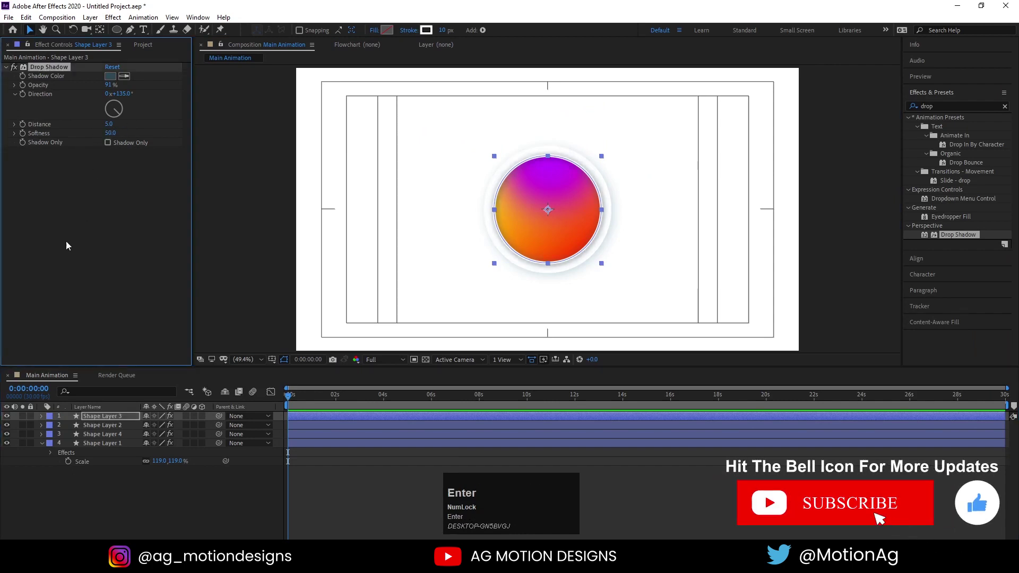
click(59, 268)
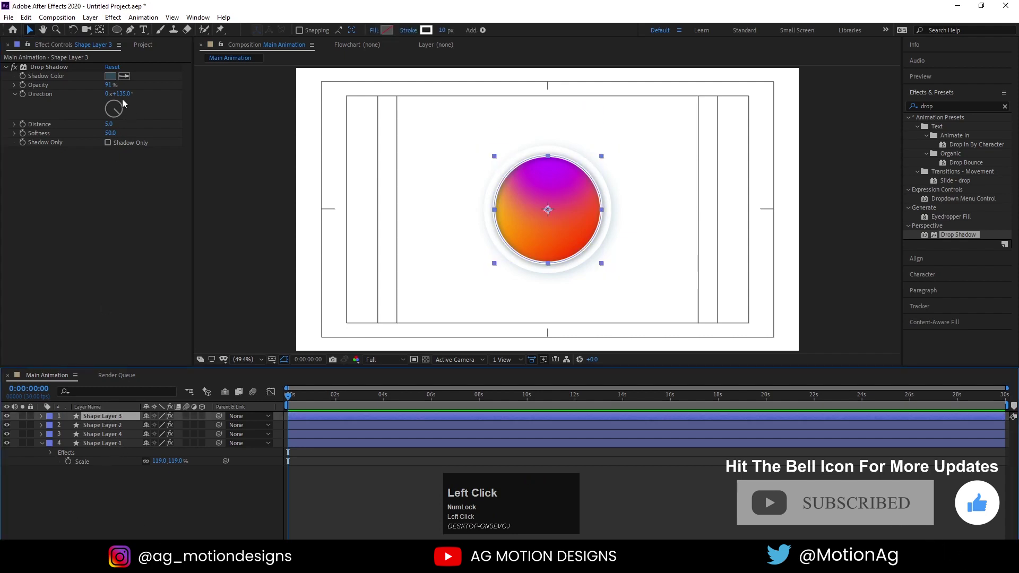
key(Return)
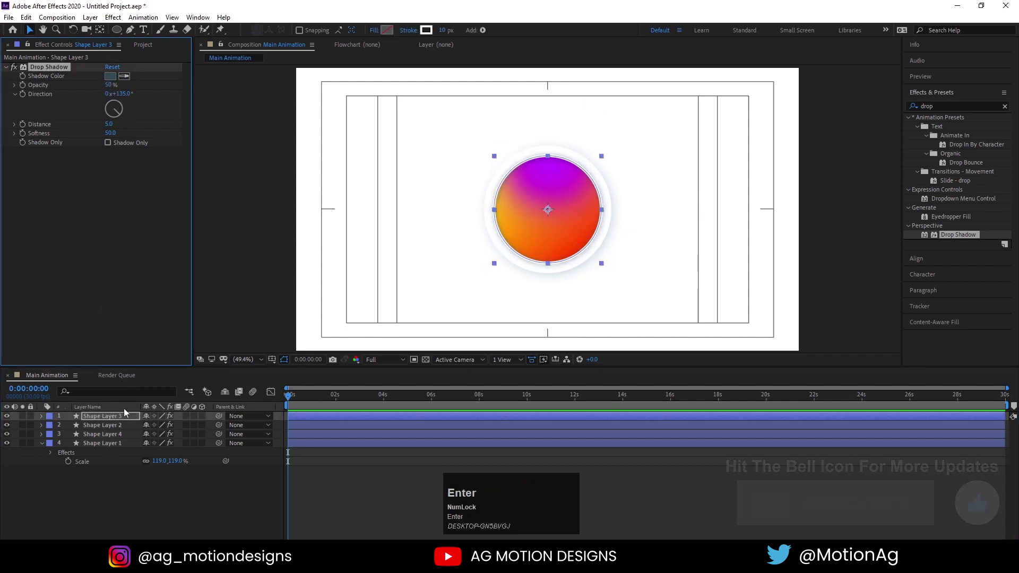
click(116, 510)
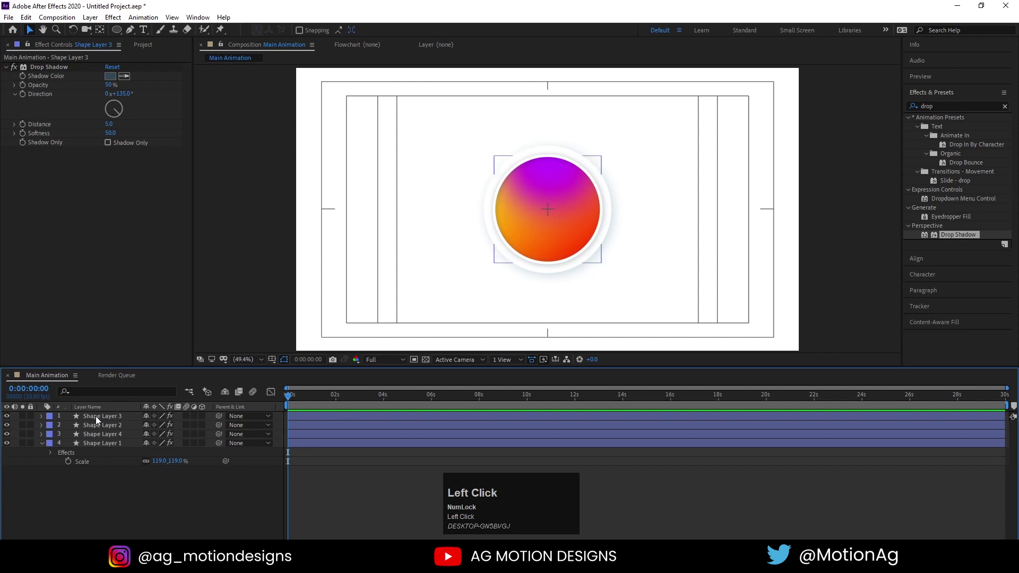
Apply a Bevel and Emboss layer style to the gradient circle with size 15 and soften 16.
right_click(99, 421)
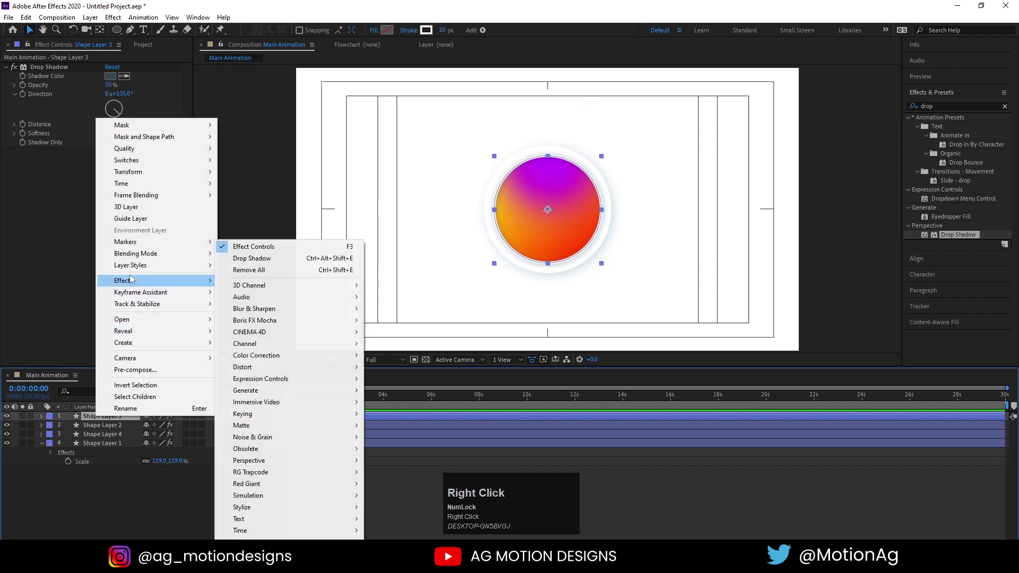
click(267, 354)
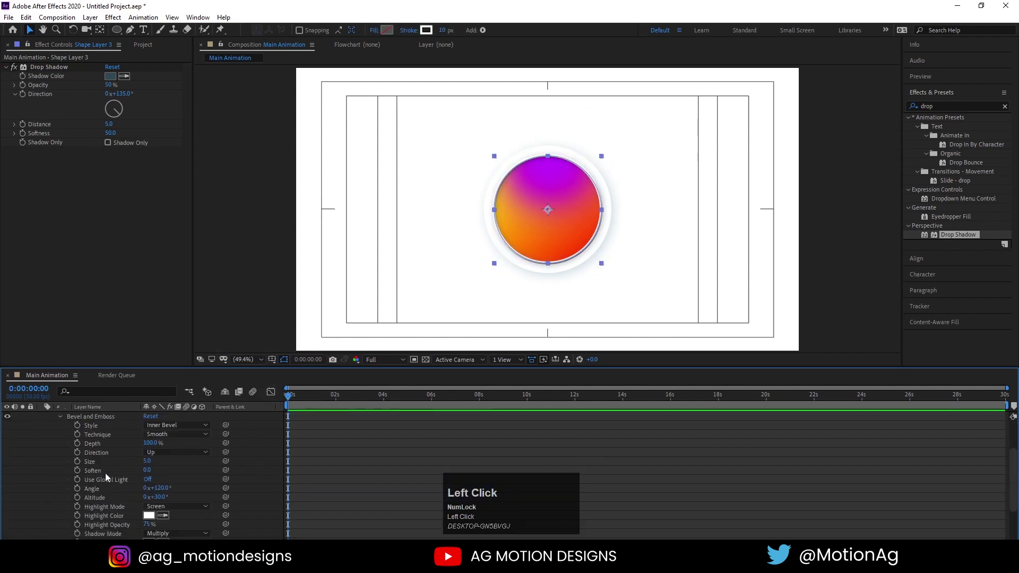
drag(149, 476, 335, 449)
scroll(up, 3)
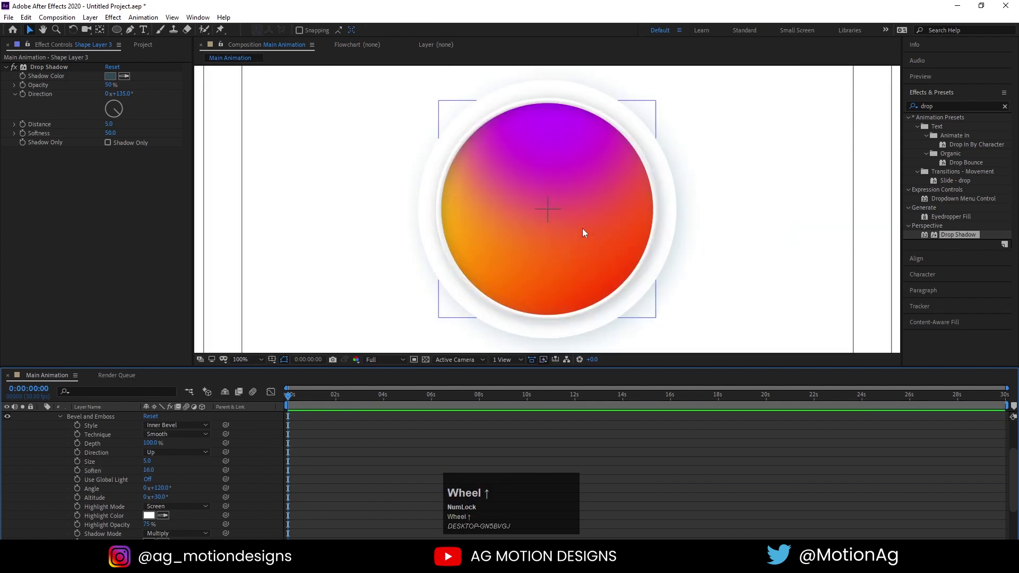
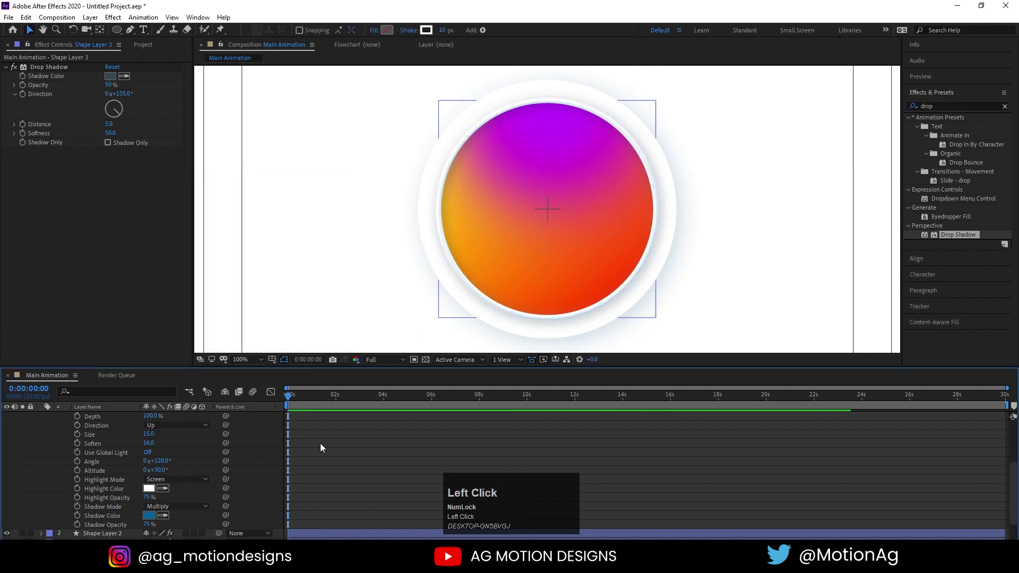
scroll(up, 3)
click(45, 419)
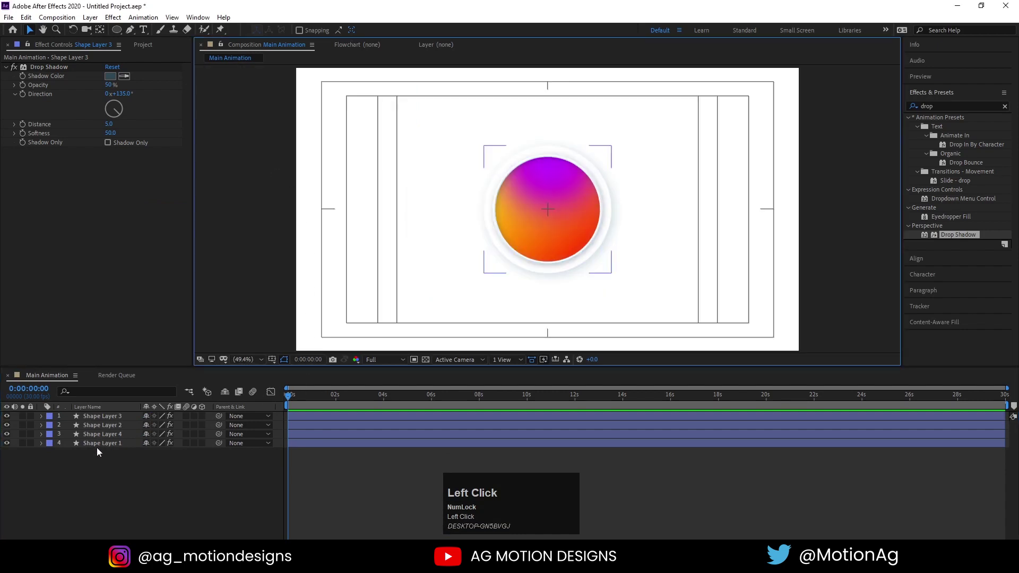
Keyframe every circle's Scale from 0 to 100% and apply Easy Ease.
key(ctrl+a)
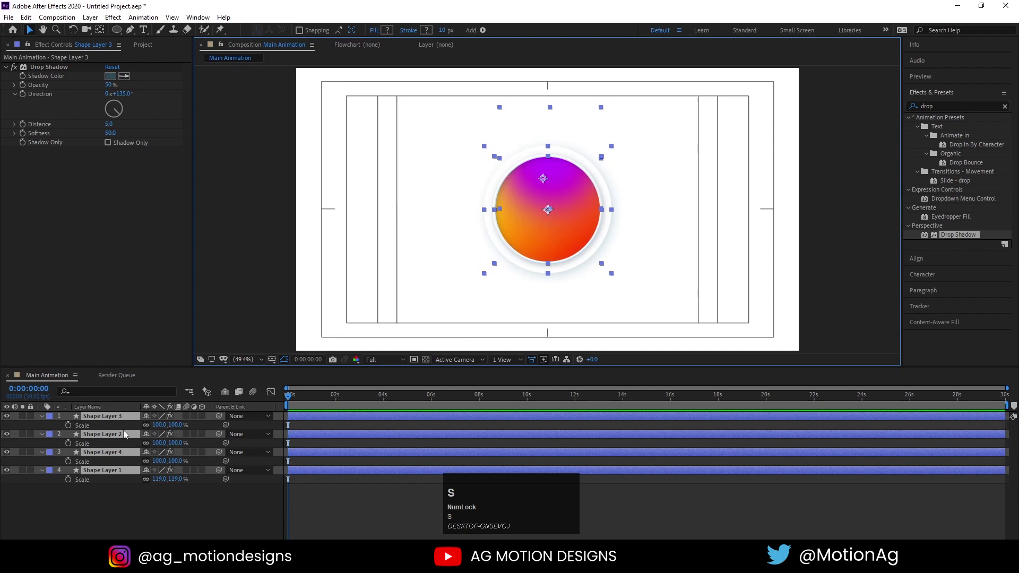
click(71, 427)
text(=)
drag(359, 399, 166, 431)
key(Return)
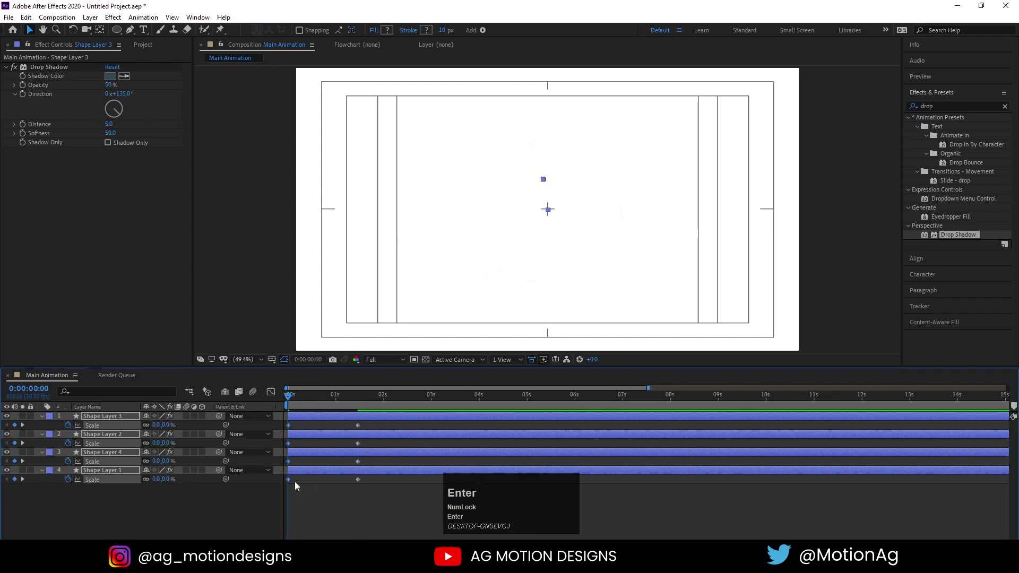
click(381, 504)
key(F9)
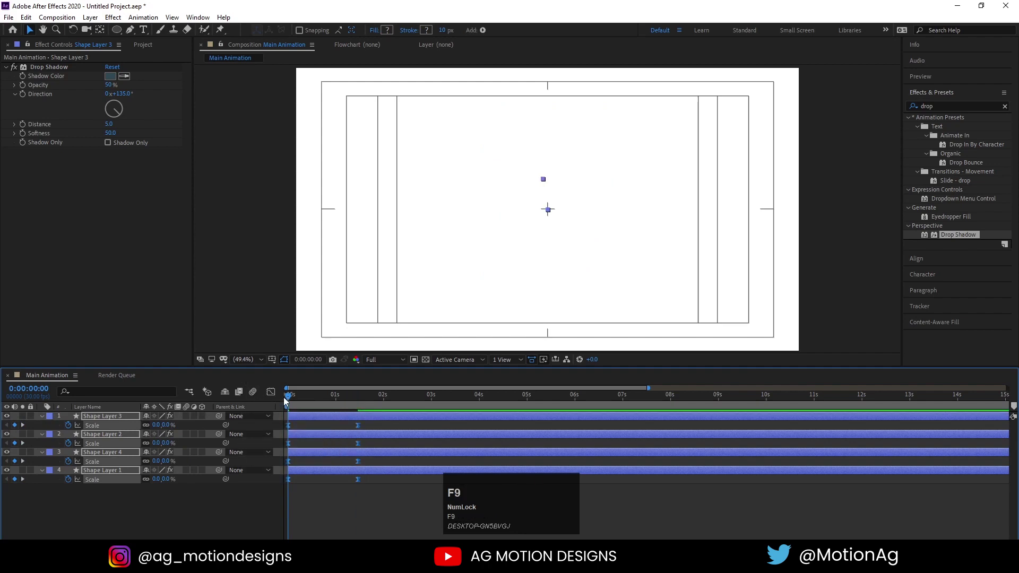
Preview the pop-in and pull the end scale keyframes earlier within the first second.
drag(274, 394, 303, 505)
drag(303, 506, 273, 397)
key(space)
click(301, 405)
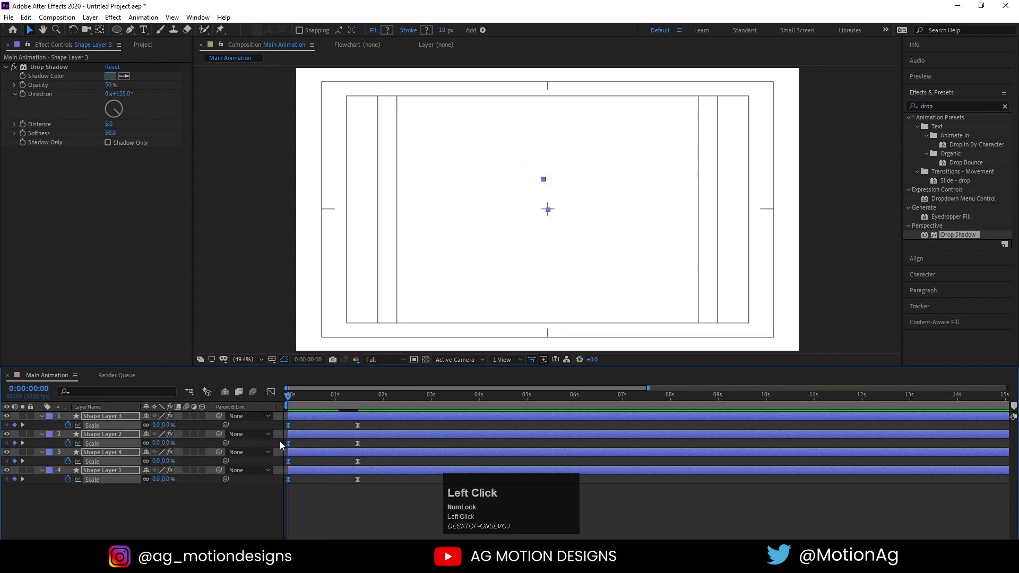
key(space)
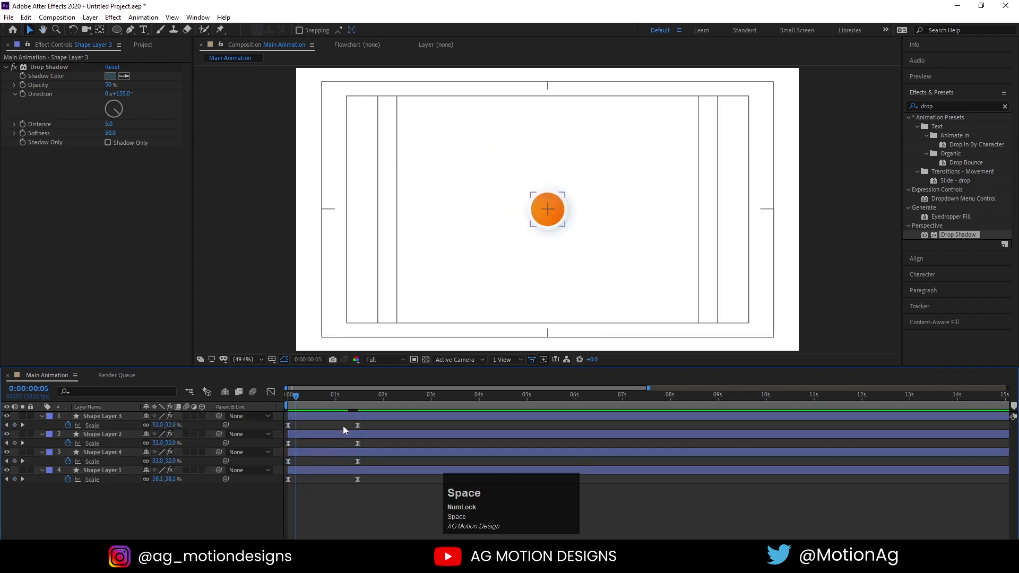
drag(347, 431, 285, 403)
key(space)
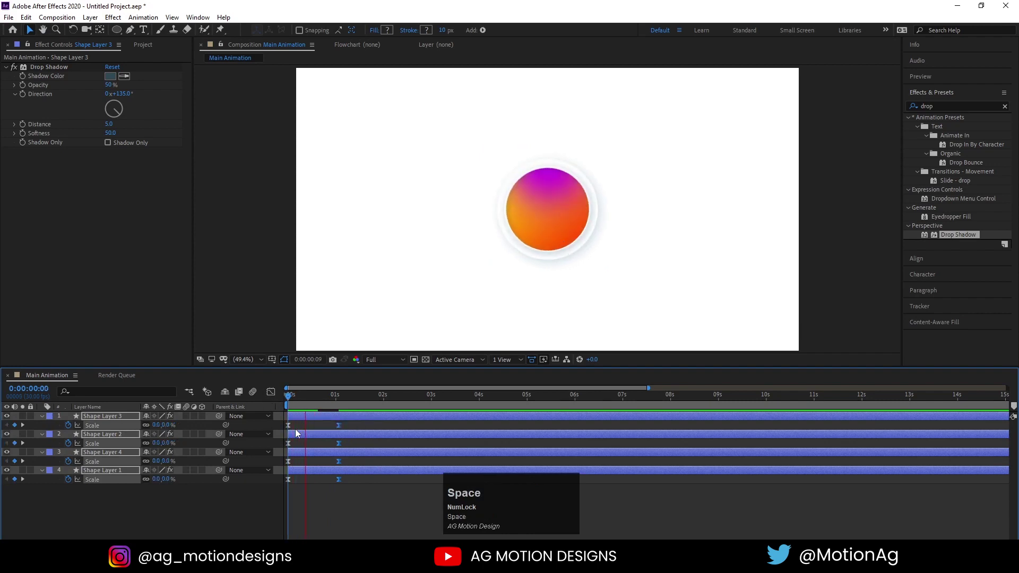
Offset each circle layer a few frames later for a staggered pop-in and collapse the properties.
click(301, 413)
key(space)
click(303, 461)
key([)
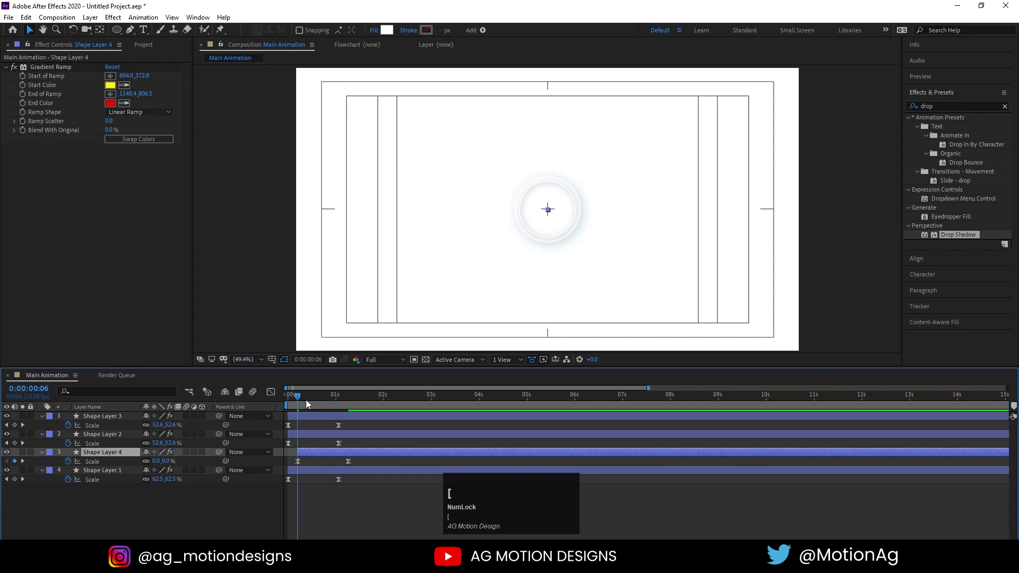
click(310, 404)
key([)
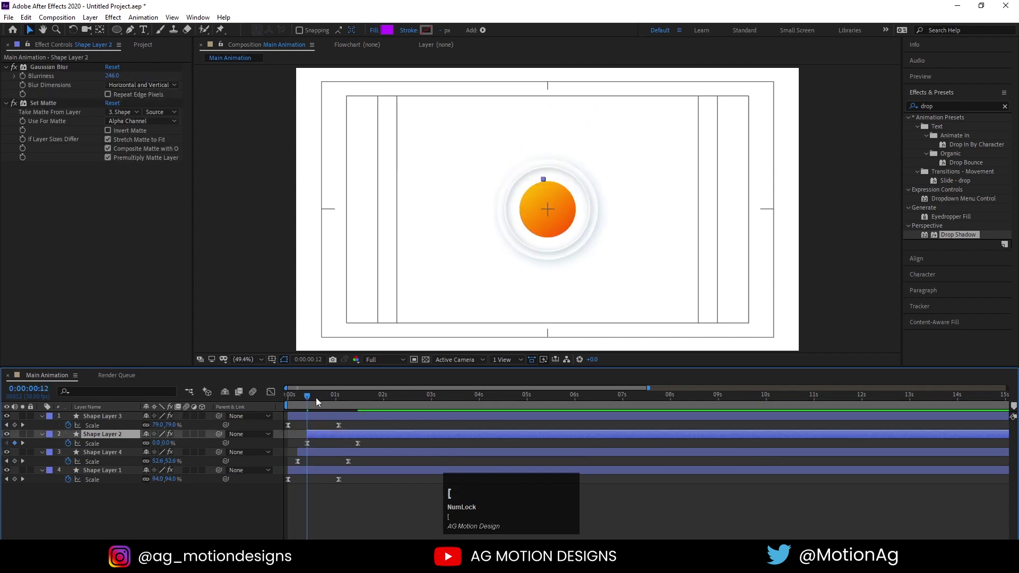
click(321, 402)
key([)
key(space)
drag(308, 403, 364, 510)
key(u)
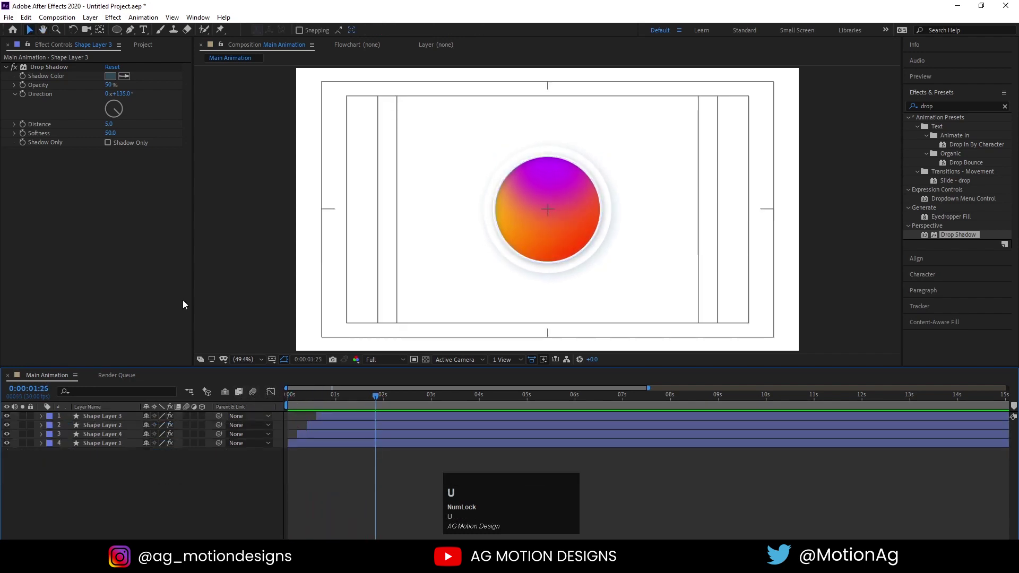
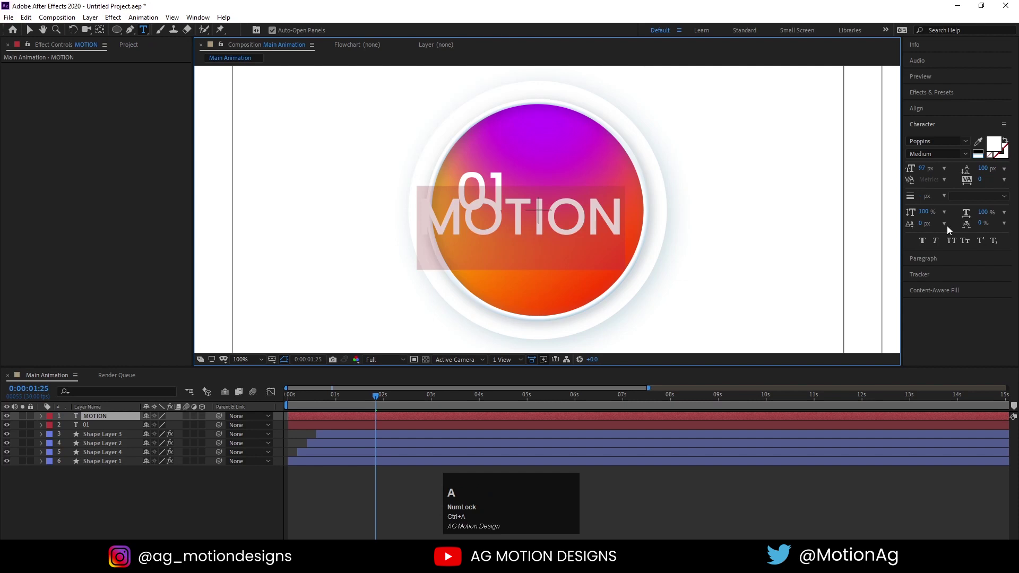
Place the 55 px MOTION label to the right of the 01 label on the circle.
drag(928, 173, 621, 199)
key(ctrl+alt+Home)
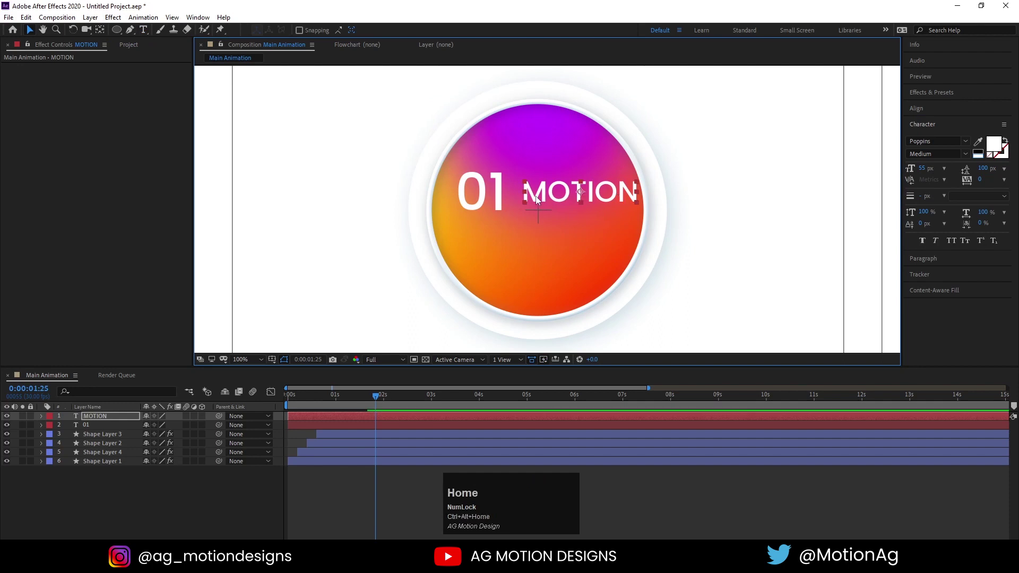
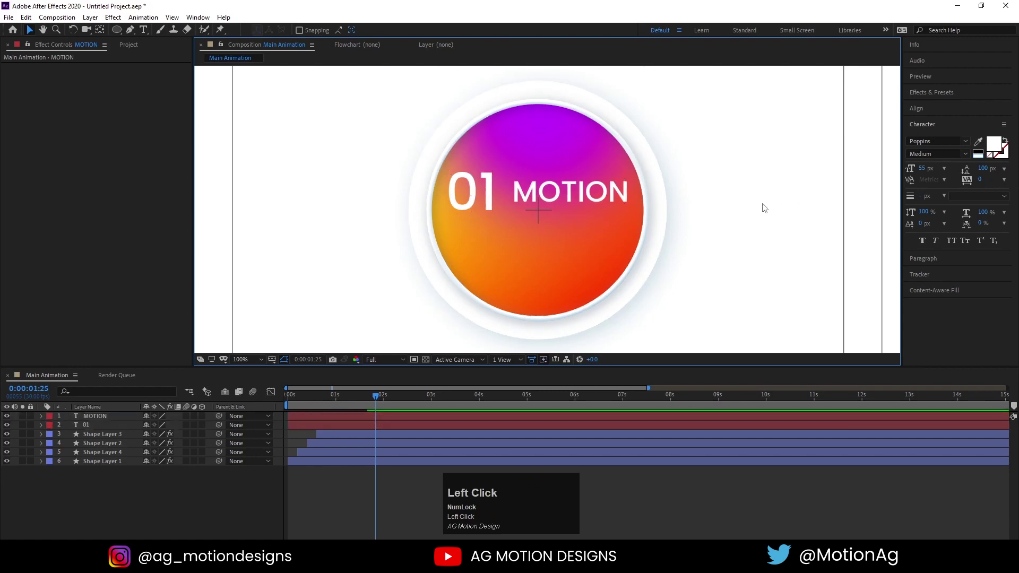
Draw a white vertical divider line with a 5 px stroke between 01 and MOTION.
click(135, 34)
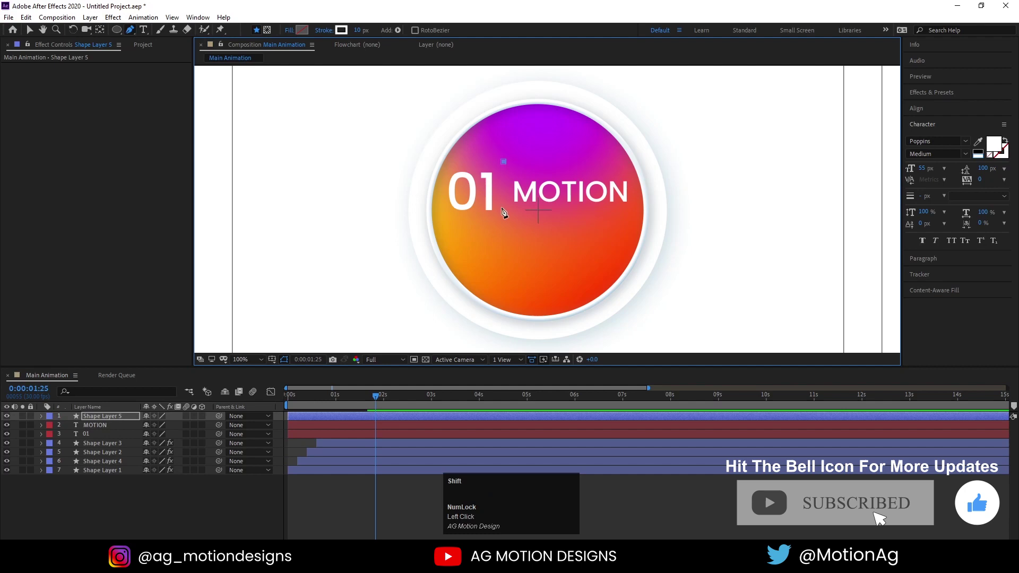
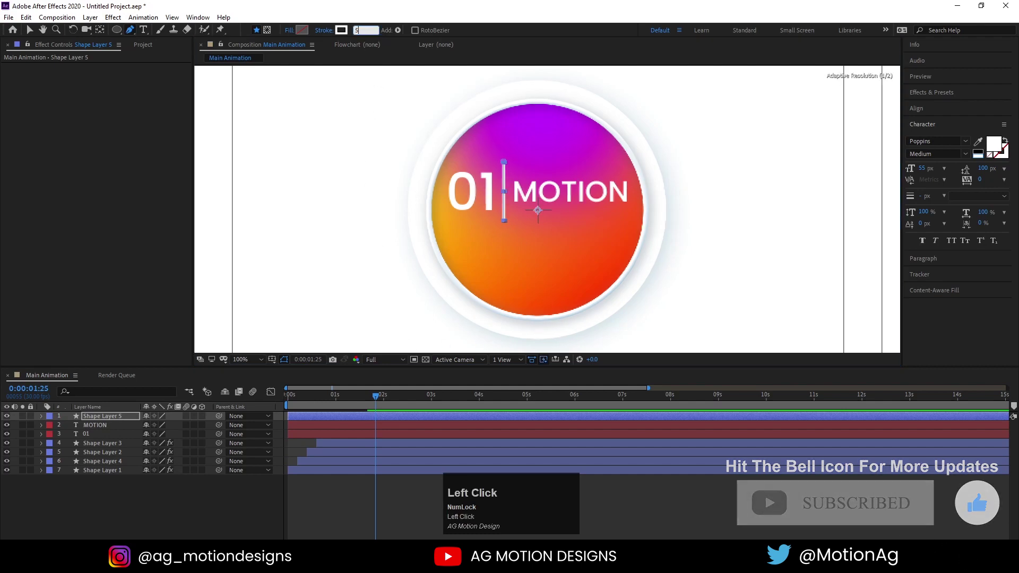
key(Return)
key(ctrl+alt+Home)
key(Right)
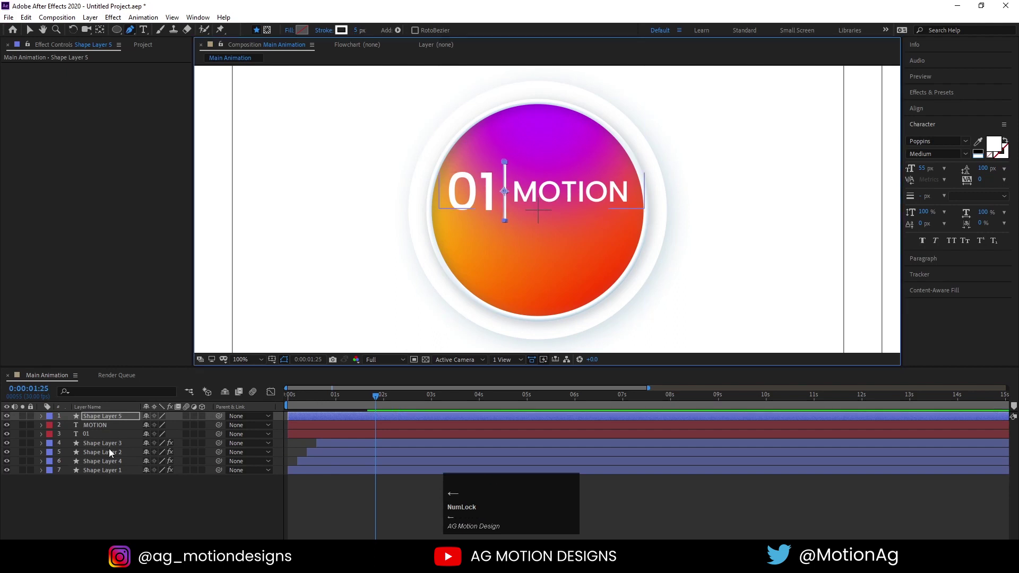
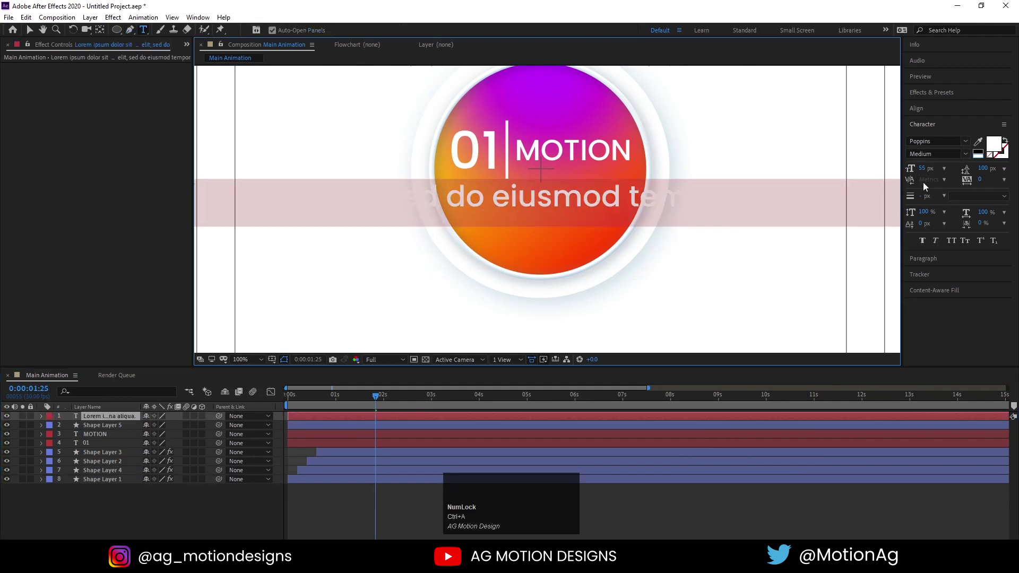
Set the Lorem ipsum text to 15 px with 23 px leading, wrapped and centre-aligned.
click(923, 175)
key(Return)
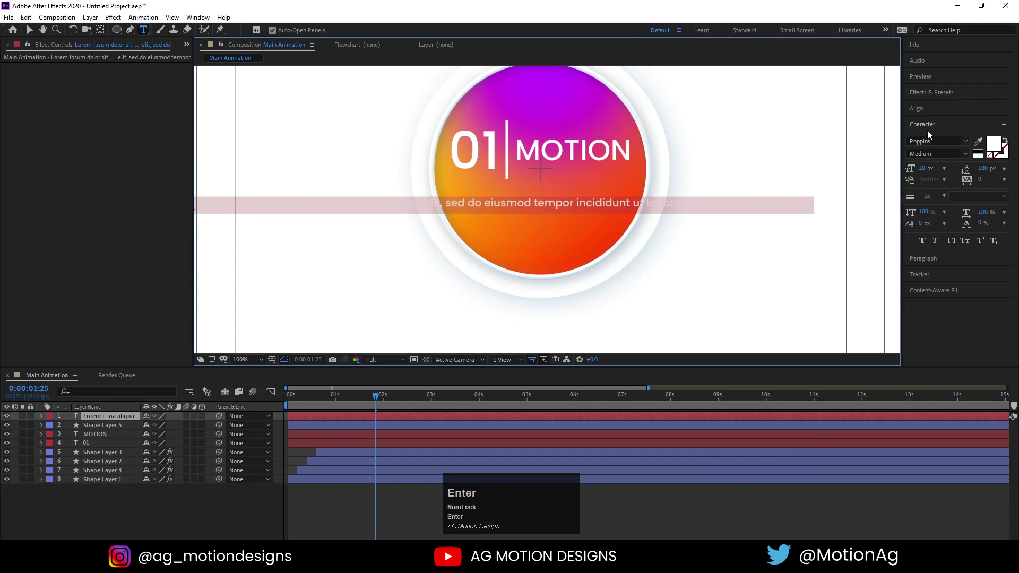
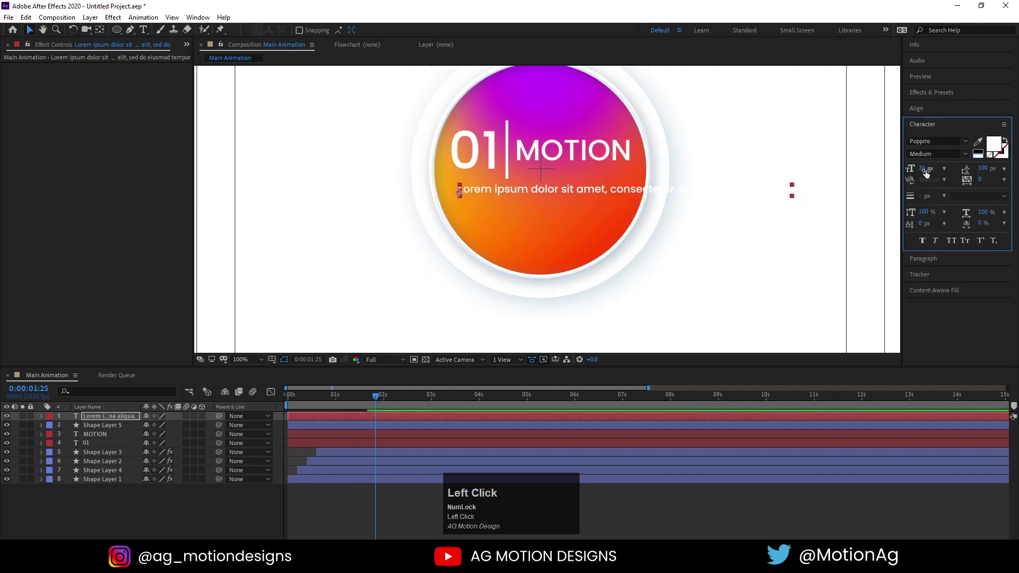
key(Return)
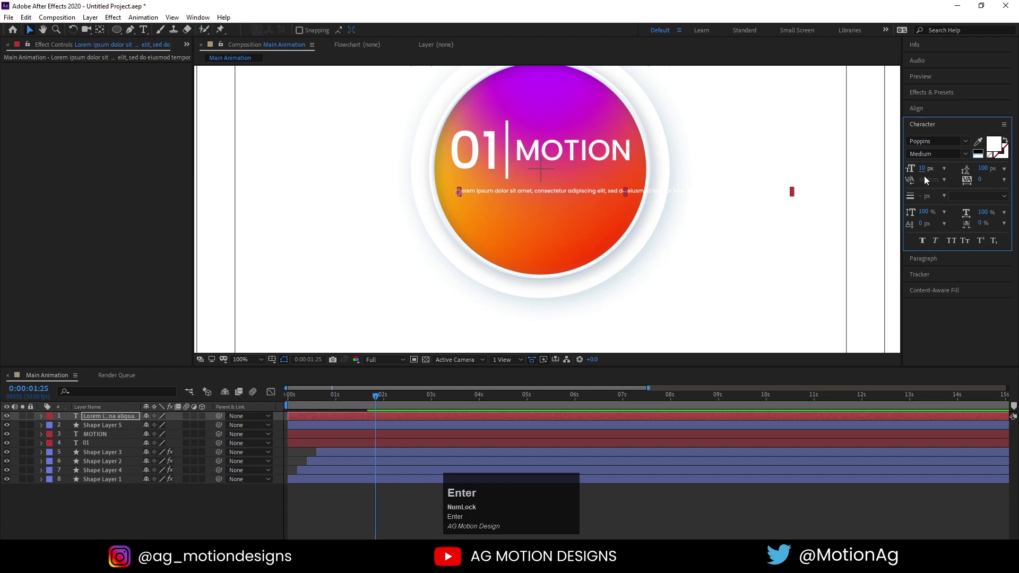
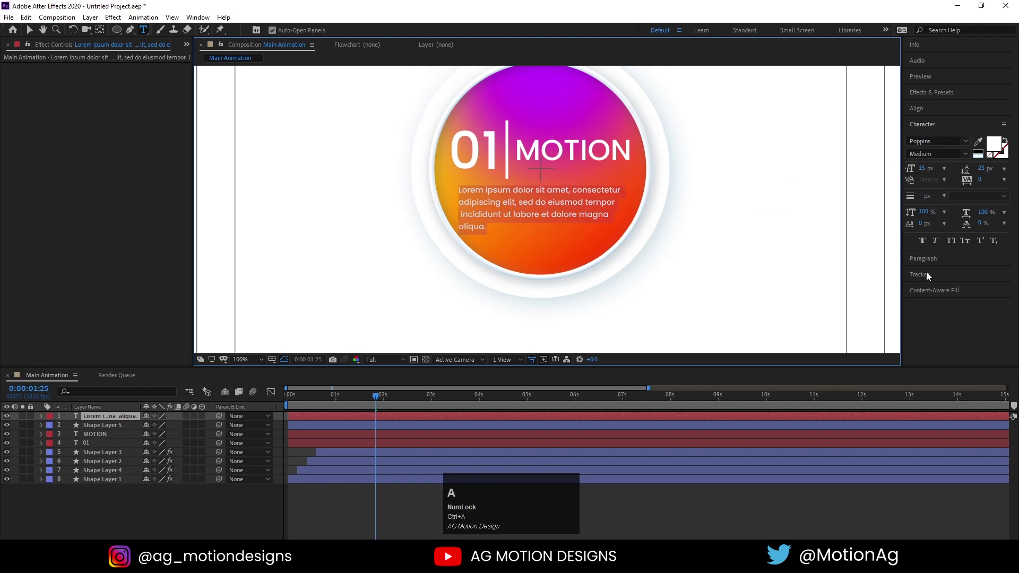
drag(926, 267, 571, 206)
key(ctrl+alt+Home)
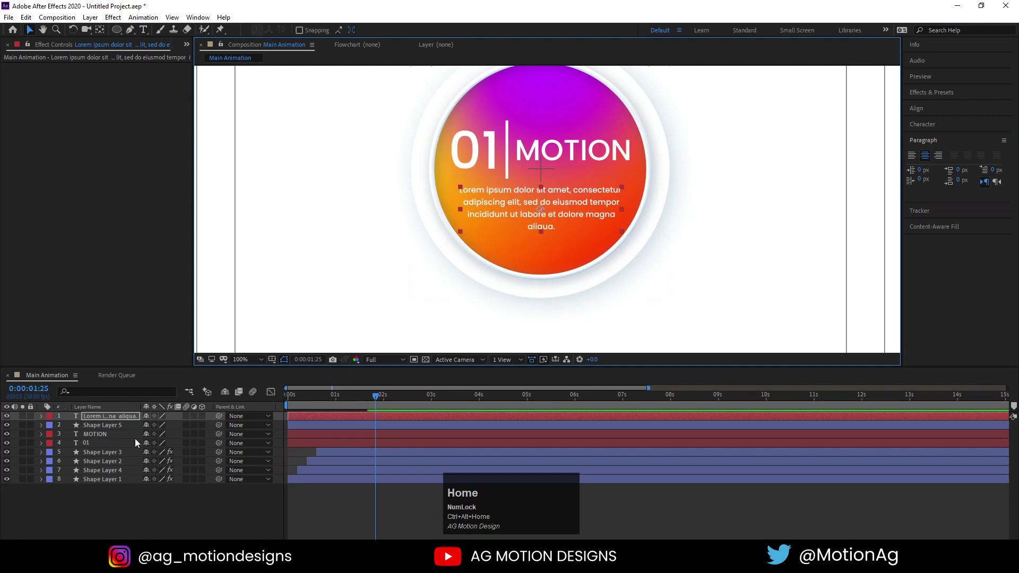
Select the button's layers and enlarge the composition view to see the whole frame.
click(103, 445)
key(Up)
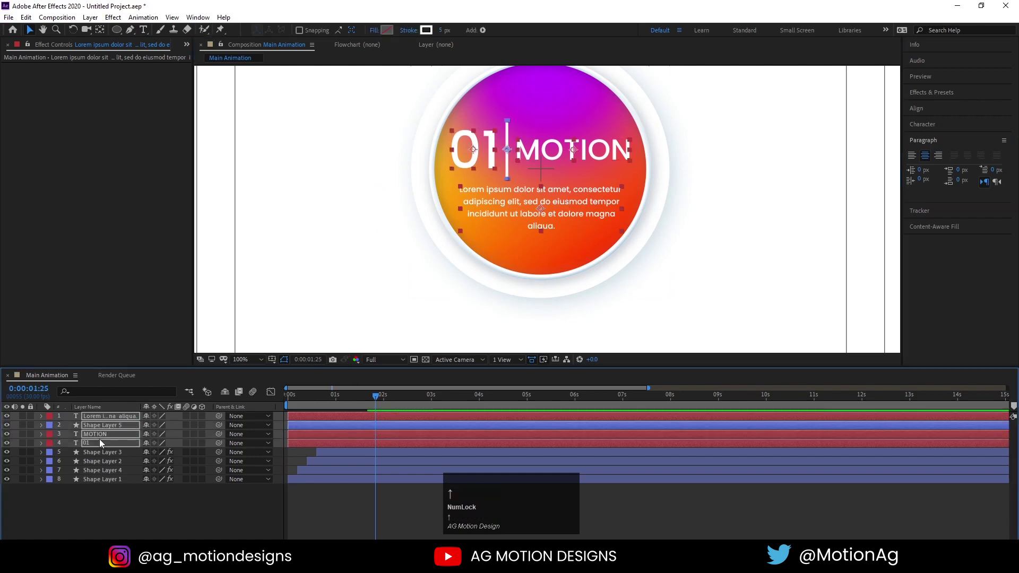
click(250, 363)
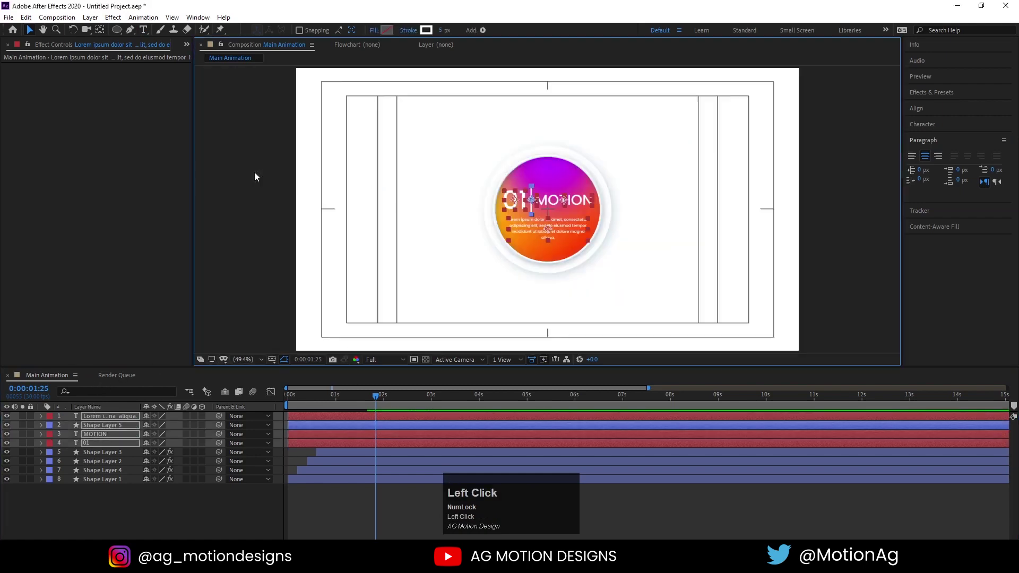
key(`)
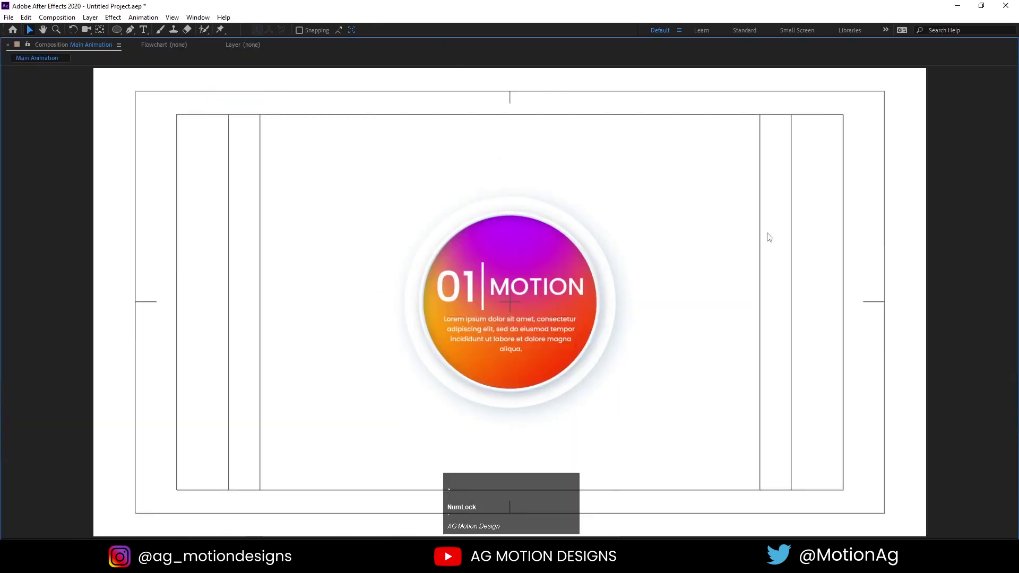
Pre-compose all button layers into one composition scaled to 70% at the top.
click(313, 397)
key(space)
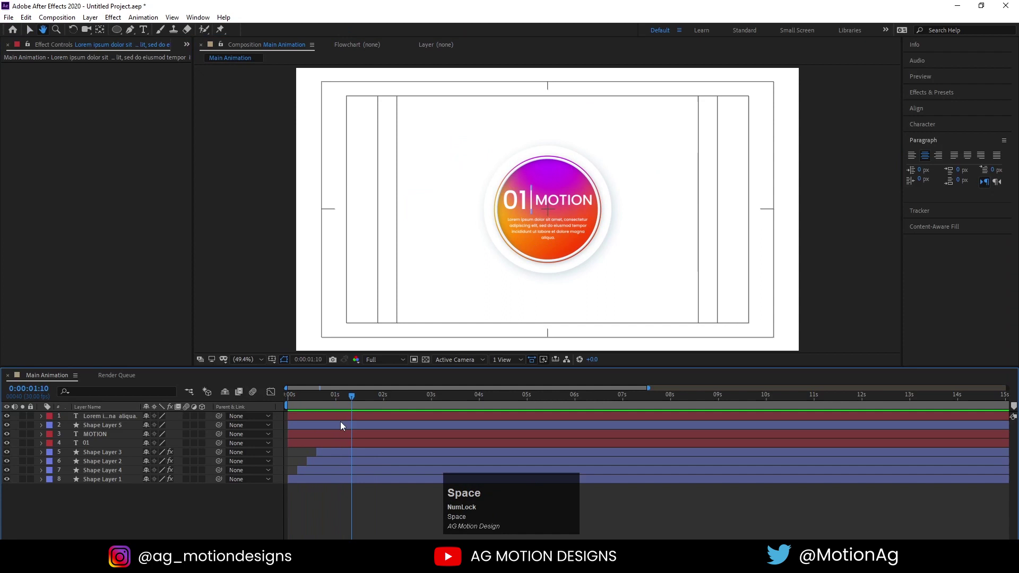
click(334, 405)
key(space)
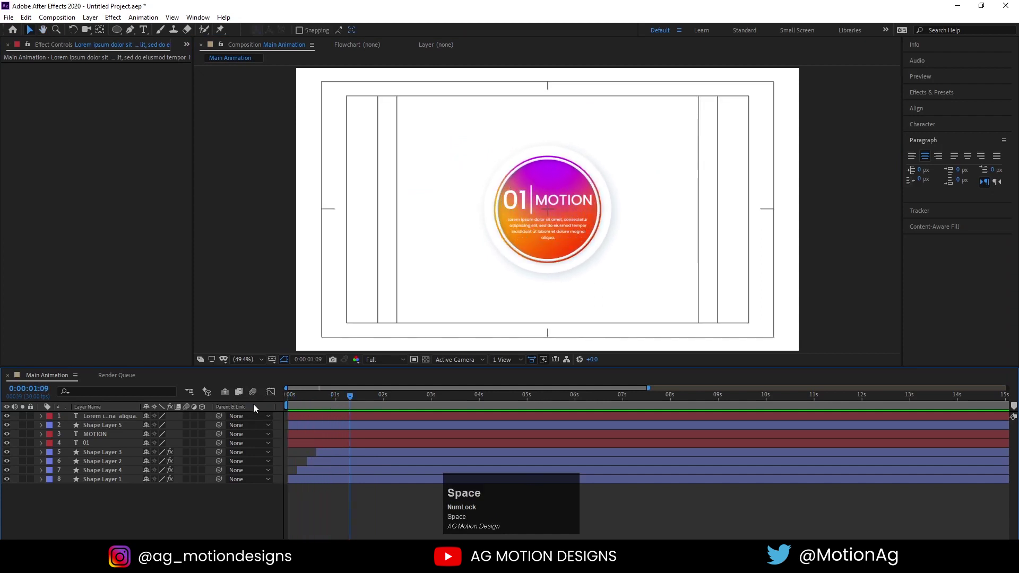
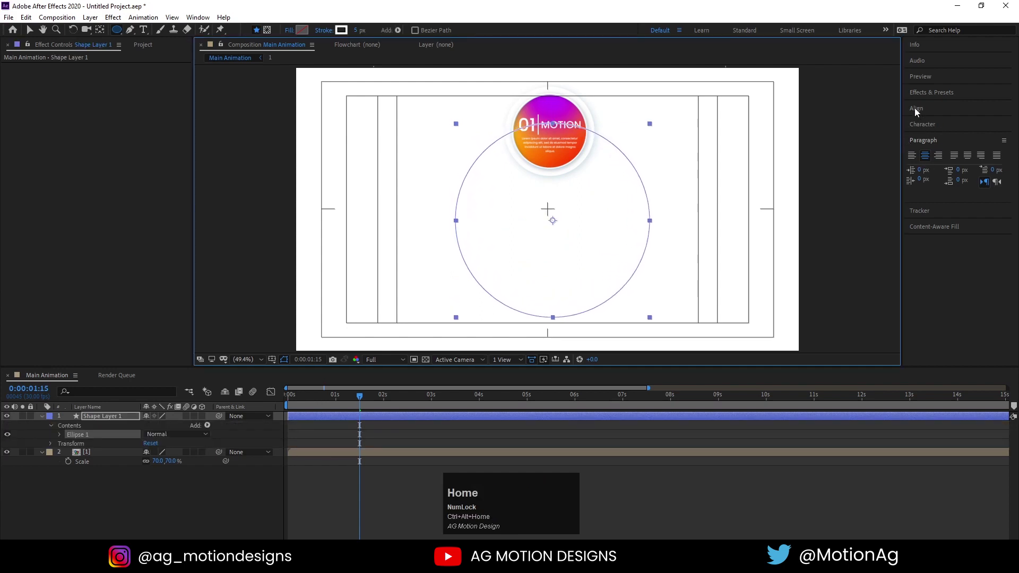
Give the centred purple ring a 31 px stroke behind the button, scaled to 85%.
drag(919, 113, 96, 494)
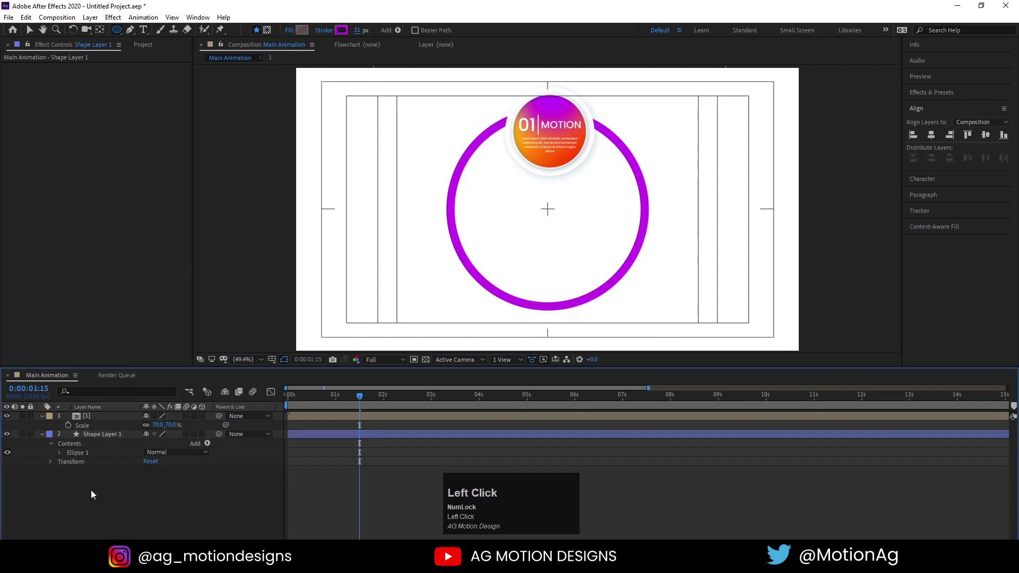
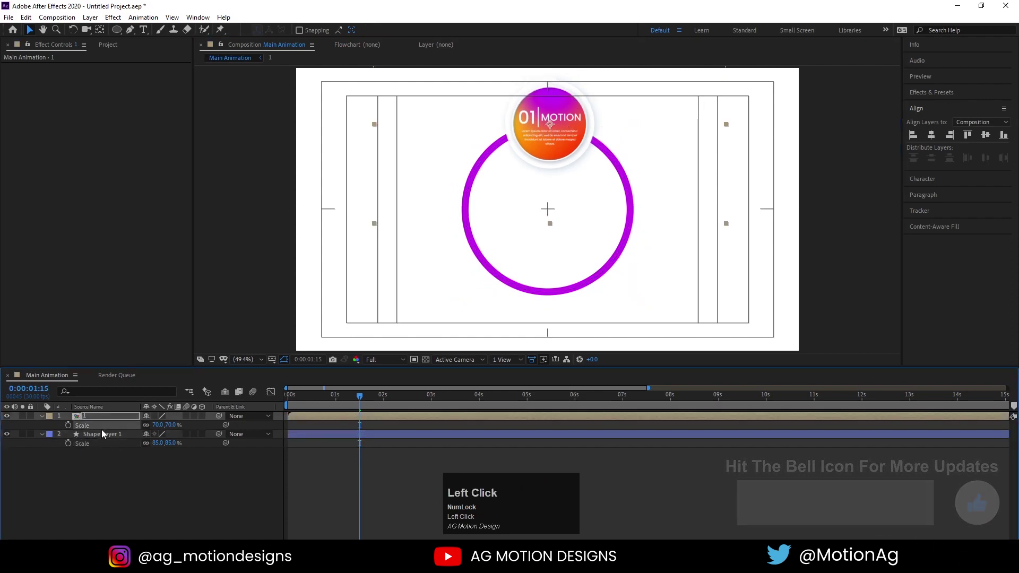
key(Right)
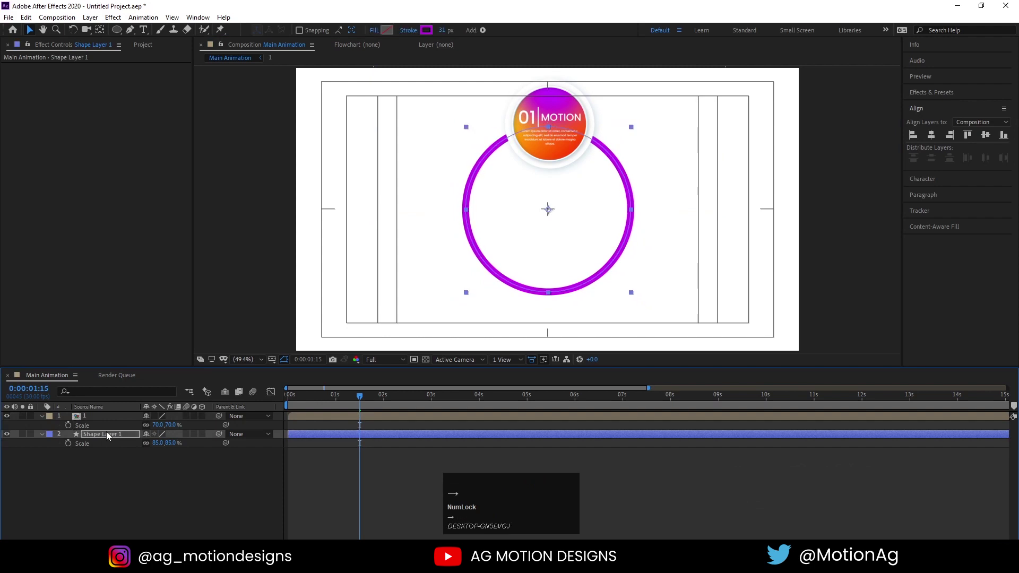
key(Left)
click(559, 98)
Save the project as Untitled Project.aep in a new folder 14 under July.
key(Left)
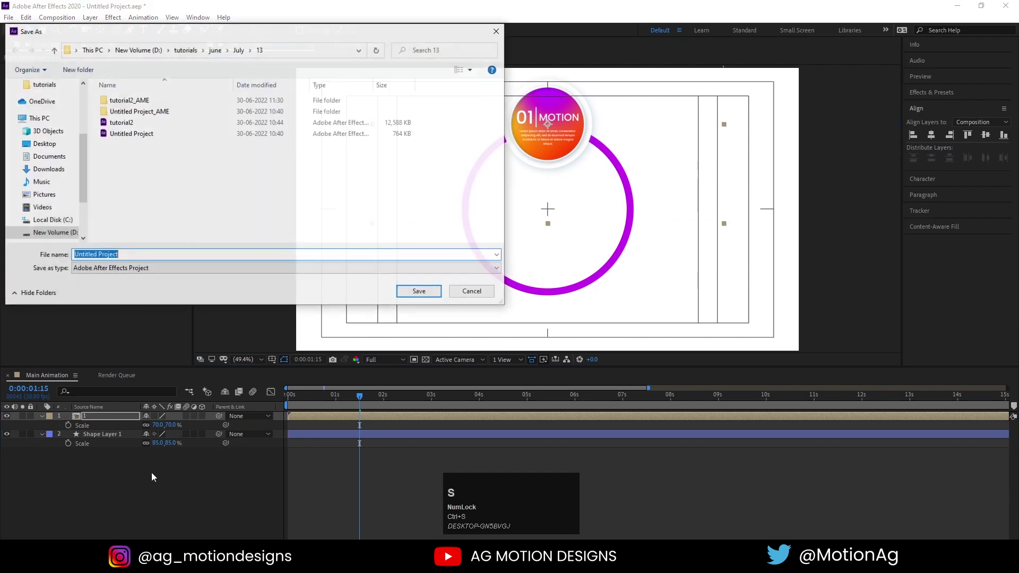
click(244, 56)
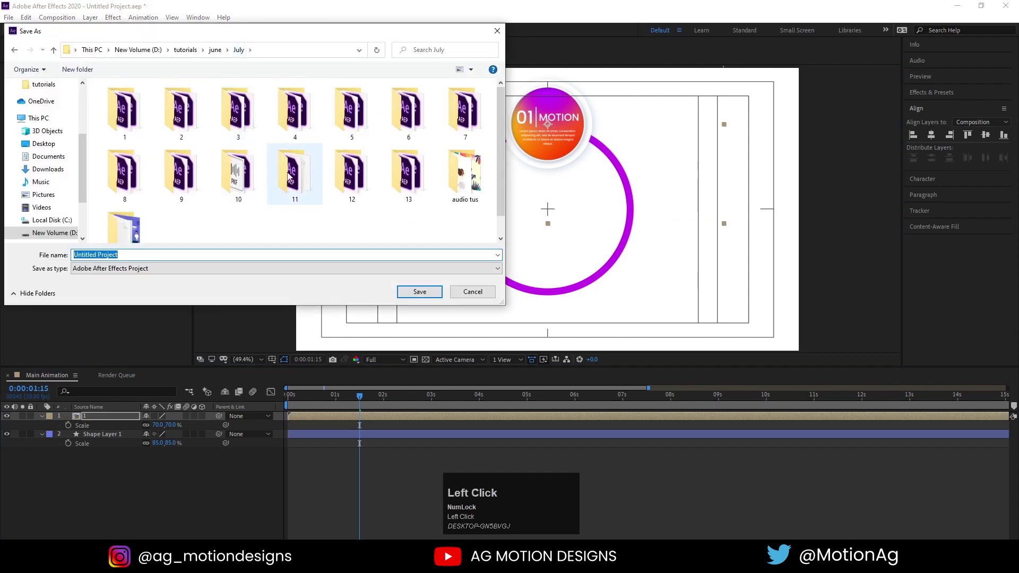
scroll(down, 3)
key(ctrl+shift+n)
text(1)
key(Return)
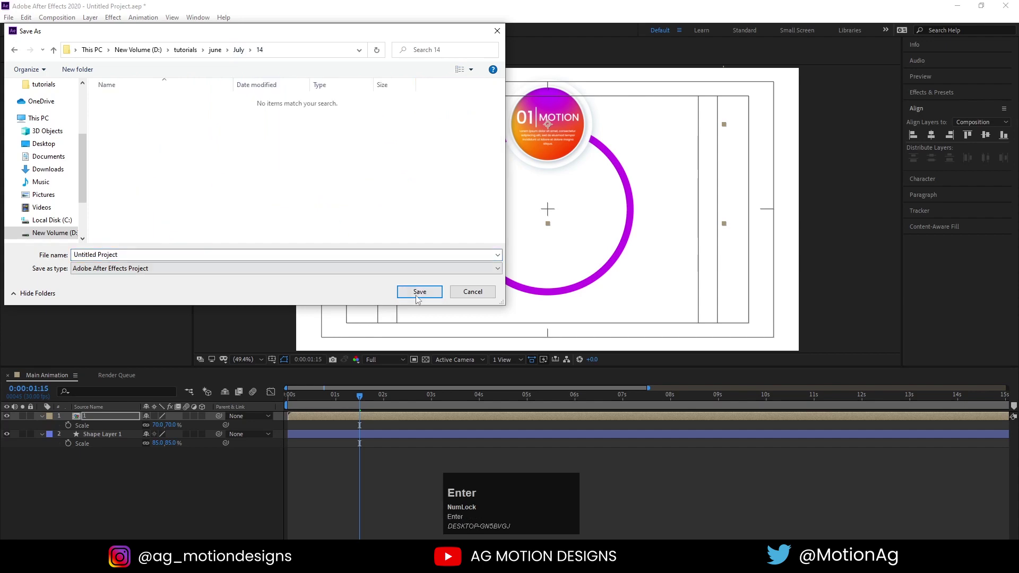
click(418, 300)
key(space)
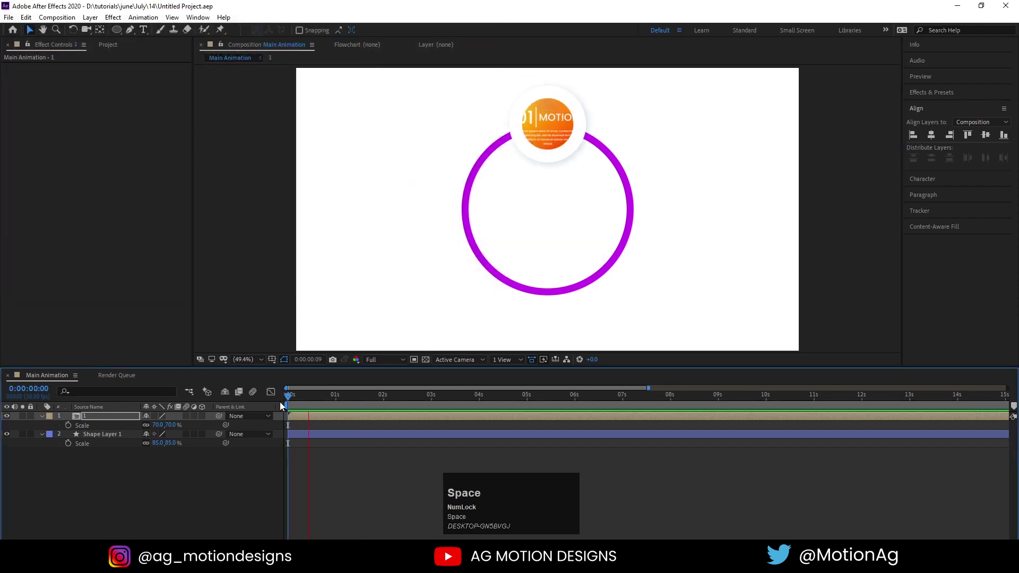
Inside precomp 1, keyframe the circles' Scale from 0 to 100% and preset the 01 text.
click(310, 418)
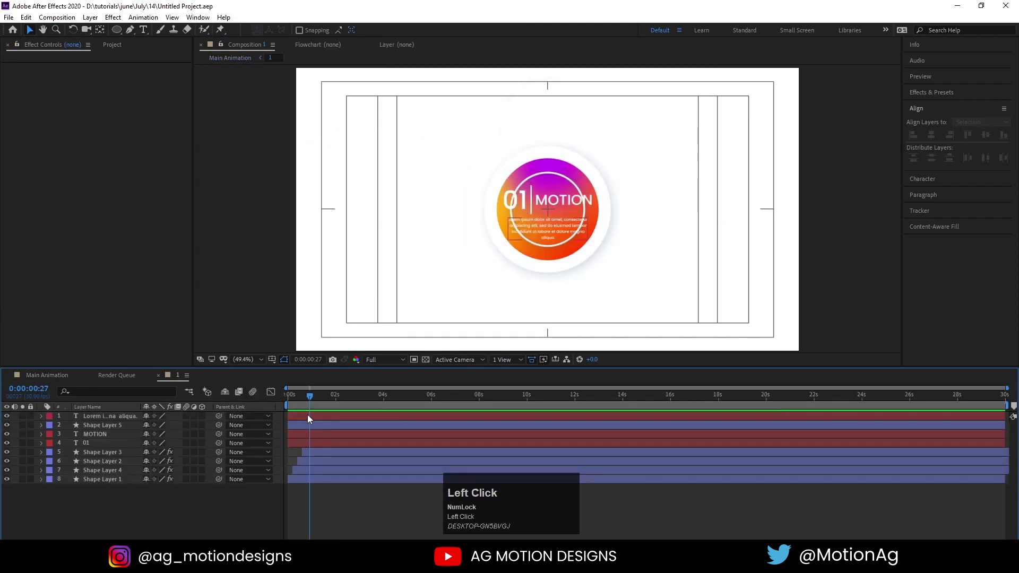
text(=)
click(317, 442)
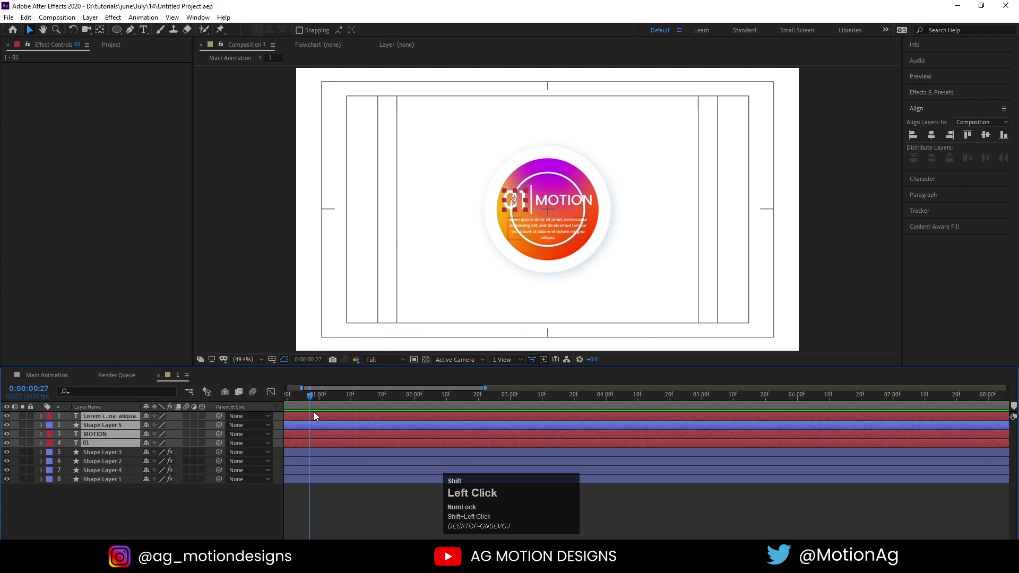
key([)
click(330, 485)
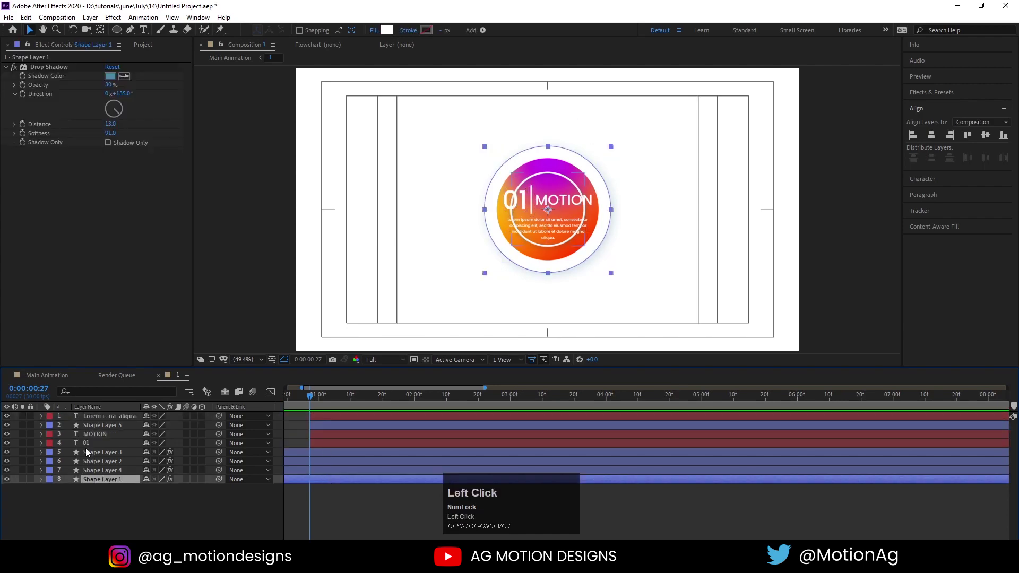
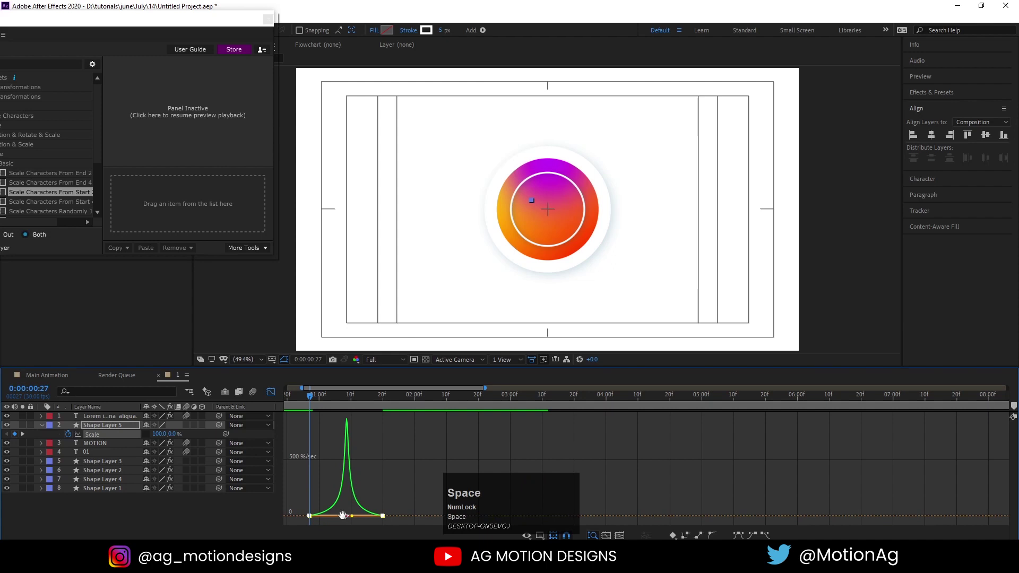
Ease Shape Layer 5's scale keyframes in the Graph Editor and return to Main Animation.
key(-)
click(277, 399)
key(space)
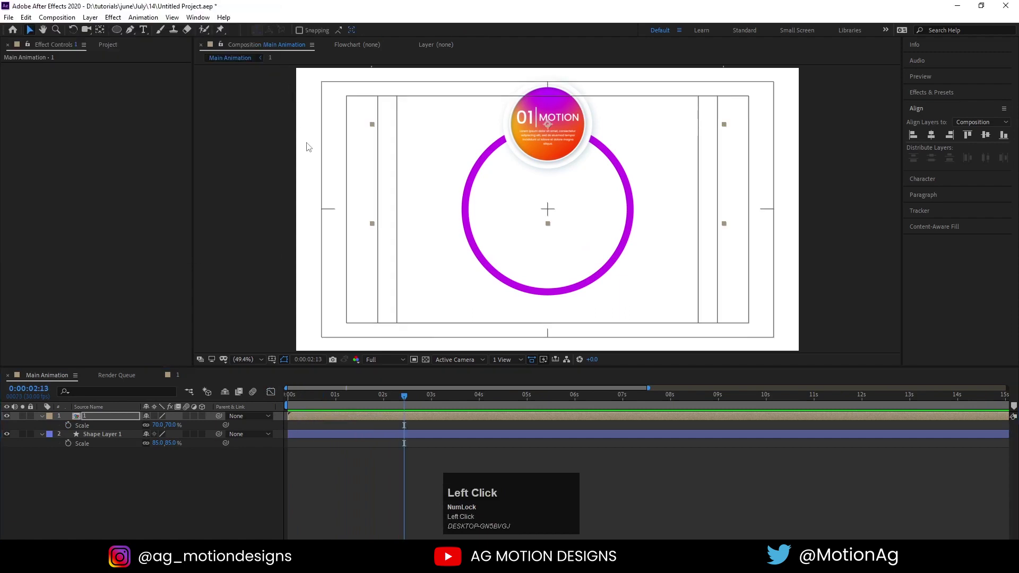
Duplicate the button composition four times at 65% scale and place a copy on the ring.
click(361, 237)
key(ctrl+s)
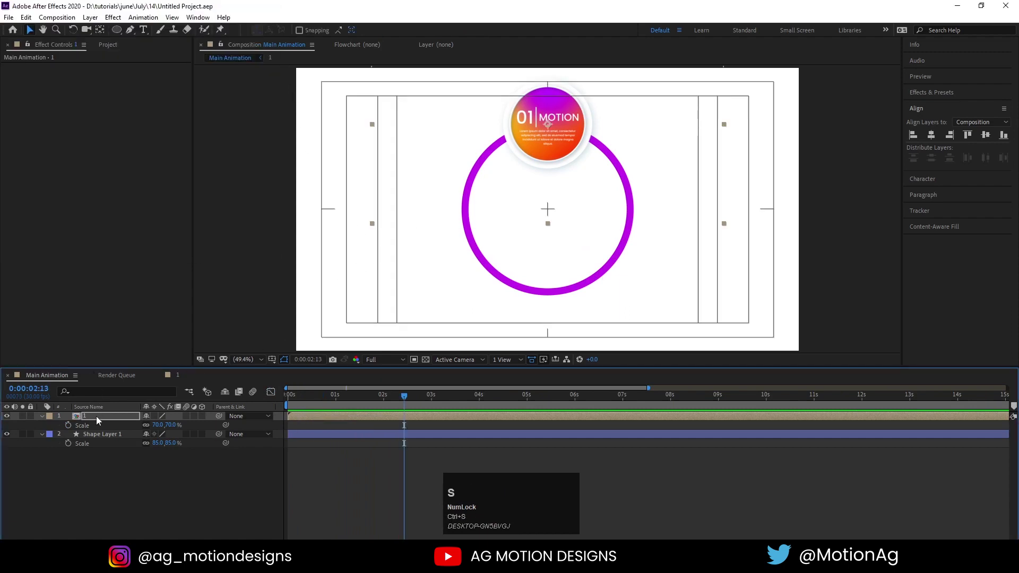
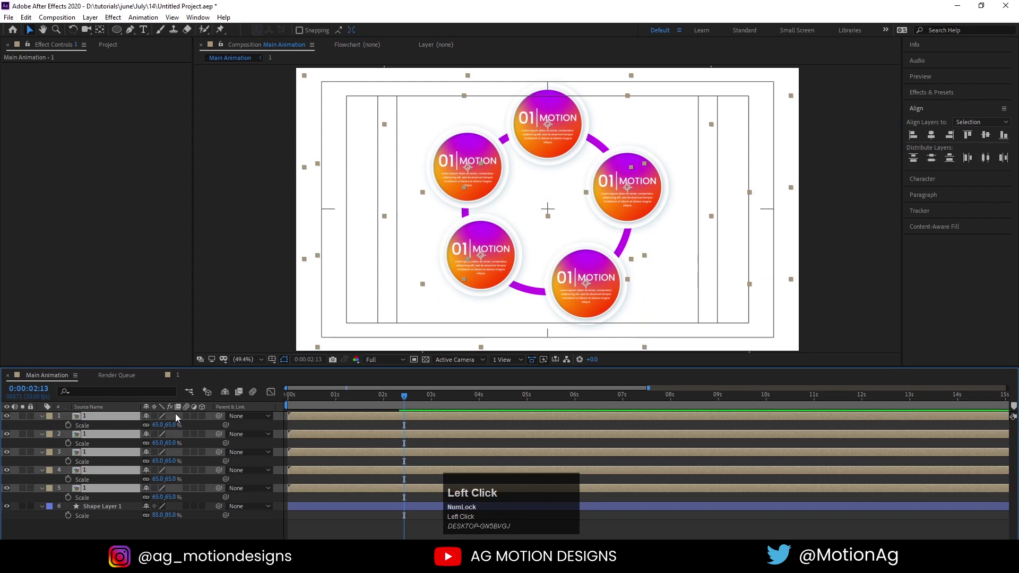
drag(180, 416, 480, 298)
key(Right)
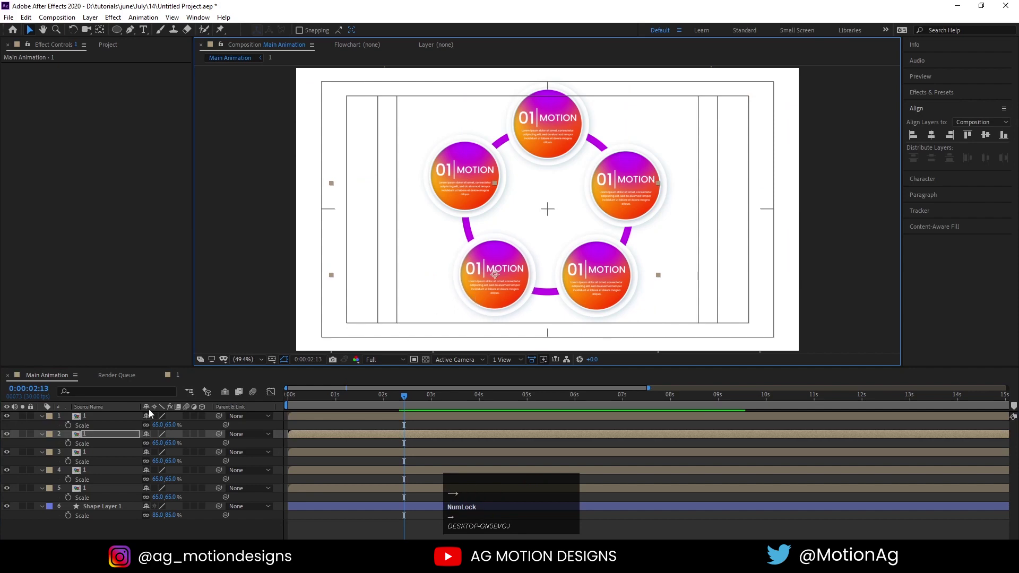
Position the remaining button copies evenly around the purple ring in a pentagon.
click(92, 420)
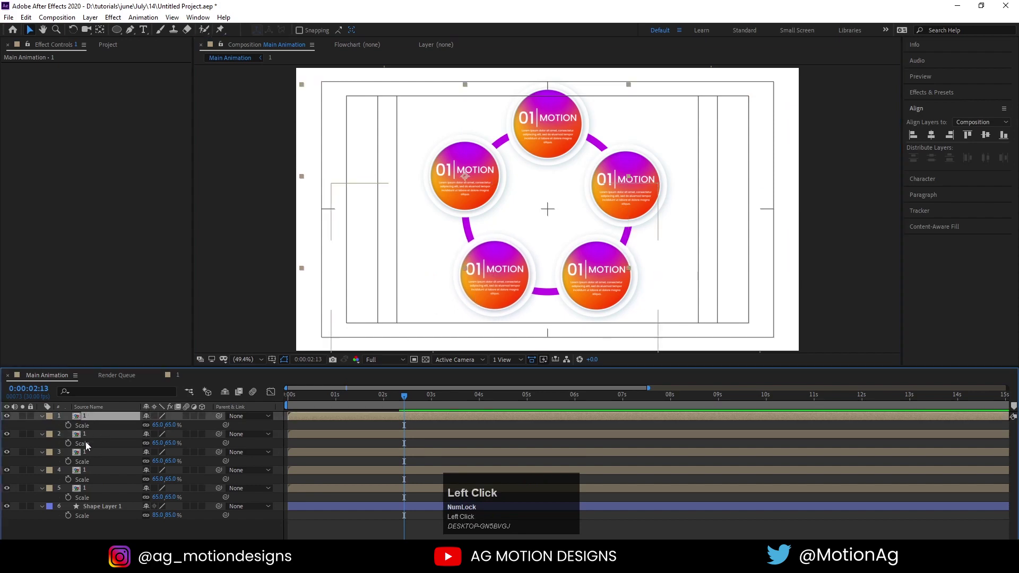
key(Right)
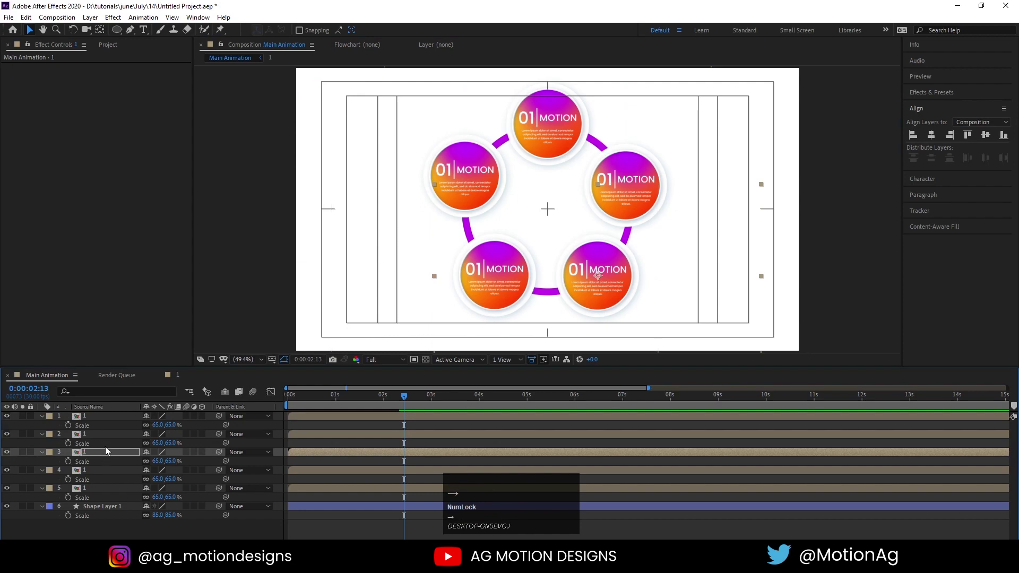
click(97, 421)
scroll(down, 3)
click(89, 476)
scroll(up, 3)
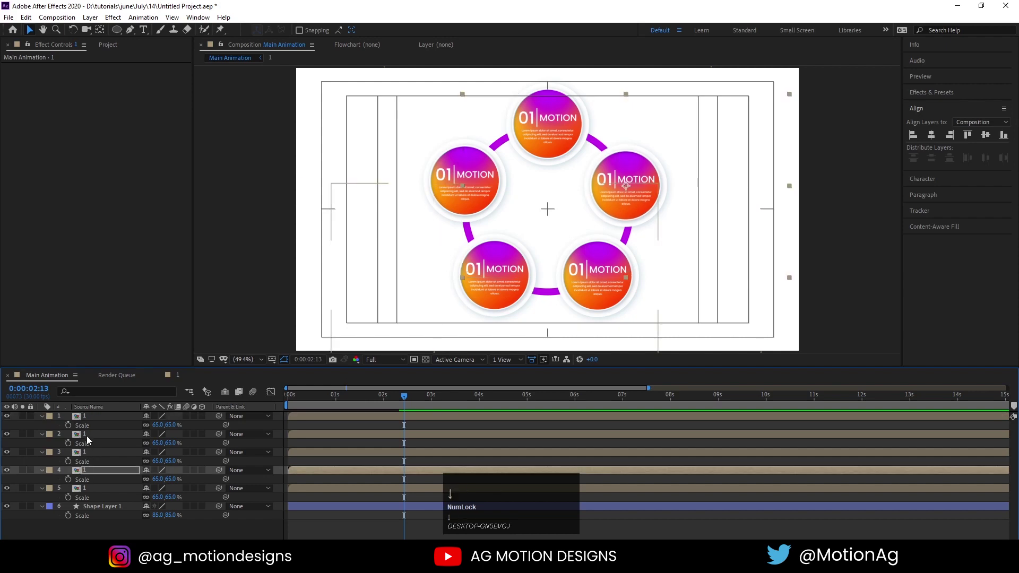
click(90, 439)
scroll(down, 3)
Reveal the button layer's source composition in the Project panel.
click(219, 525)
key(space)
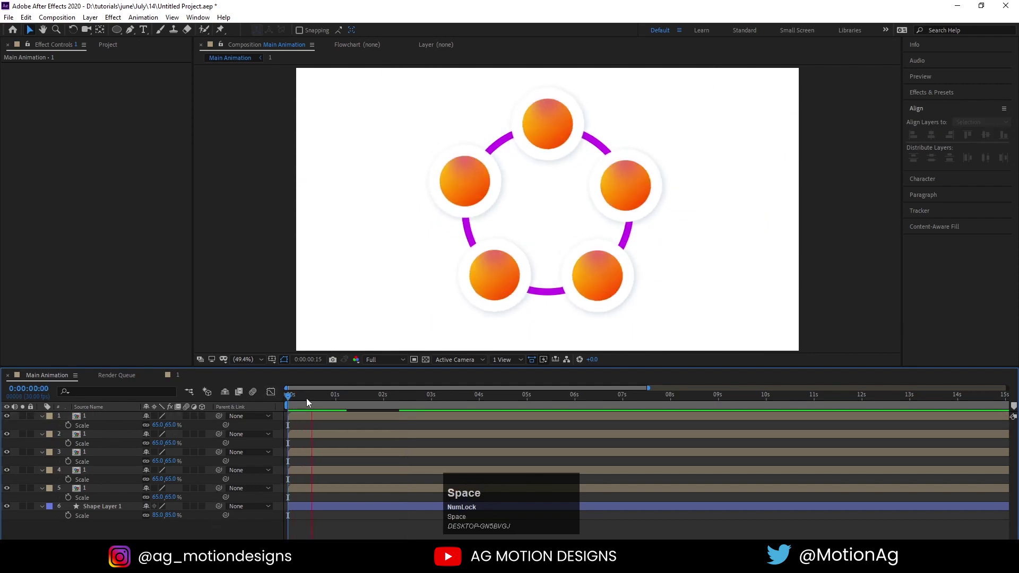
click(317, 401)
key(space)
click(98, 471)
right_click(98, 471)
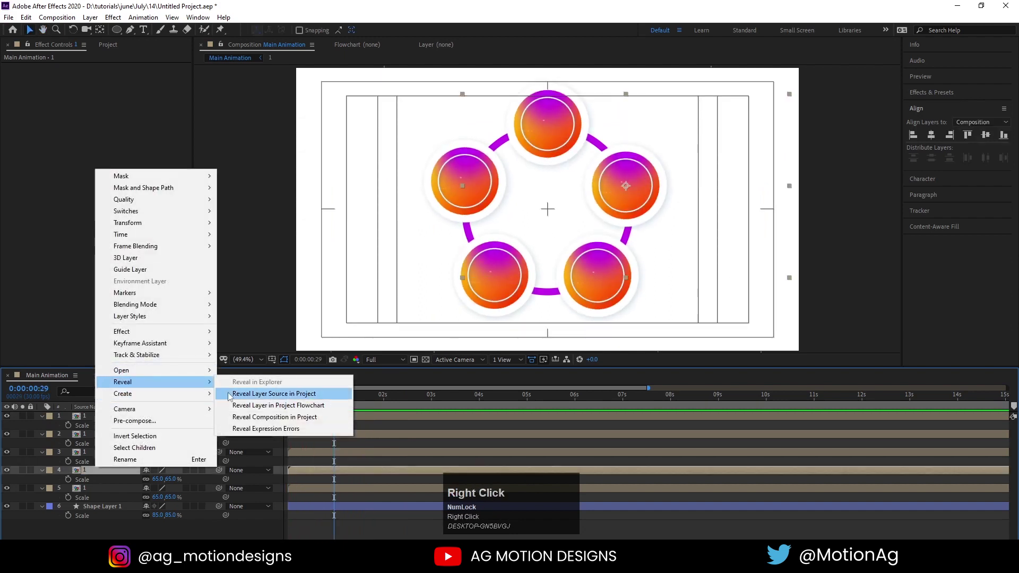
click(230, 397)
Duplicate the composition into copies 2–5 and Alt-swap them onto the ring button layers.
key(ctrl+d)
drag(30, 158, 91, 457)
key(ctrl+d)
click(26, 155)
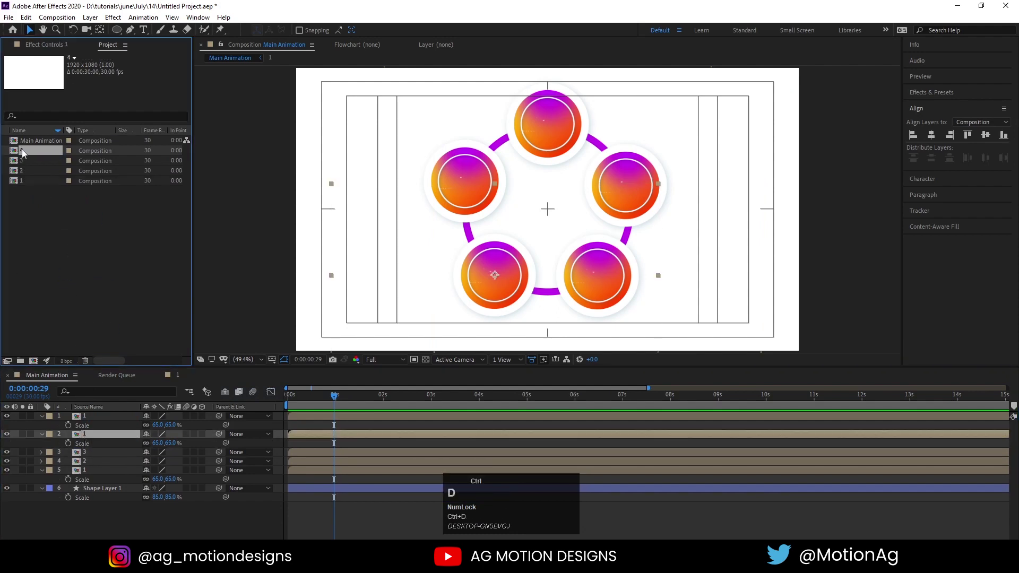
drag(26, 153, 89, 417)
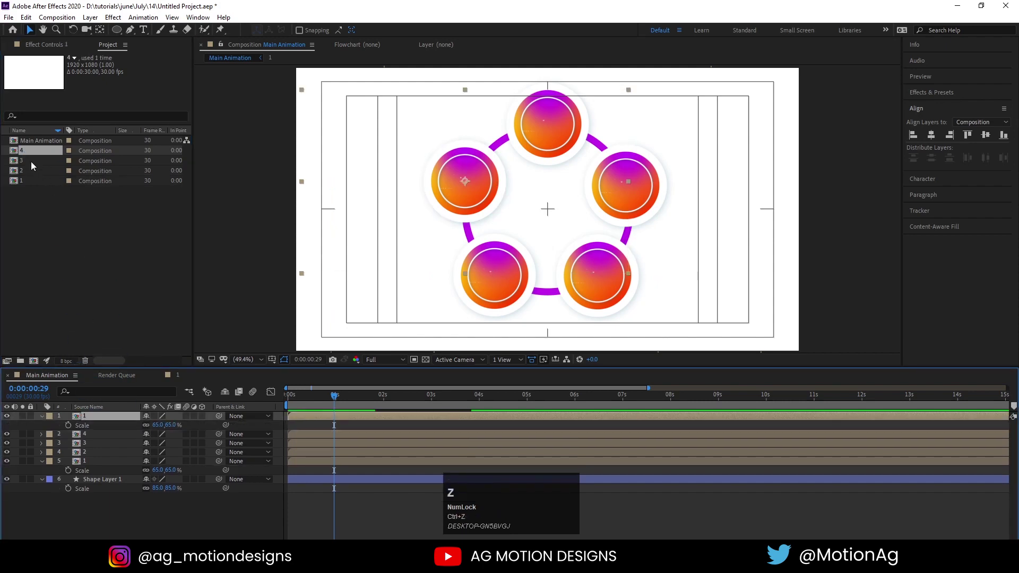
click(24, 155)
click(30, 157)
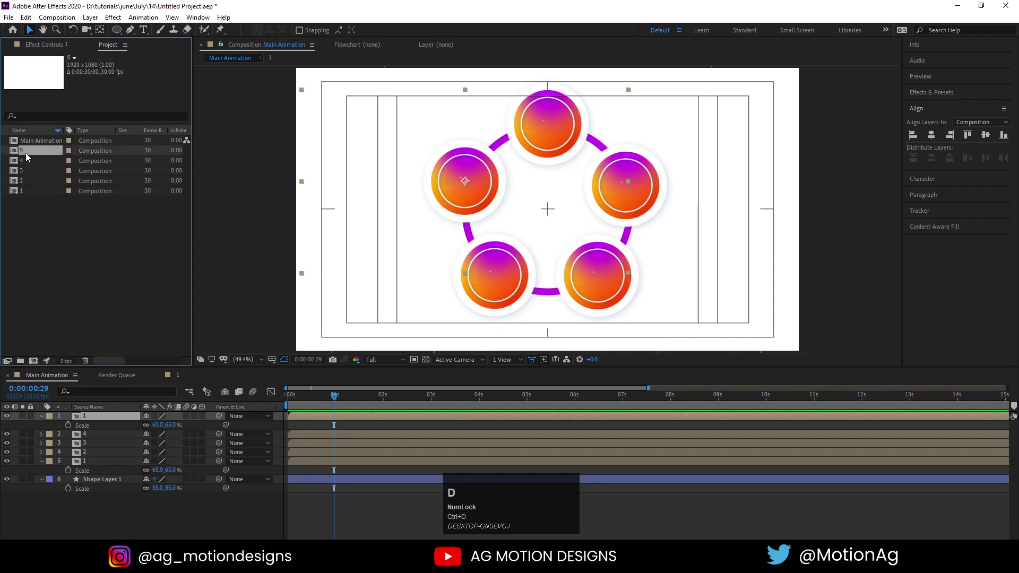
In comp 2, change the Gradient Ramp colours to cyan and blue.
drag(29, 156, 115, 446)
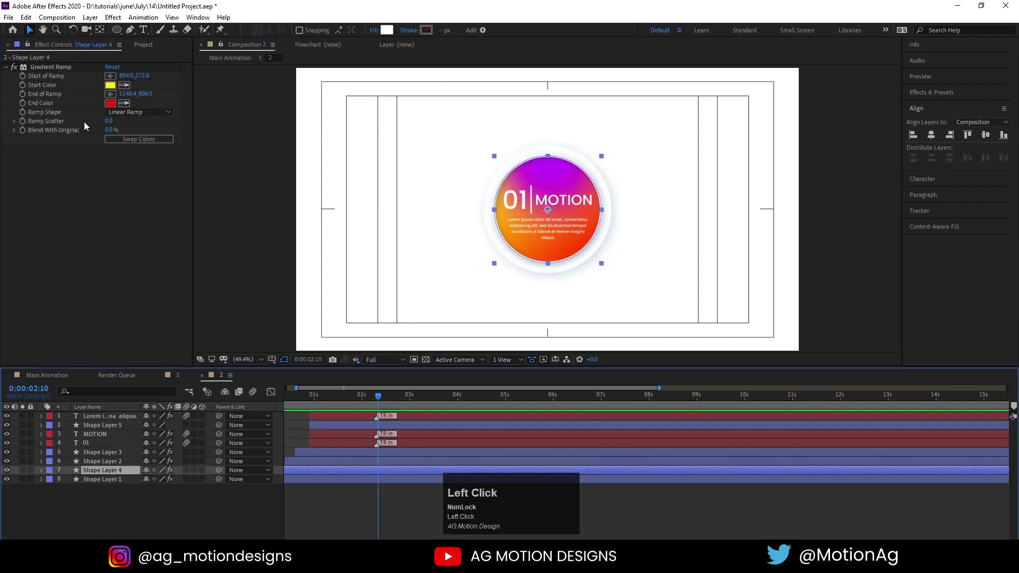
drag(112, 90, 322, 205)
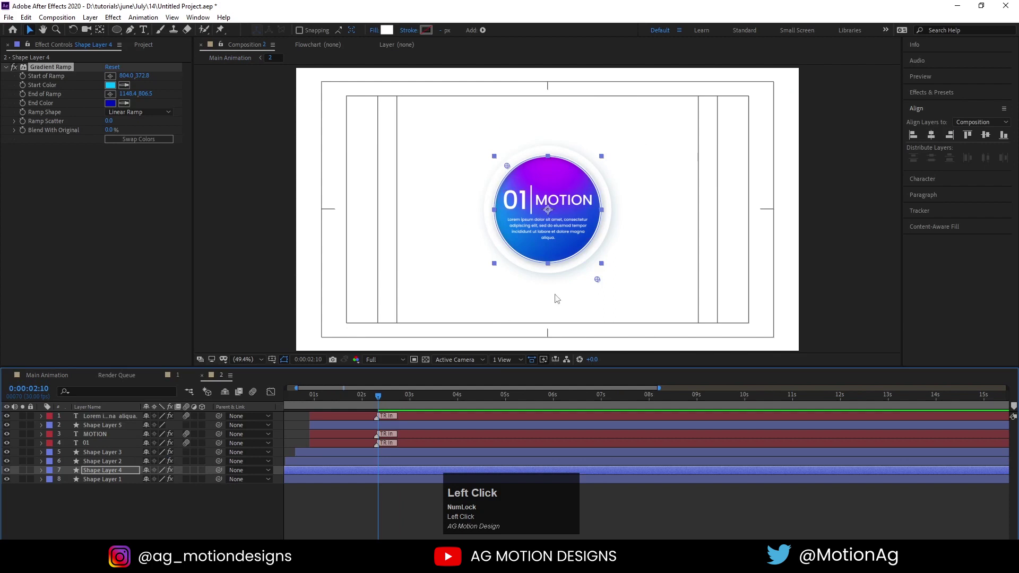
click(377, 277)
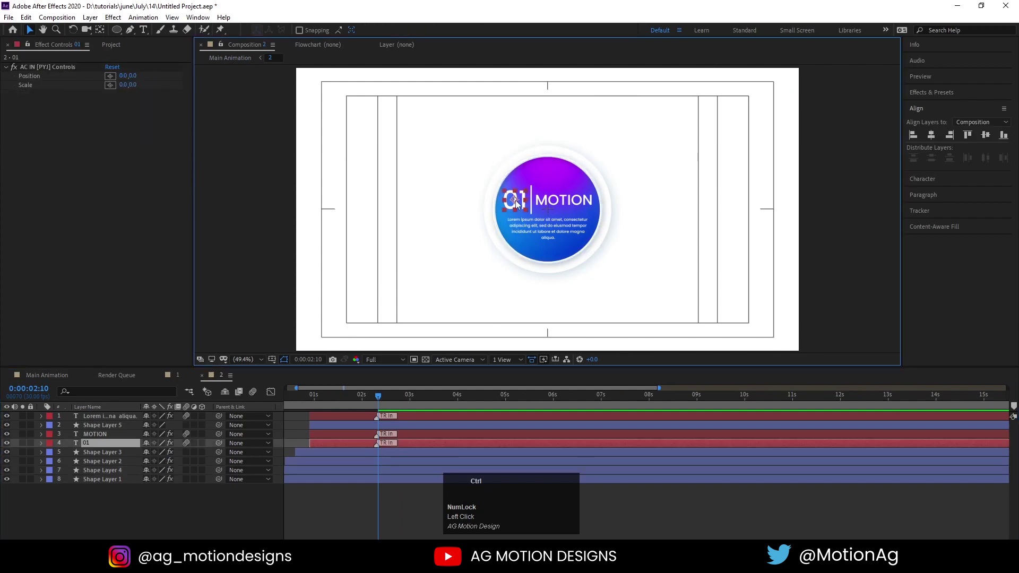
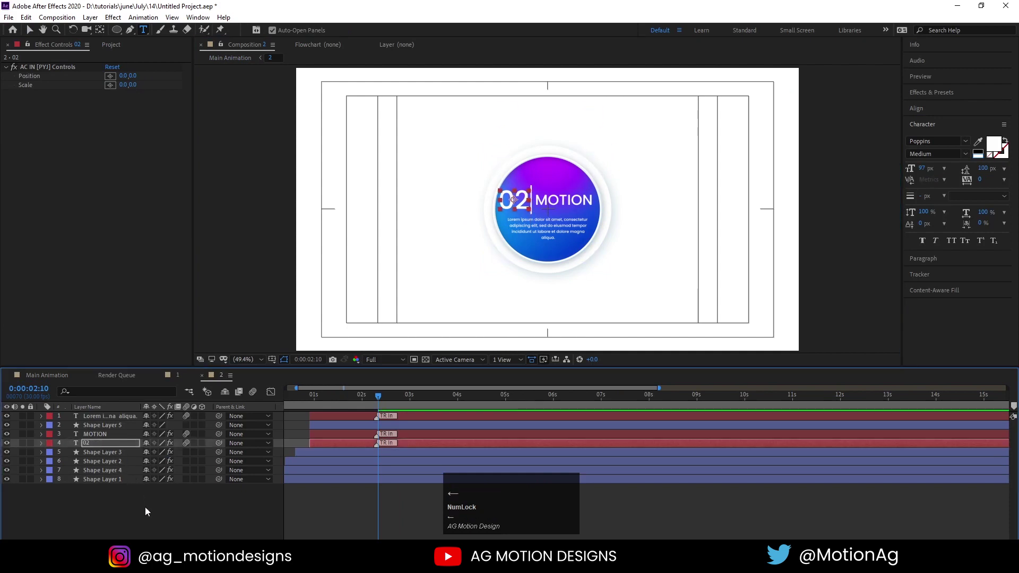
click(148, 512)
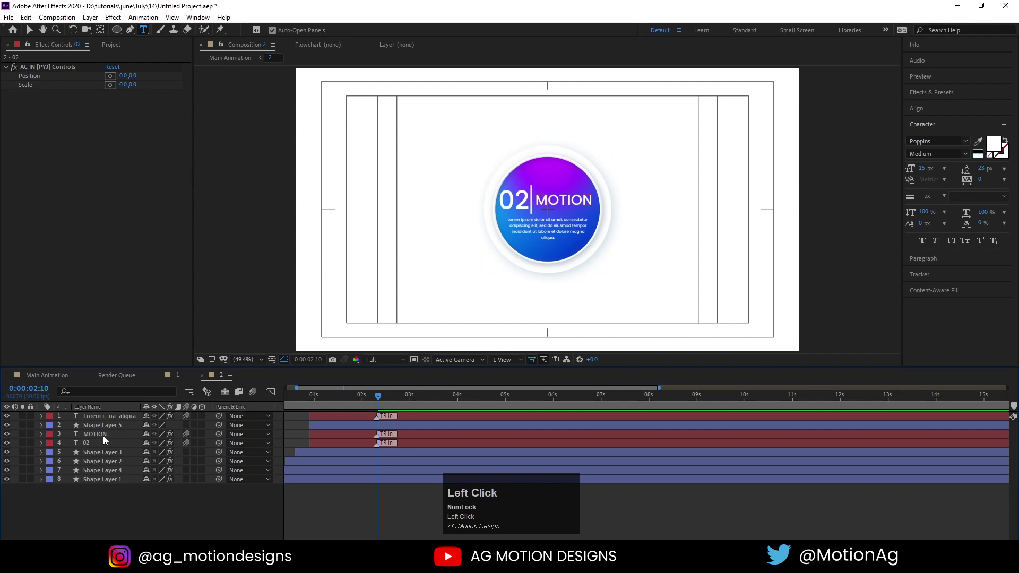
Edit the number text to 02 and return to Main Animation.
click(445, 399)
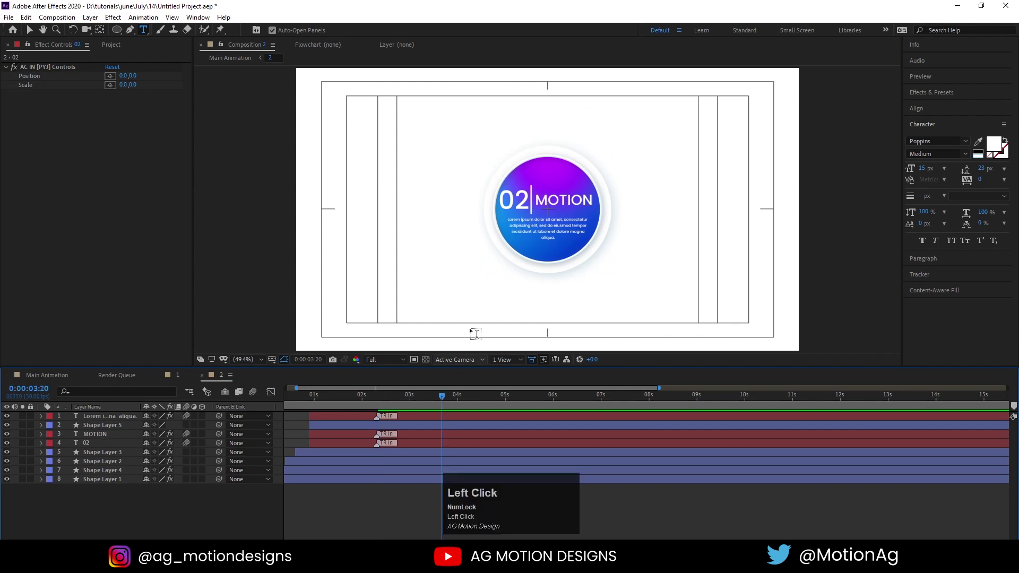
key(v)
click(522, 207)
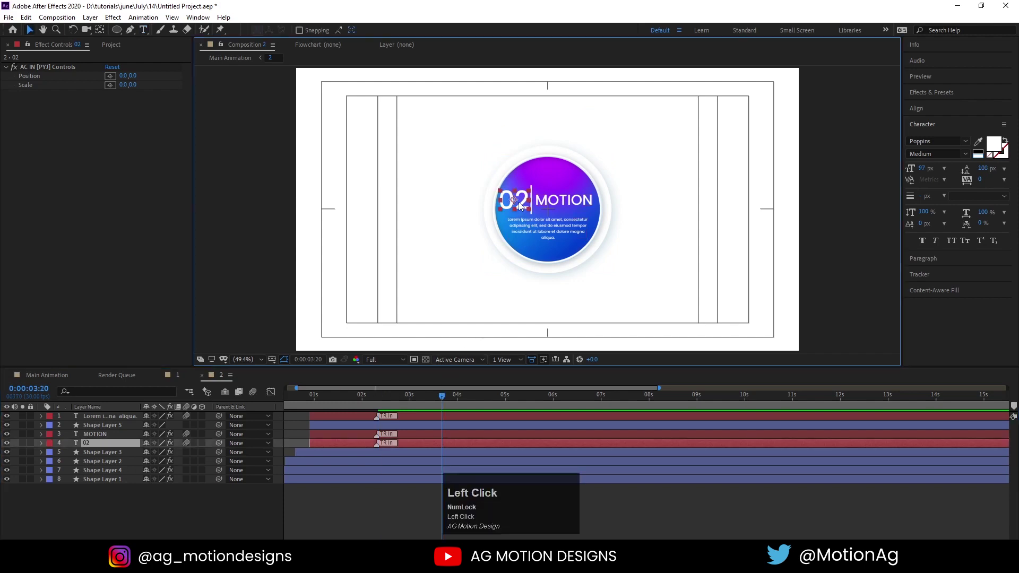
key(Left)
click(535, 204)
key(Right)
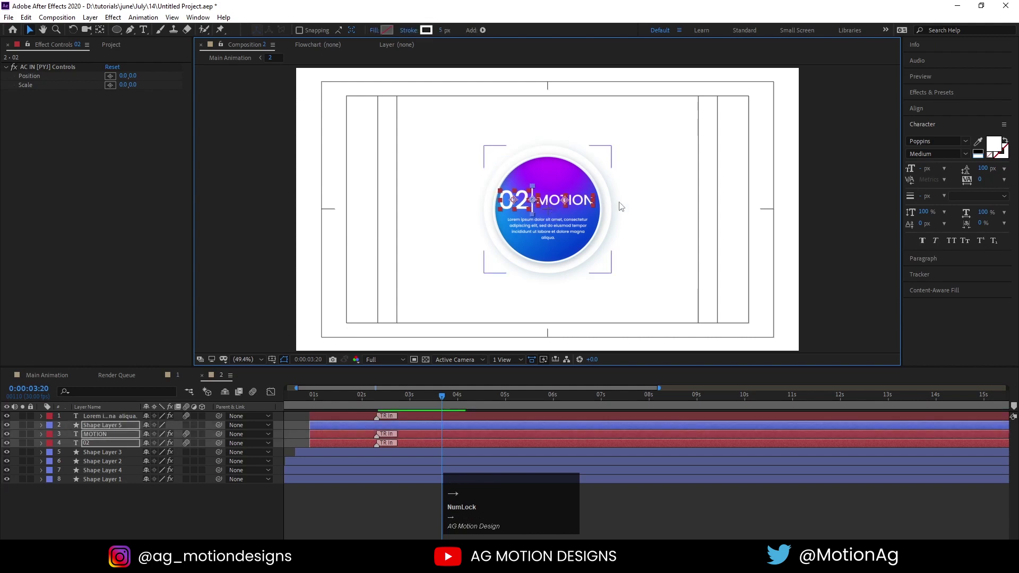
click(679, 233)
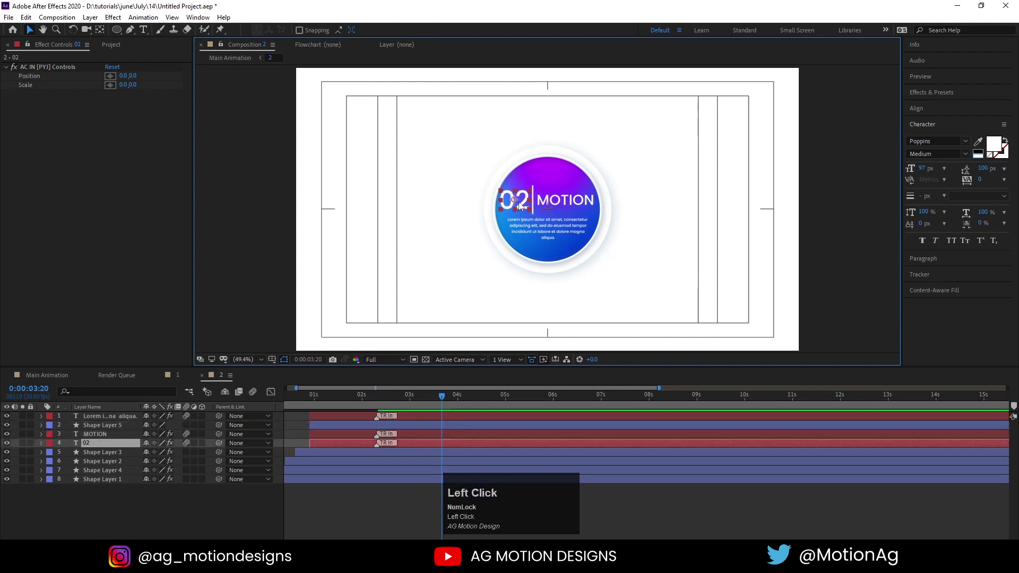
key(Down)
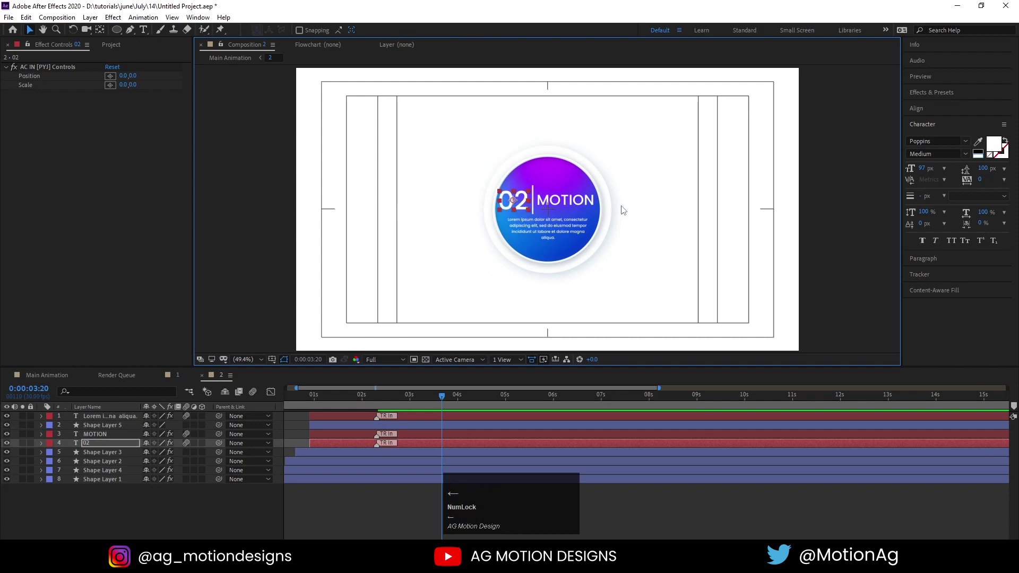
click(640, 211)
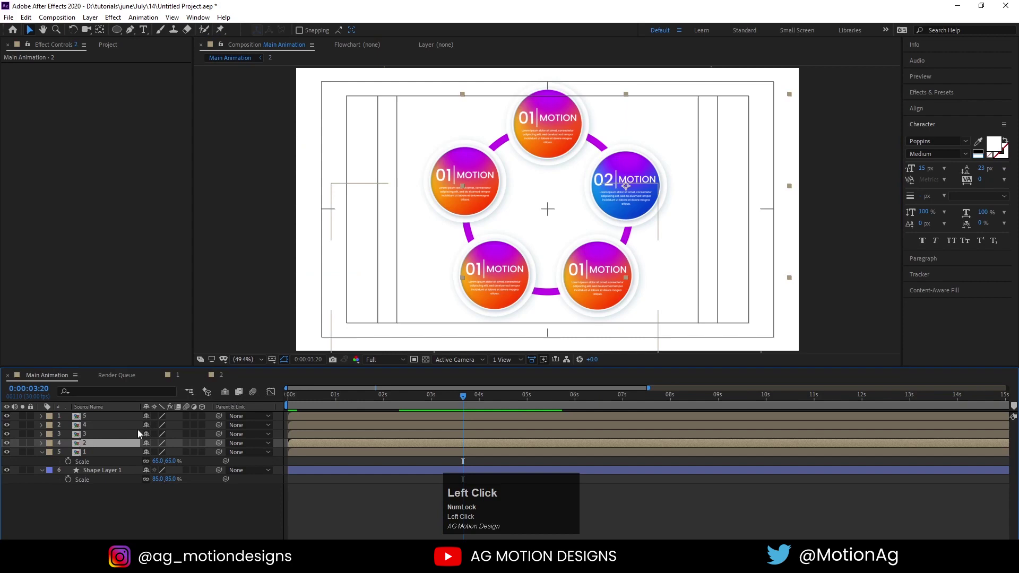
In comp 3, set the Gradient Ramp to green and change the number to 03.
click(119, 439)
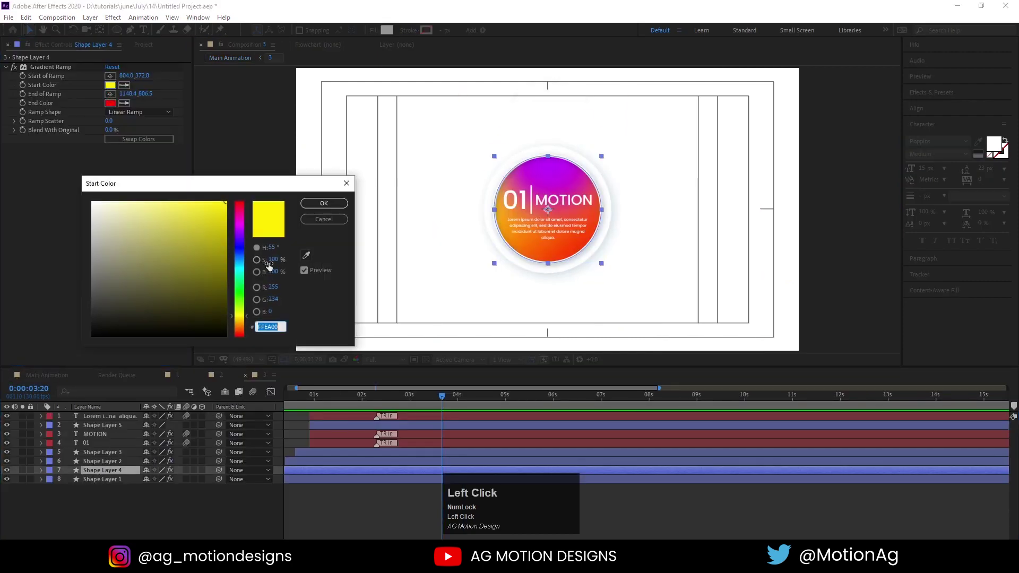
key(Return)
click(113, 105)
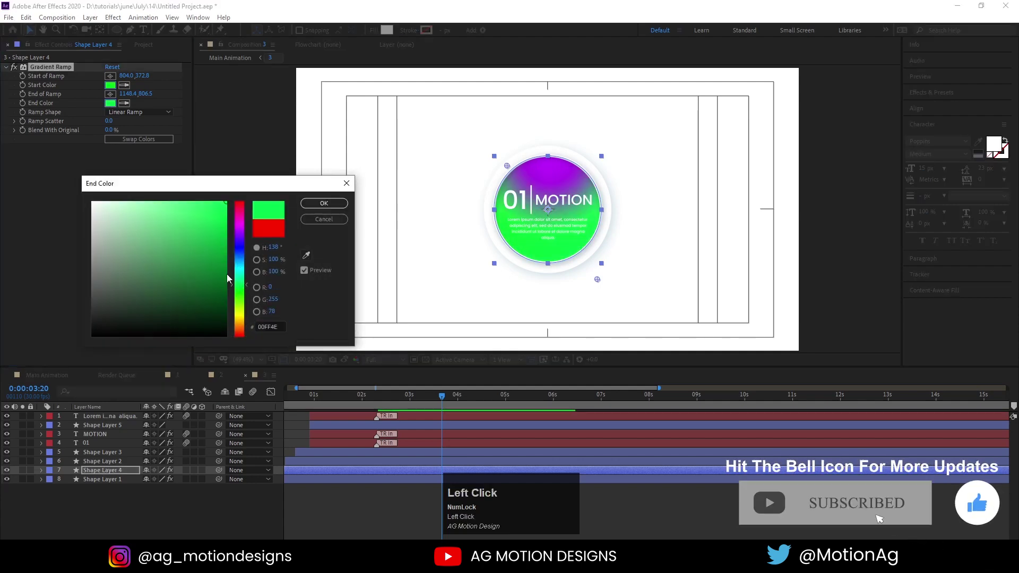
key(Return)
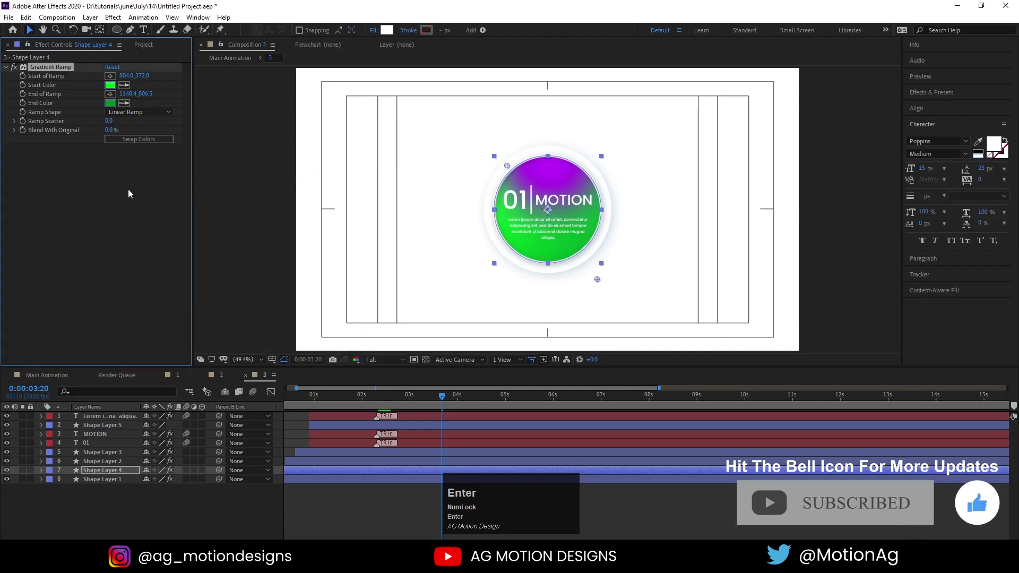
drag(111, 461, 249, 281)
key(Return)
In comp 4, set gradient start colour A200FF and end colour 340030 for a purple button.
click(62, 381)
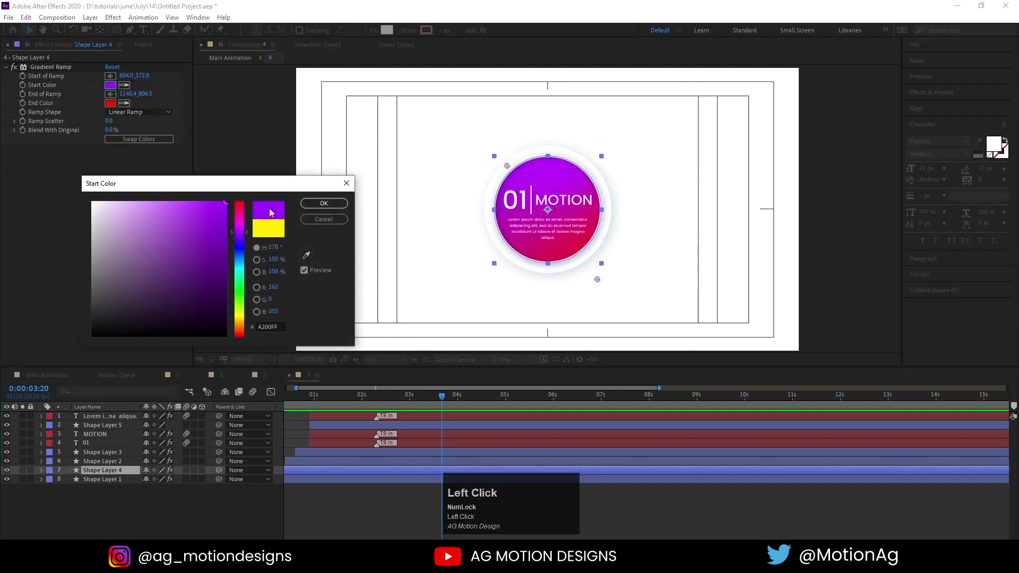
drag(317, 209, 346, 209)
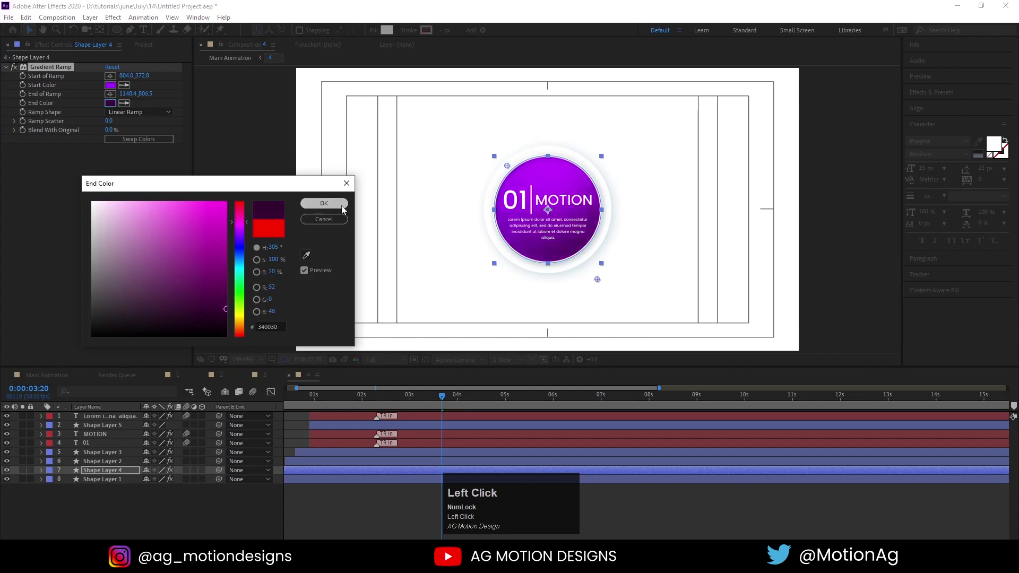
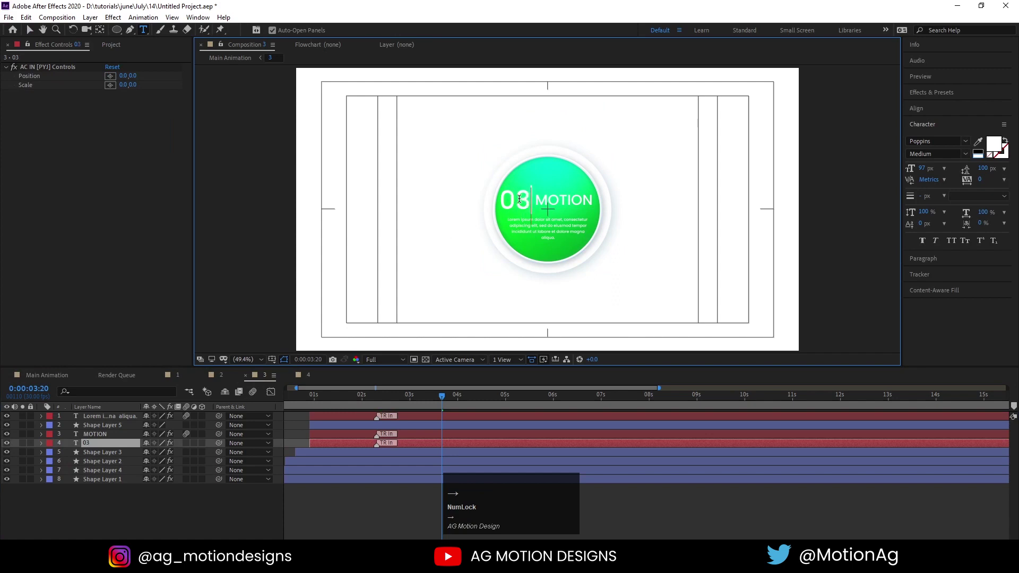
click(138, 509)
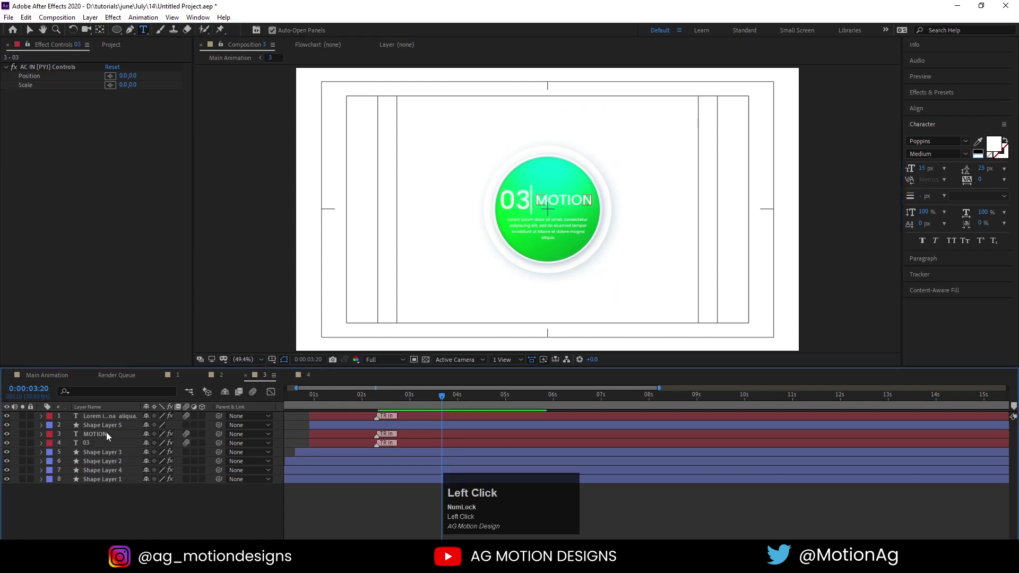
key(s)
drag(164, 459, 155, 457)
key(Left)
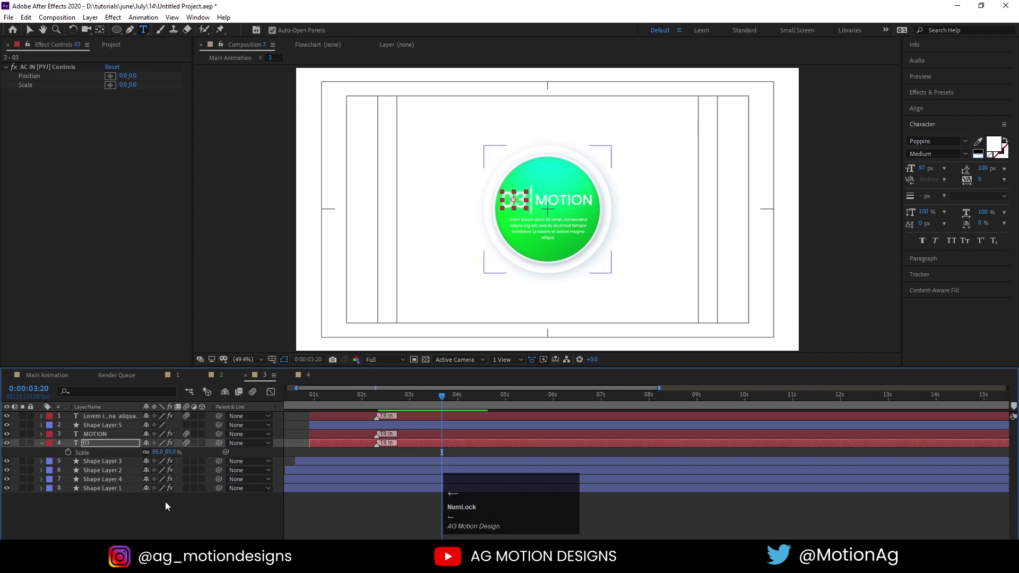
In button composition 4, change the number text to read 04.
click(159, 521)
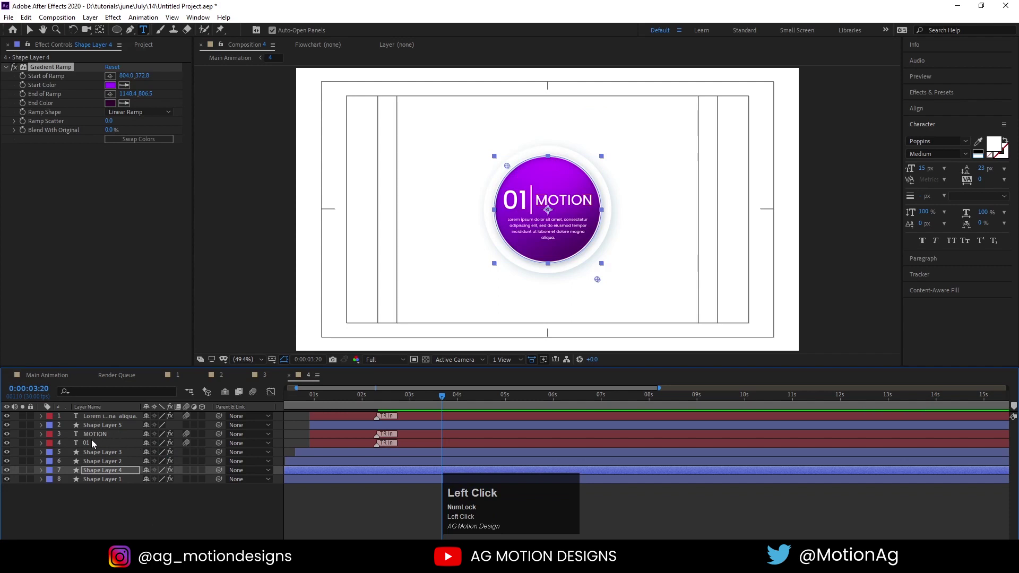
key(Right)
click(118, 449)
key(s)
Scale the 04 number down to 85%.
drag(169, 459, 158, 459)
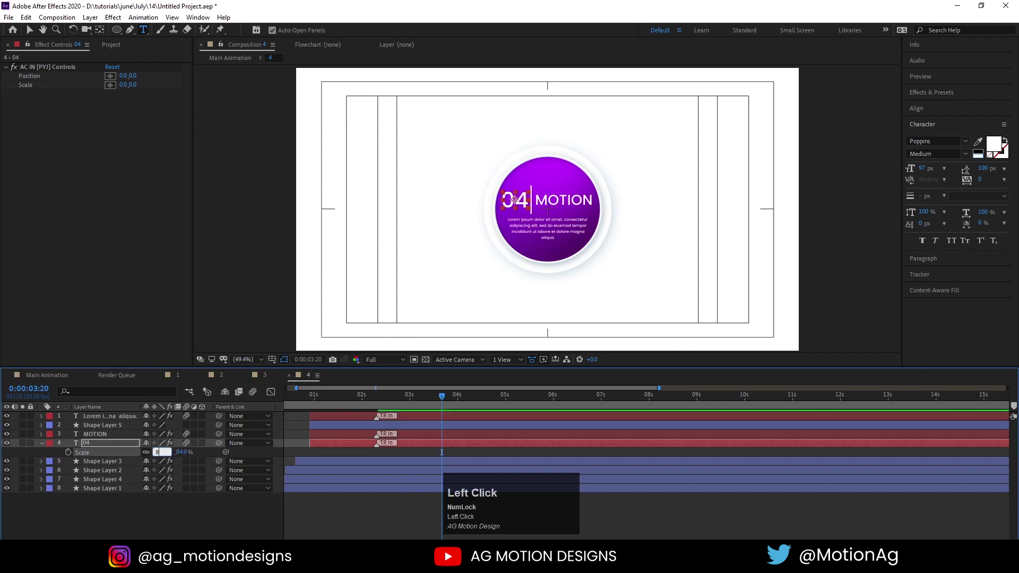
key(Return)
click(199, 456)
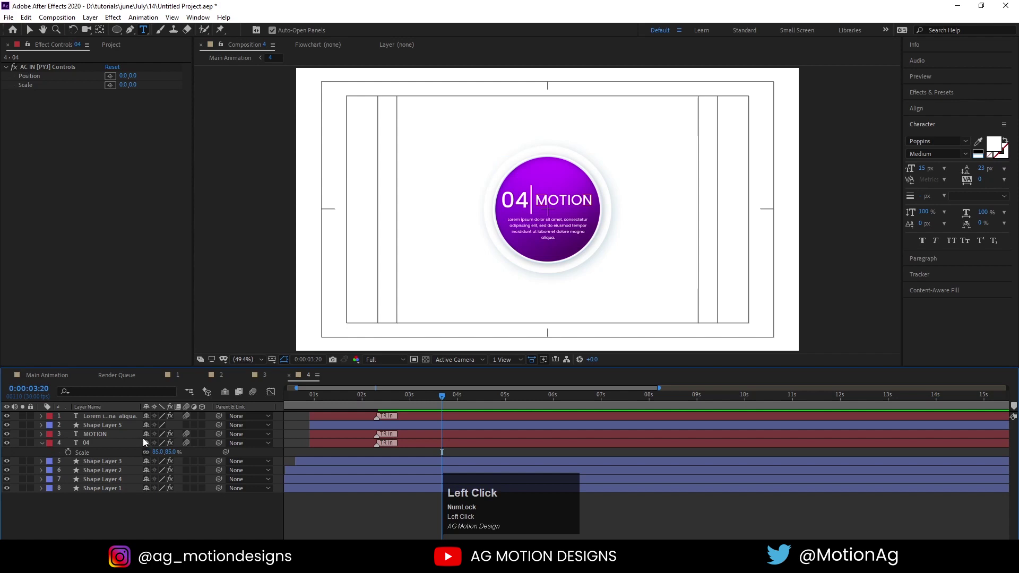
key(Left)
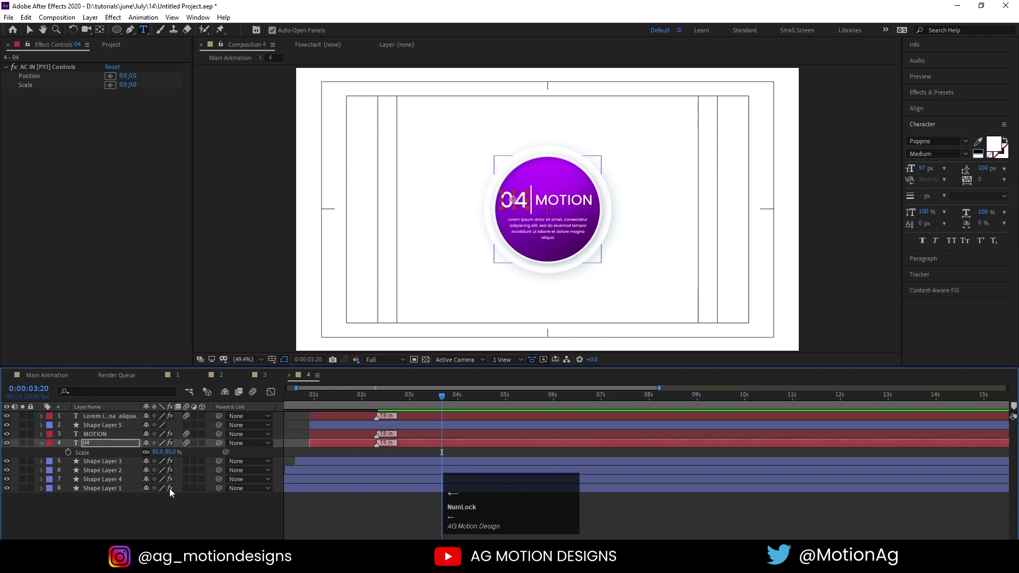
Change button 5's number to 05 and scale it to 85%.
click(181, 519)
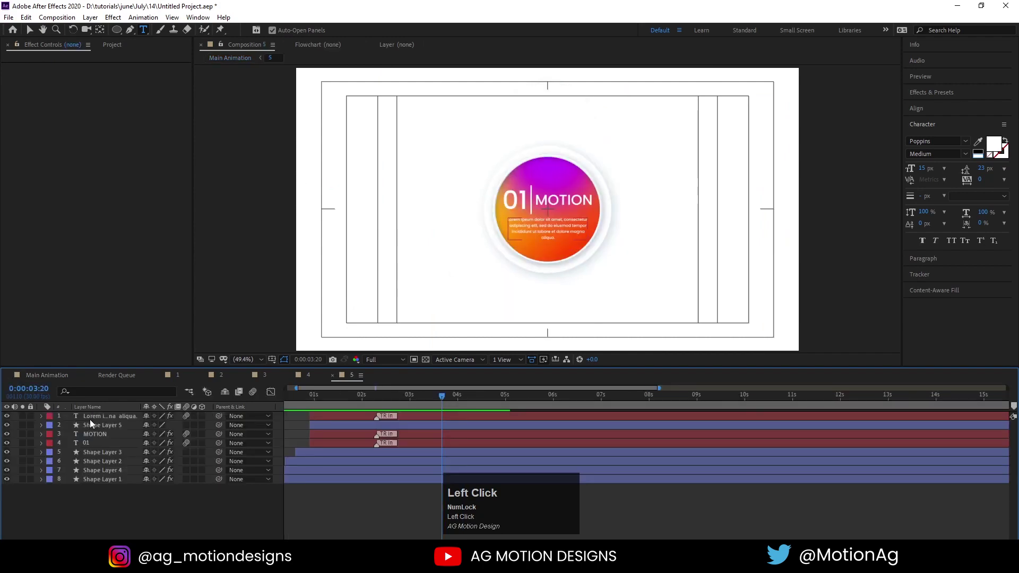
key(ctrl+a)
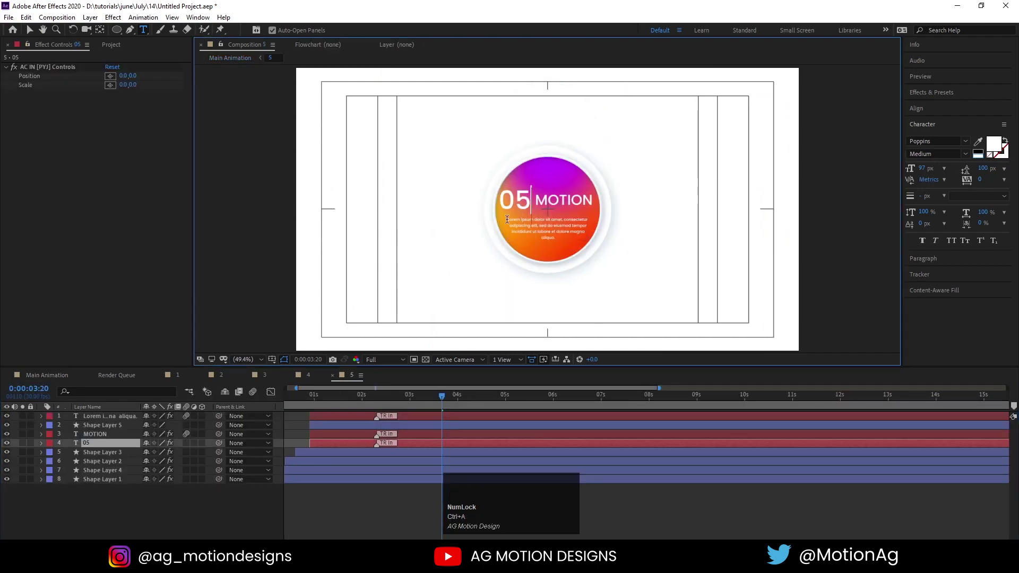
click(144, 515)
key(s)
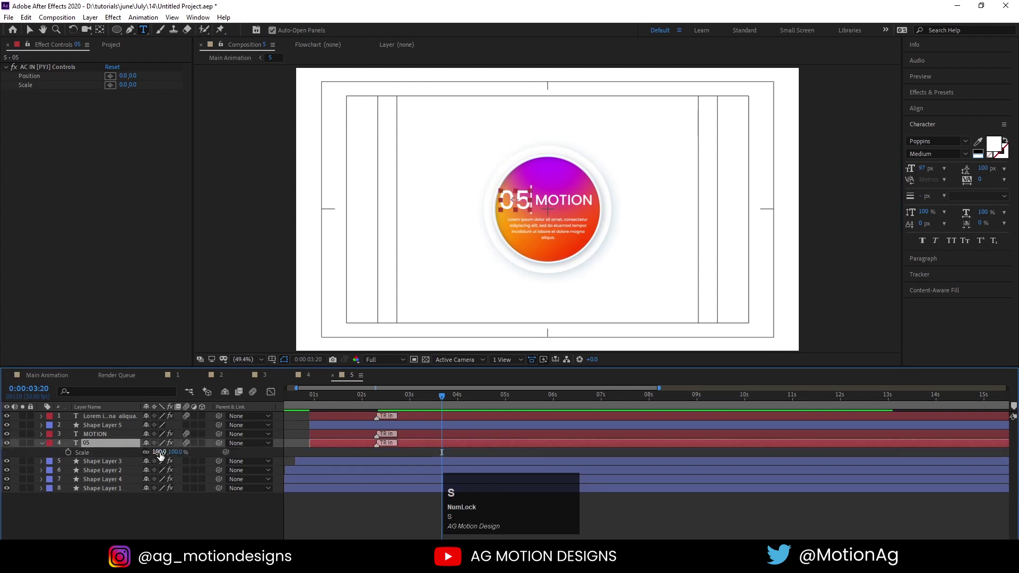
click(162, 459)
key(Return)
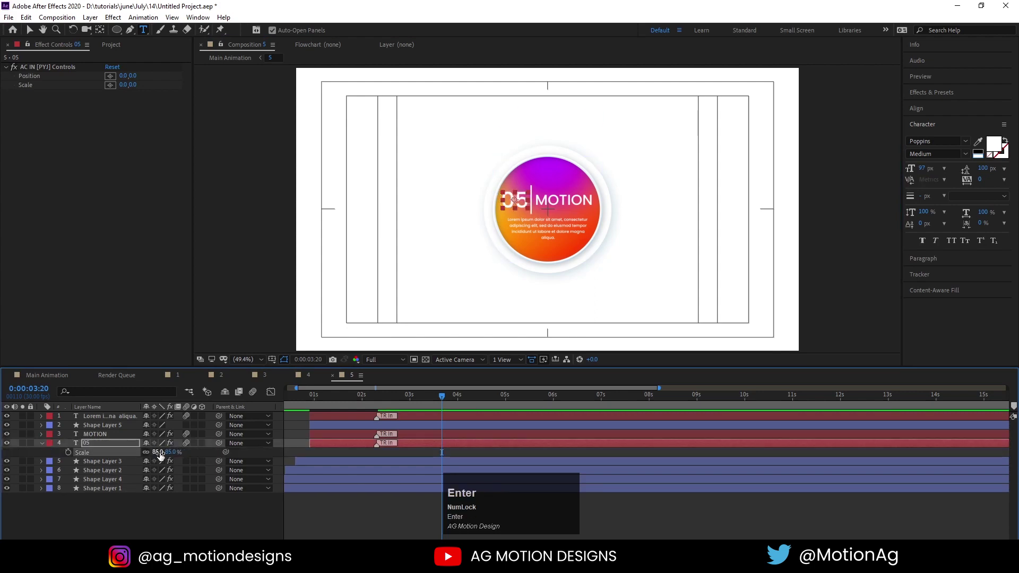
key(Left)
Pick a new Gradient Ramp start colour for button 5's shape layer.
click(173, 517)
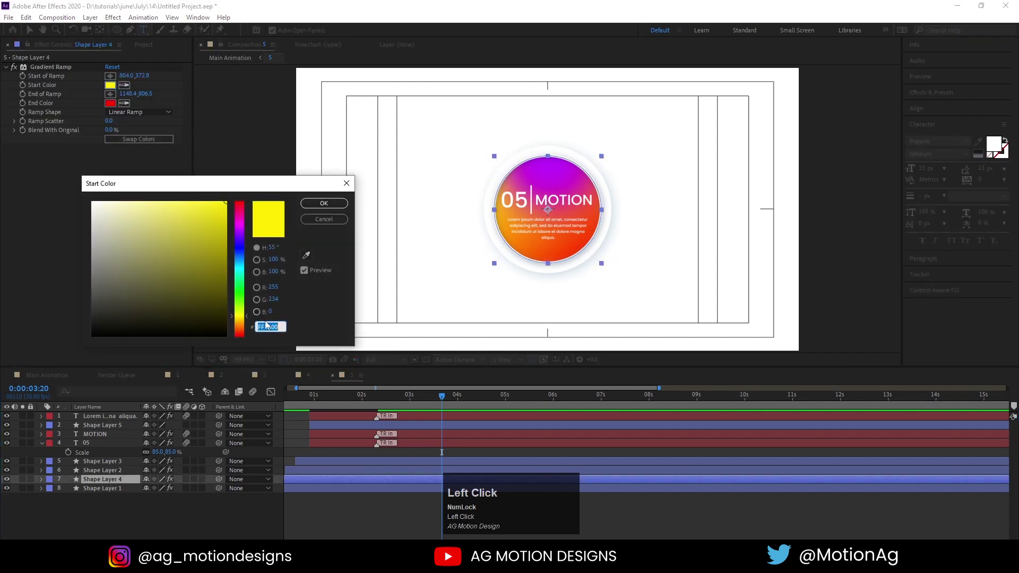
drag(240, 330, 321, 210)
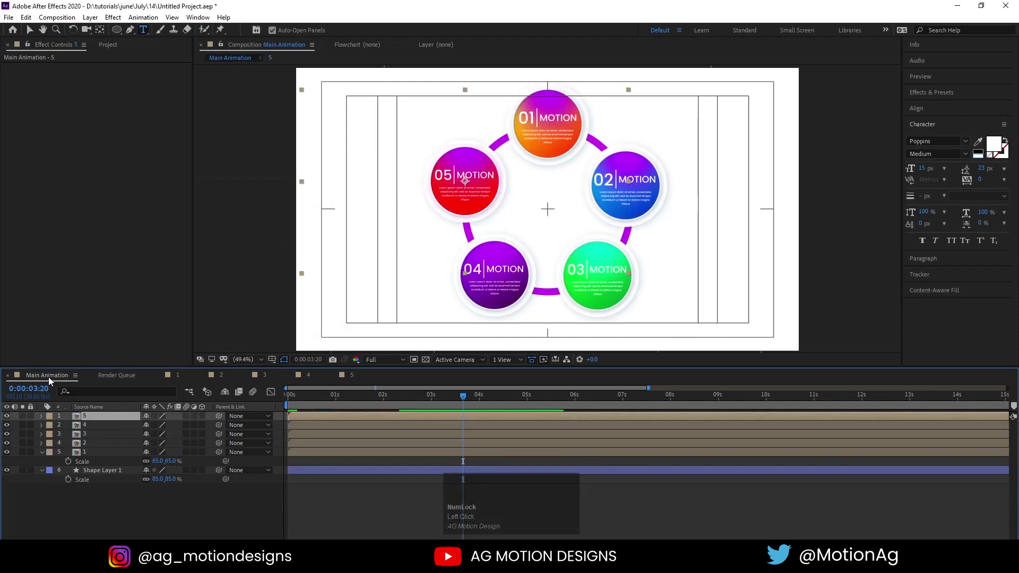
Refine the 05 gradient colour and add Trim Paths to the ring with End keyed at 0%.
drag(356, 378, 321, 212)
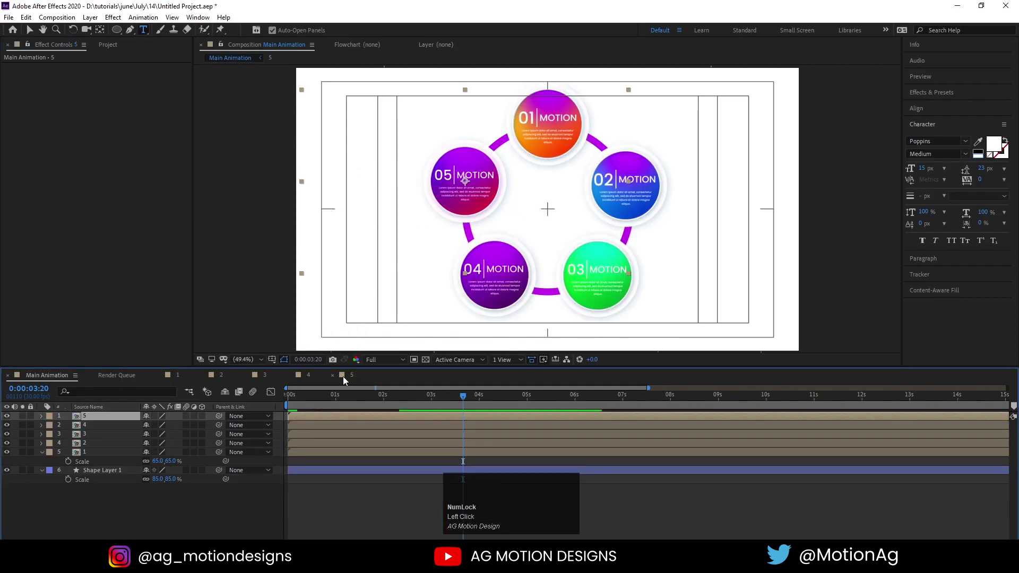
drag(358, 380, 82, 520)
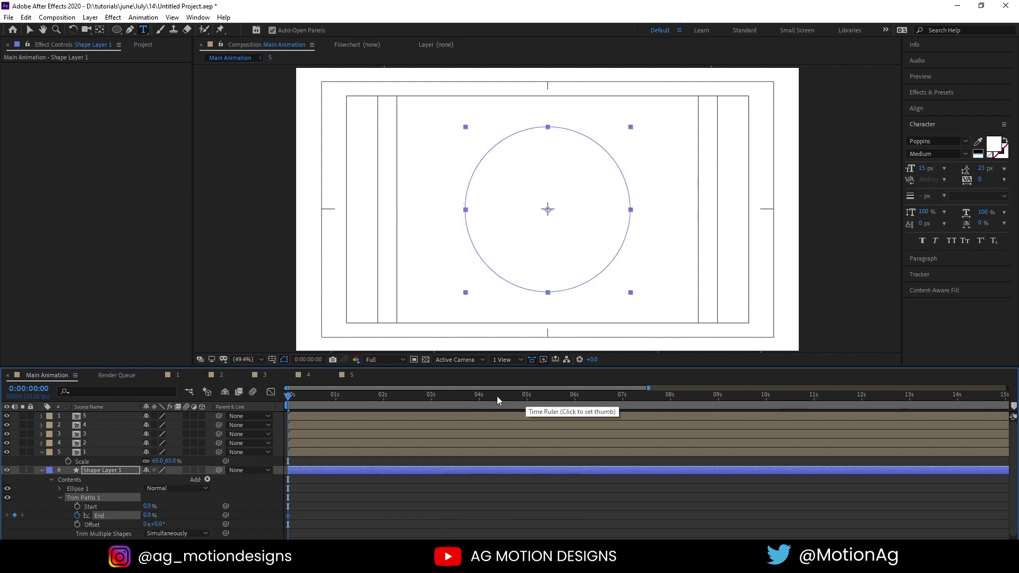
Keyframe the ring's Trim Paths End to 100% later in time and preview it drawing on.
click(530, 398)
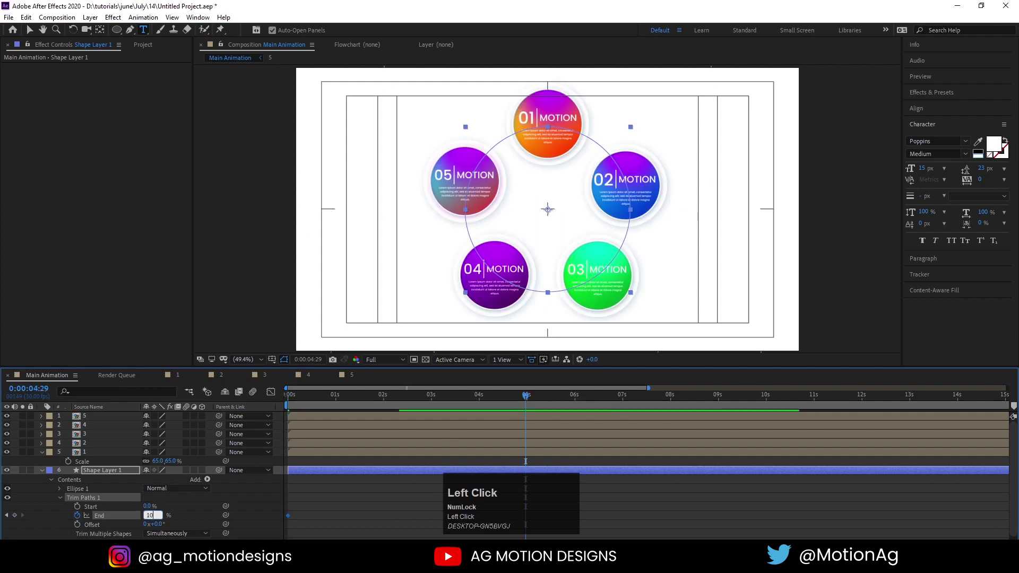
key(Return)
click(288, 404)
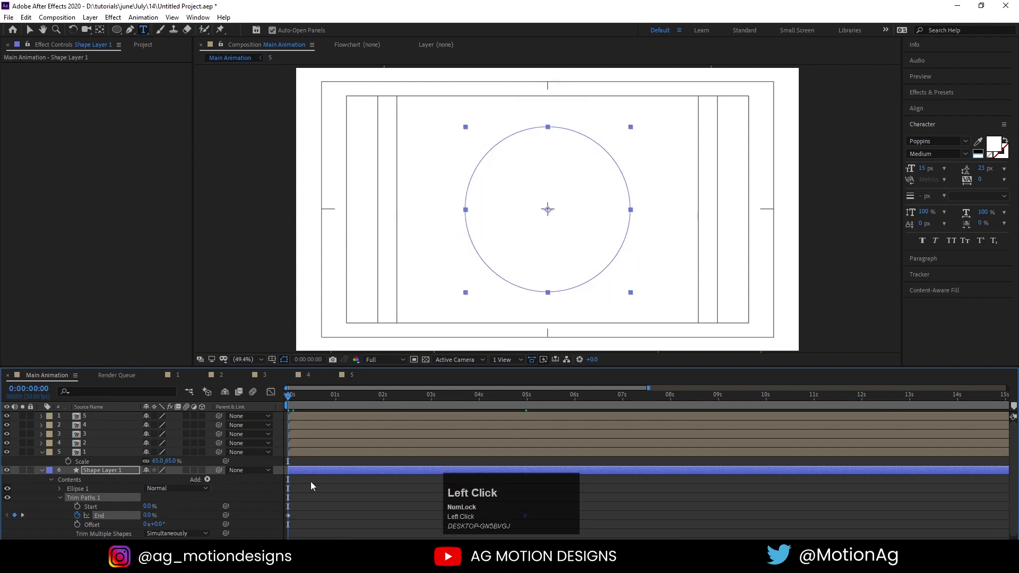
click(314, 487)
key(space)
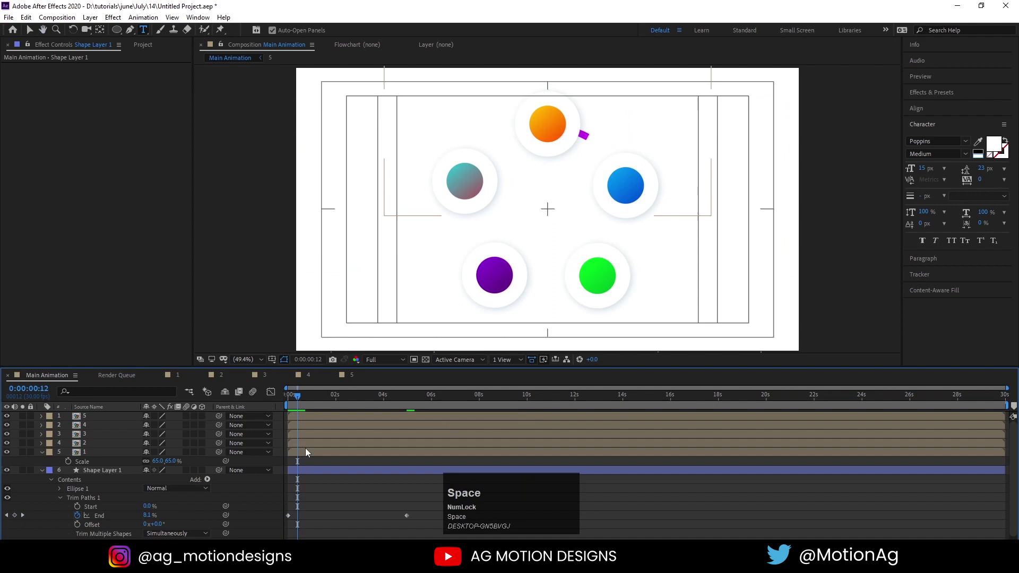
Slide buttons 02 and 03 to start when the drawing ring reaches them.
click(308, 445)
key([)
key(space)
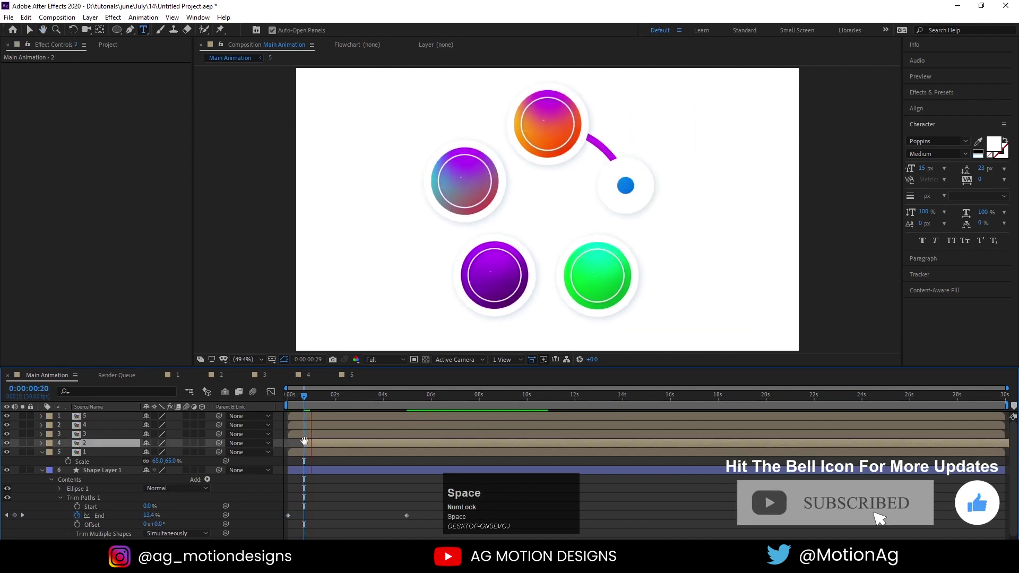
key([)
key(space)
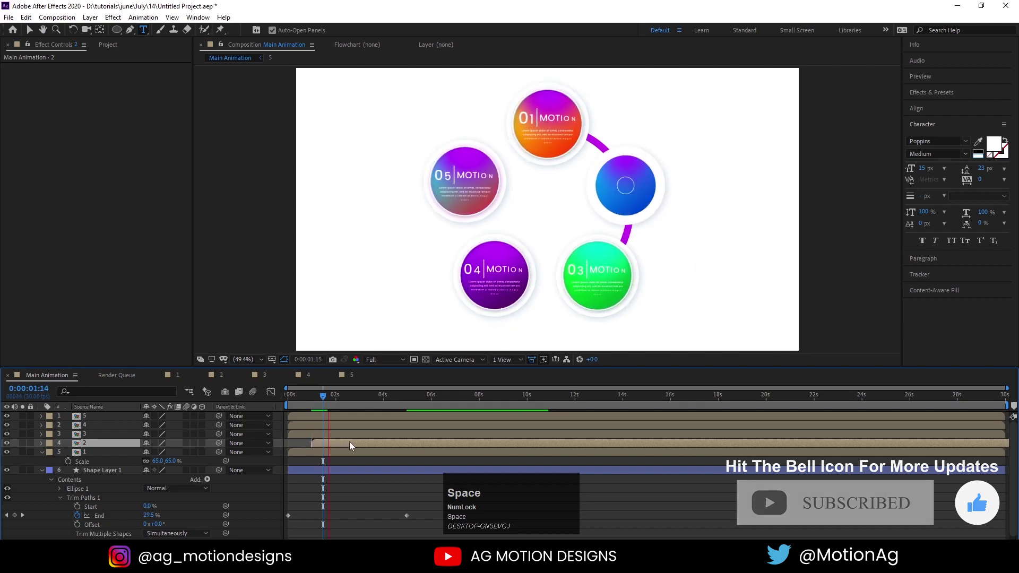
click(364, 437)
key([)
drag(363, 437, 368, 438)
key(space)
Slide buttons 04 and 05 to start when the ring reaches them.
click(368, 438)
key(space)
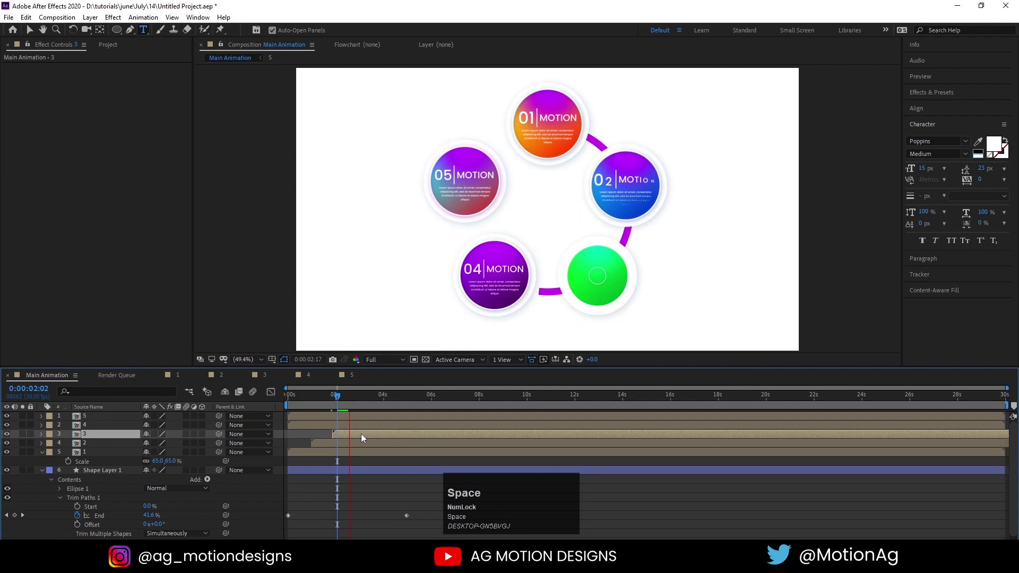
click(364, 431)
key([)
key(space)
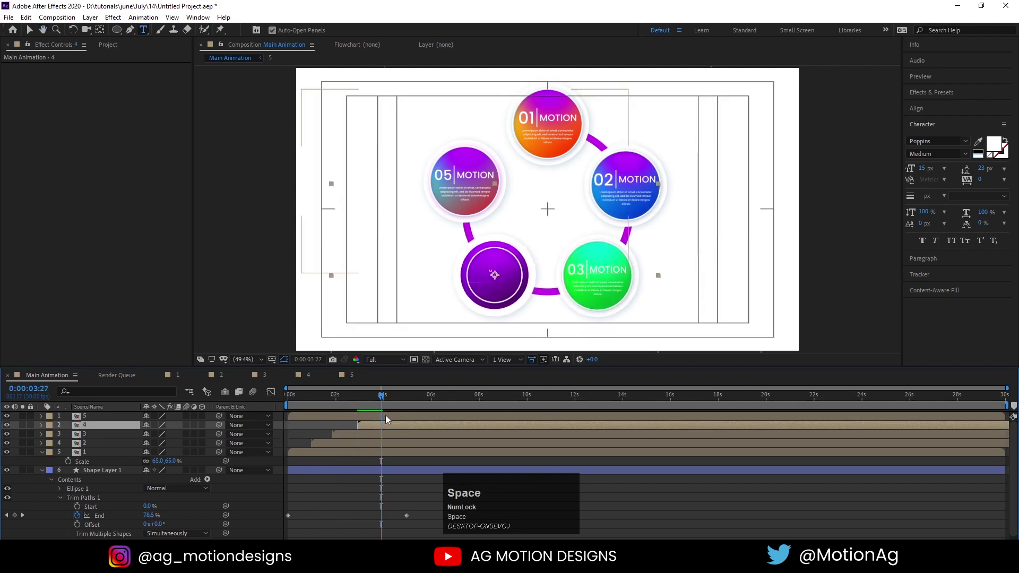
click(388, 420)
key([)
key(space)
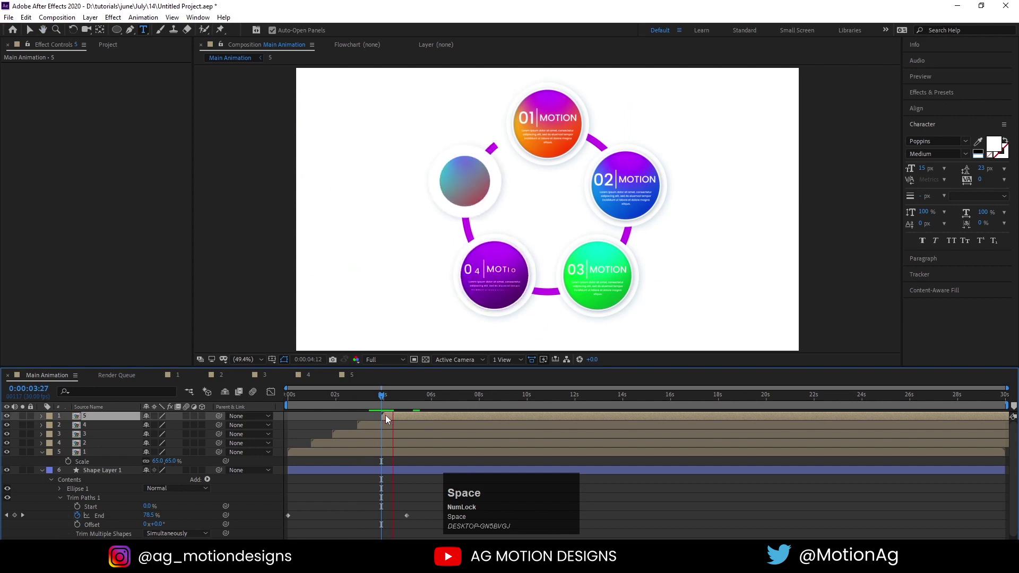
Preview the sequential pop-in from the start, then collapse all layer properties.
click(335, 400)
key(space)
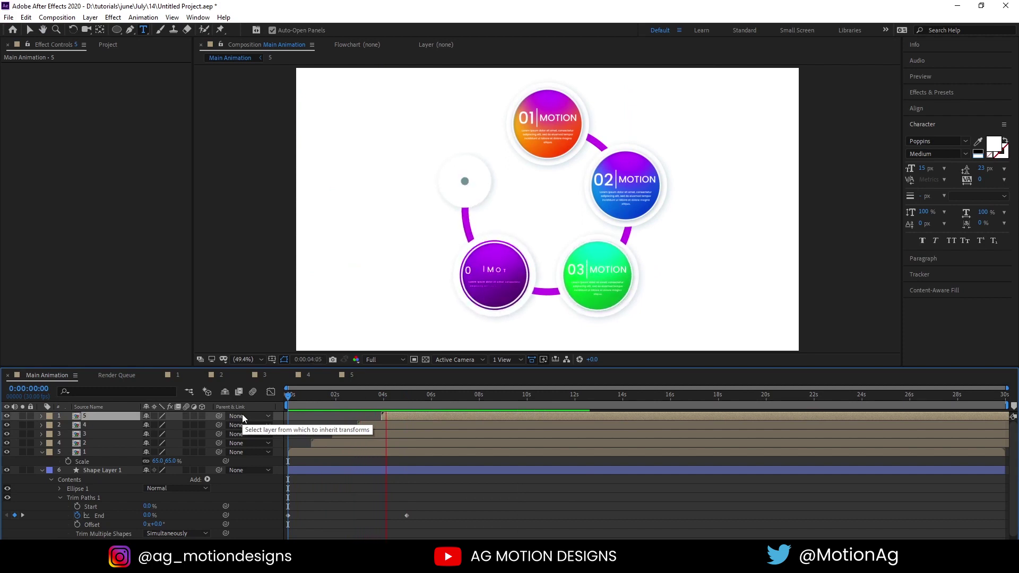
key(space)
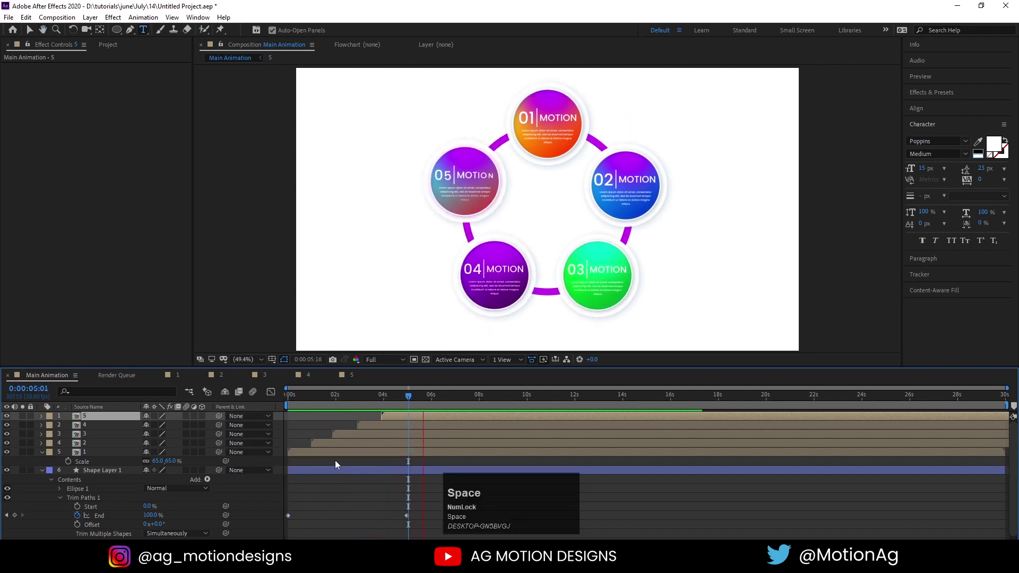
click(356, 479)
key(u)
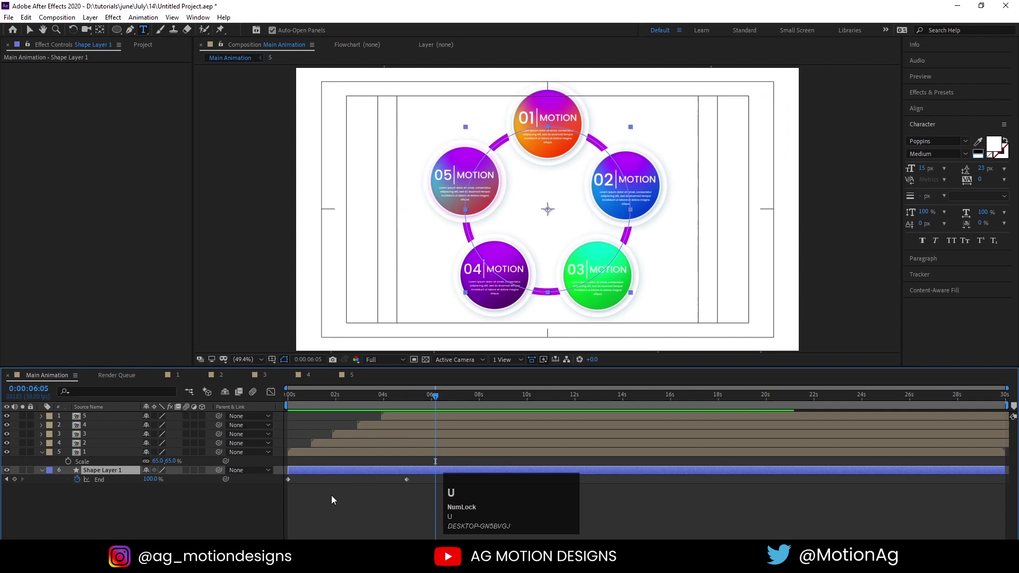
click(333, 502)
key(u)
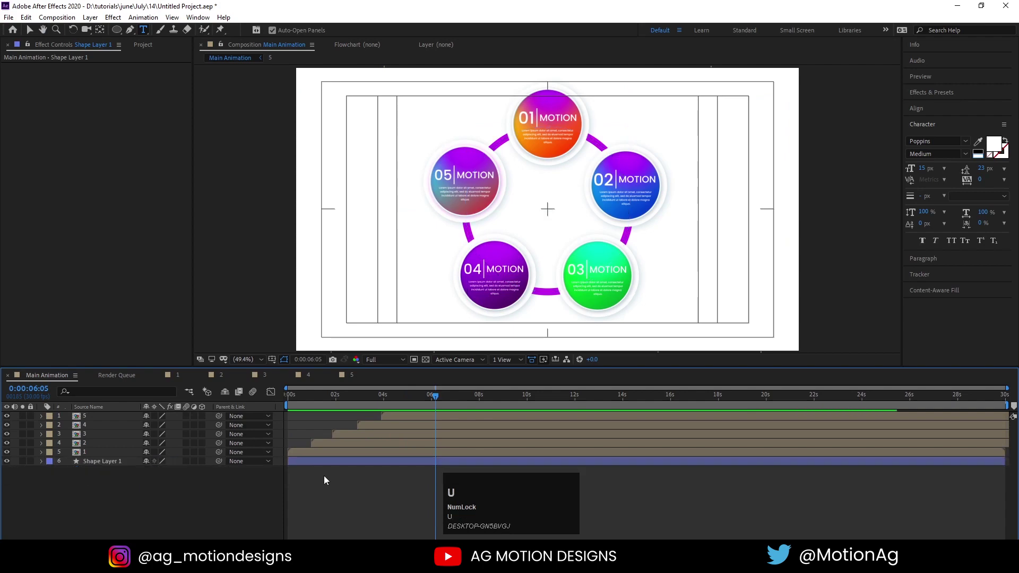
click(307, 400)
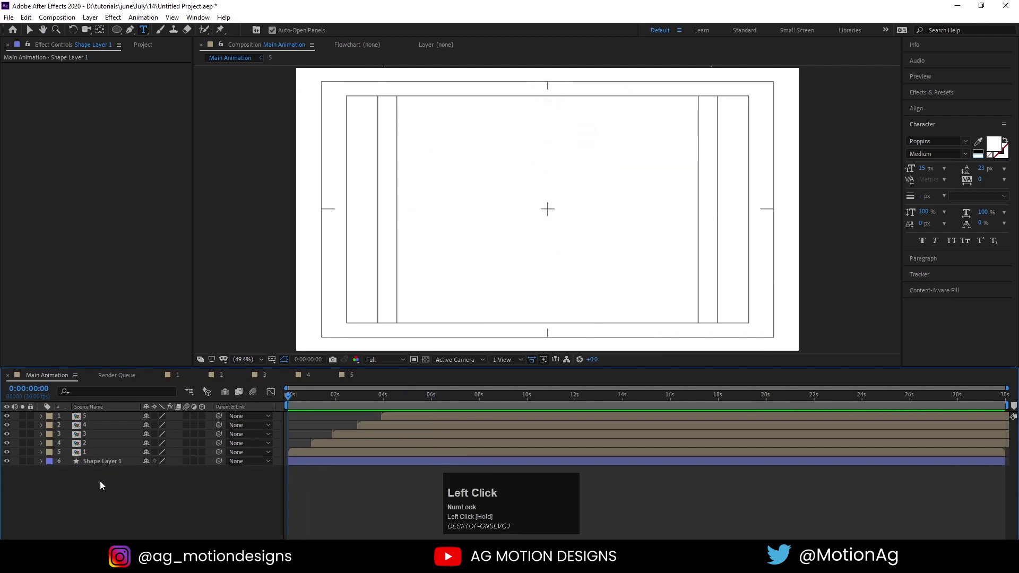
Add a Null 1 layer and parent the buttons and ring to it.
right_click(103, 487)
click(141, 376)
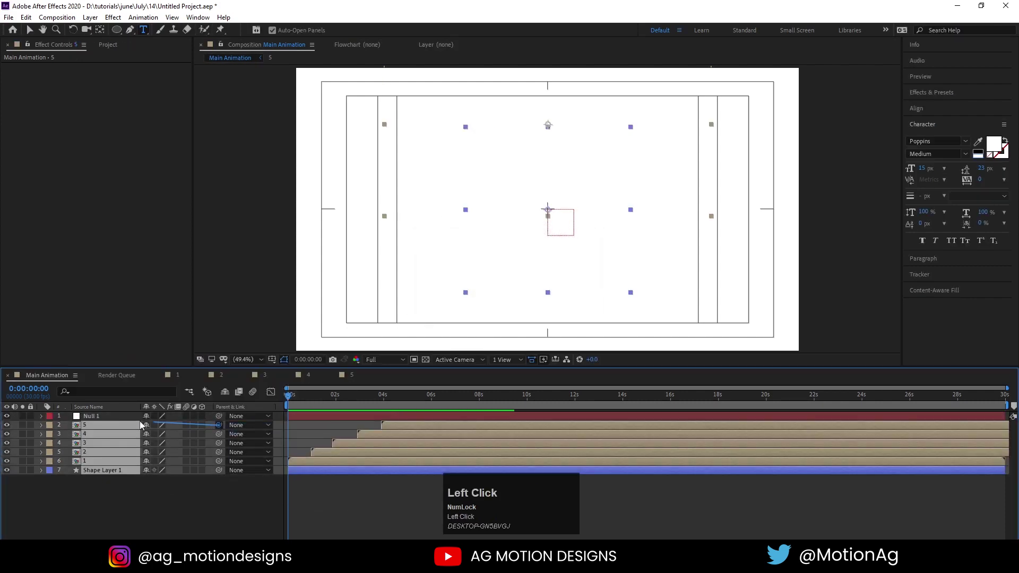
text(s)
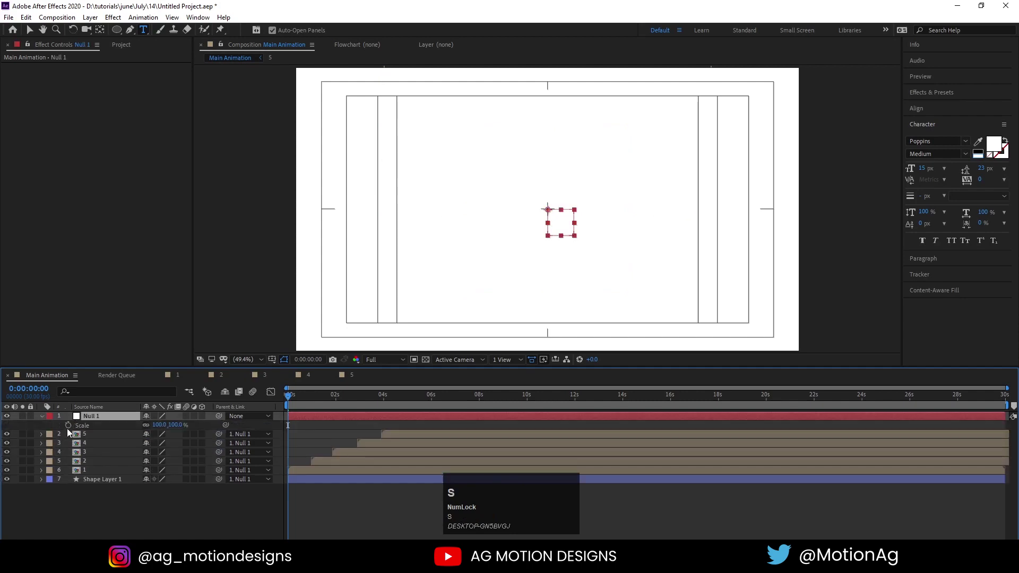
click(70, 432)
text(-)
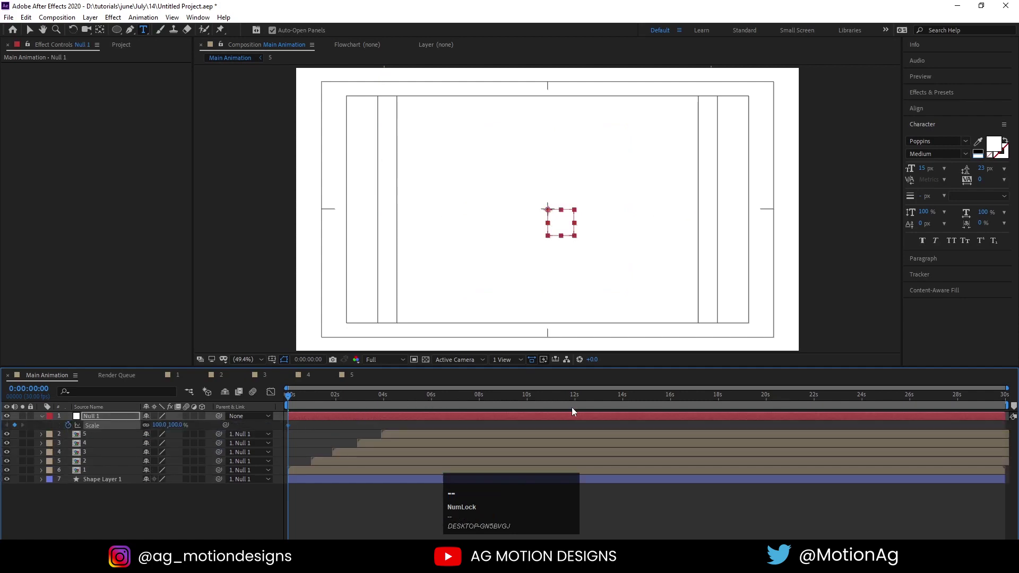
Keyframe the null's Scale from 90% to 100% and preview the slow zoom.
click(576, 402)
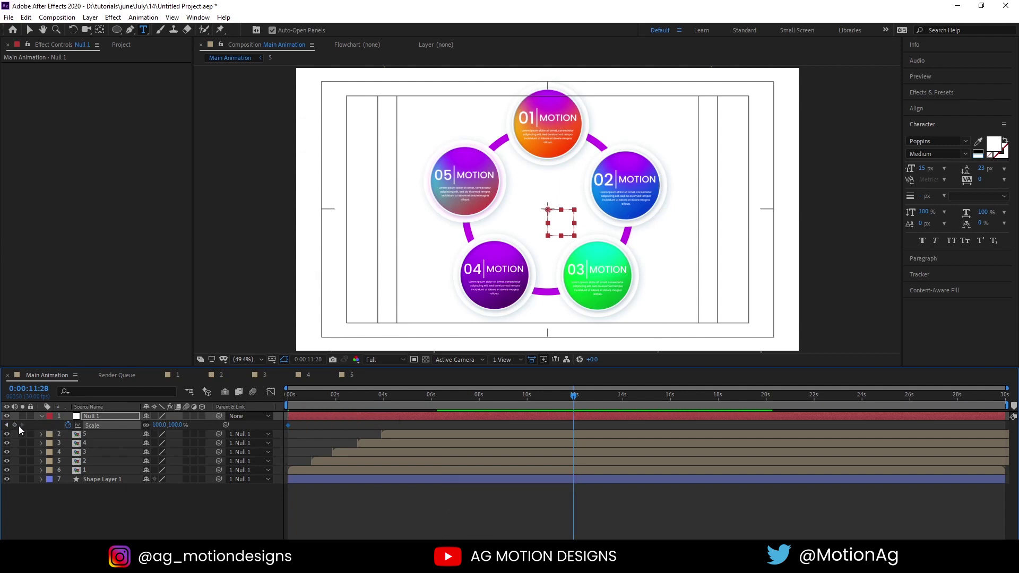
click(19, 429)
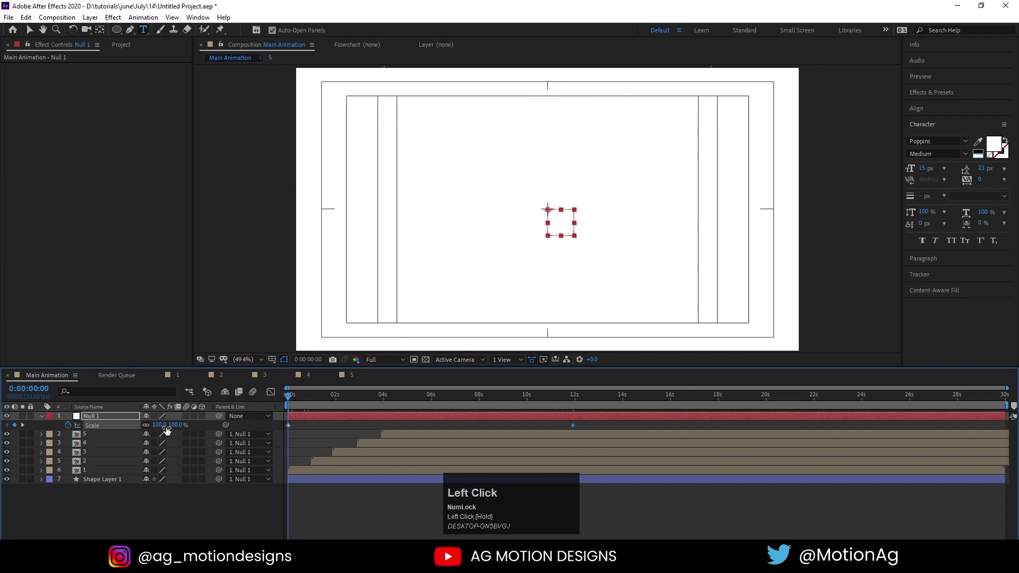
key(Return)
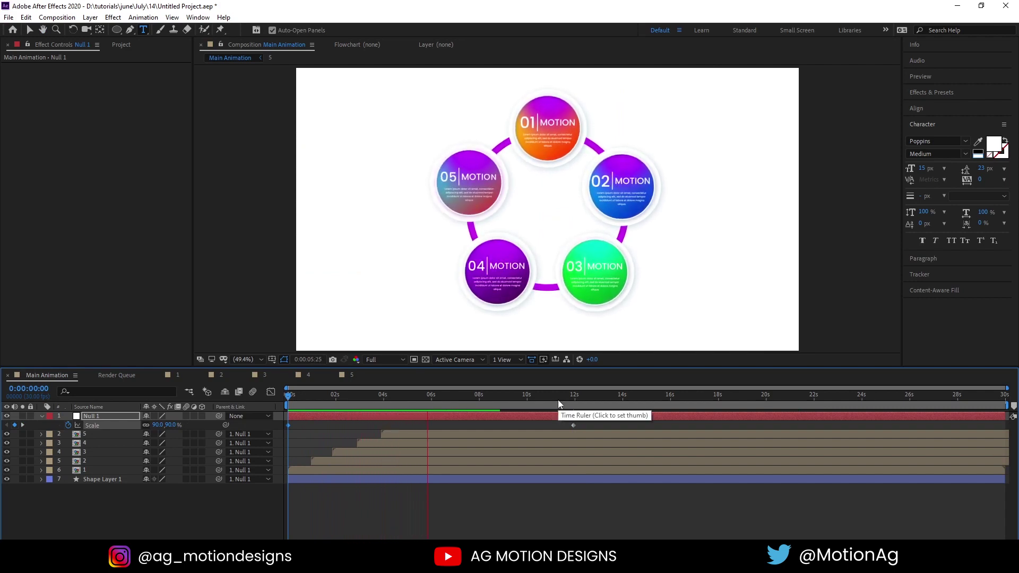
key(space)
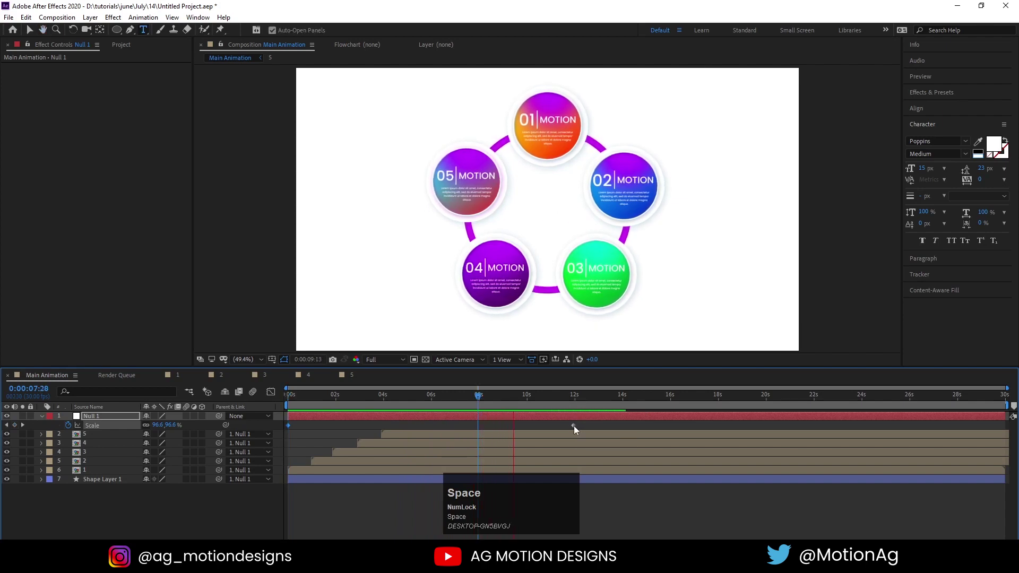
Keyframe Null 1's Rotation from 0x to -1x so the group spins while growing.
drag(577, 430, 104, 426)
key(r)
click(73, 429)
key(u)
click(510, 406)
key(k)
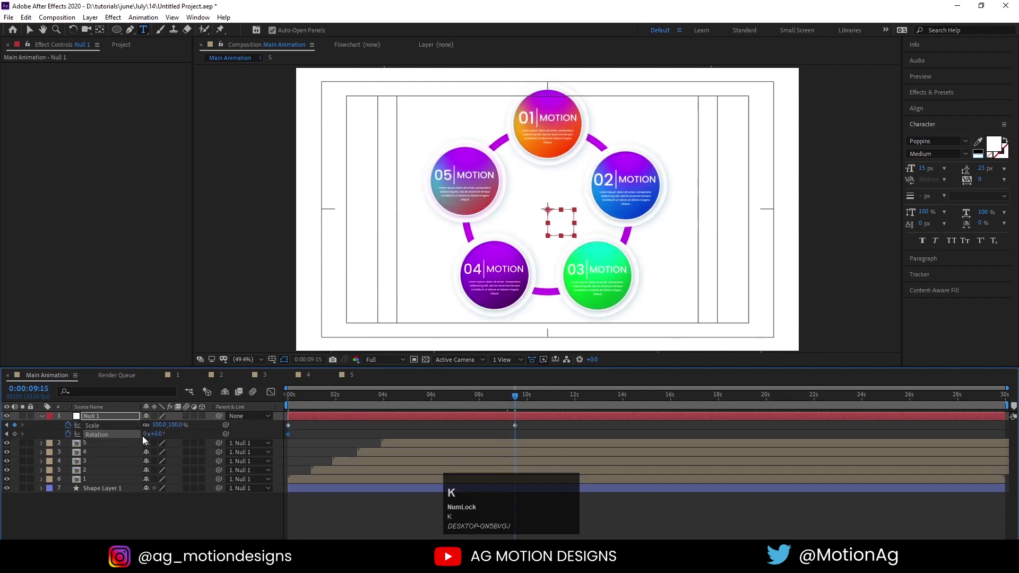
click(146, 441)
key(Return)
Preview the group's combined scale and rotation from the start.
click(307, 403)
key(space)
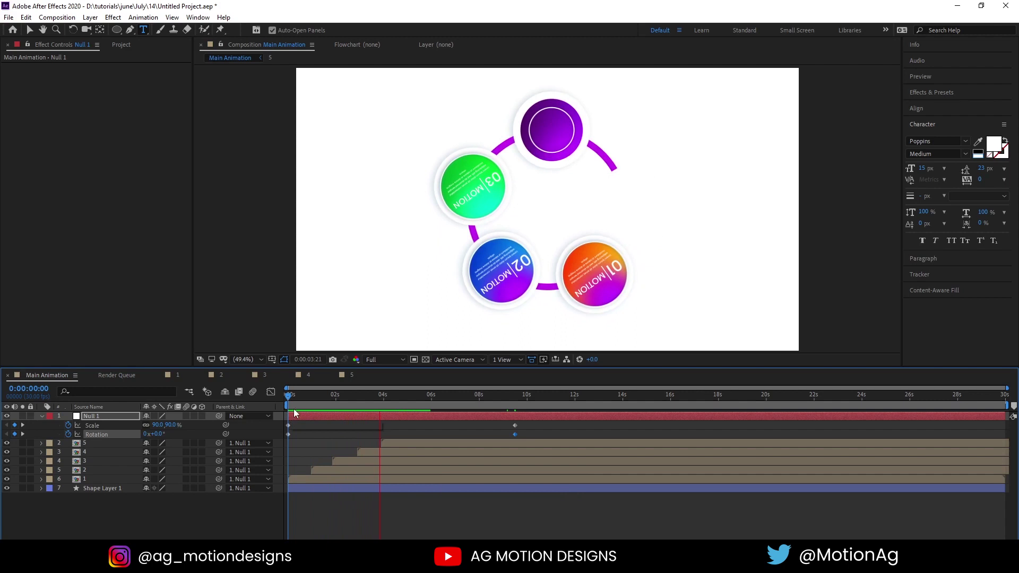
key(space)
click(295, 404)
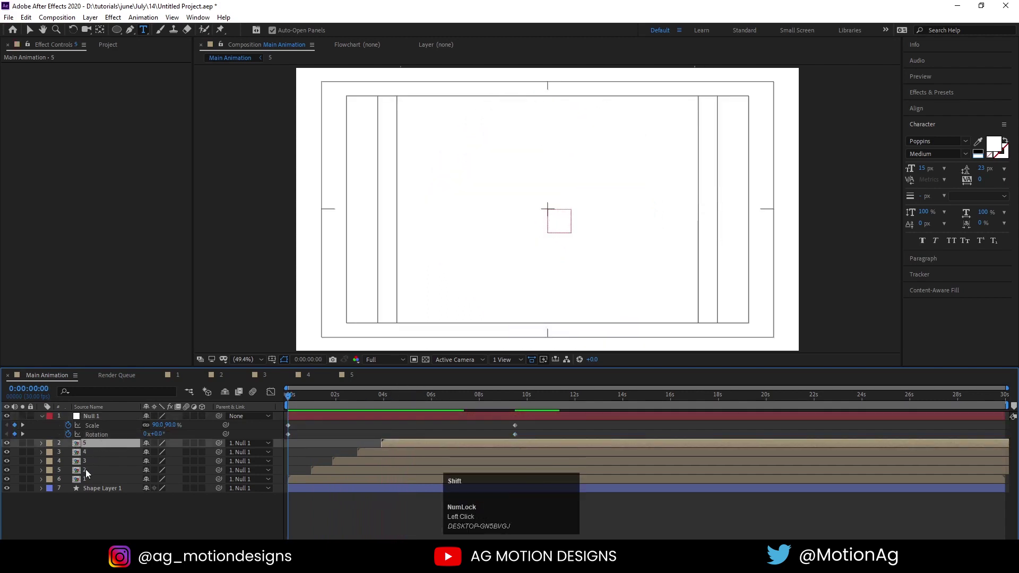
Give the five button layers a counter-rotation so their labels stay upright, and preview.
key(r)
click(71, 456)
key(k)
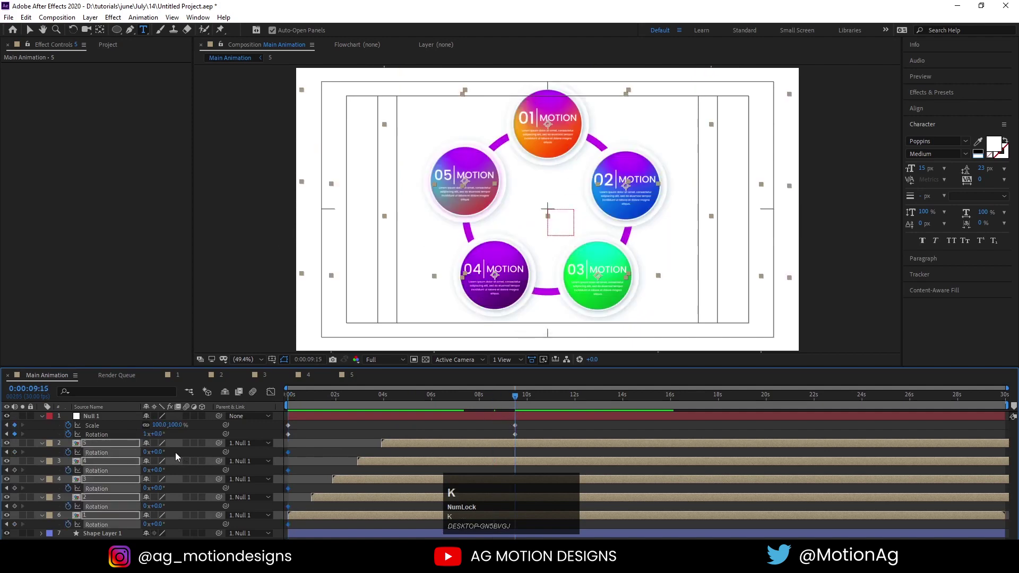
click(146, 457)
key(-)
click(295, 405)
key(space)
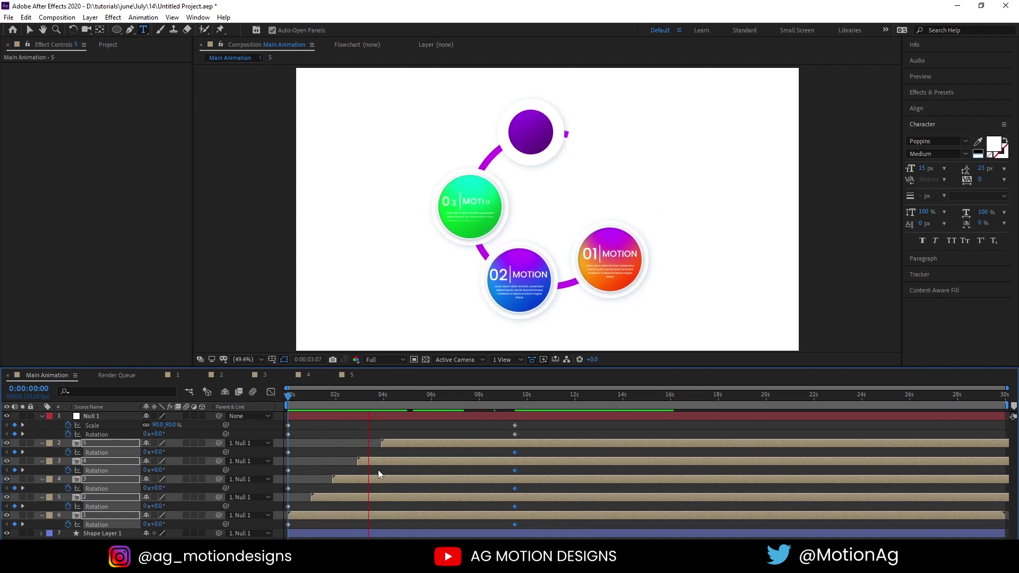
key(space)
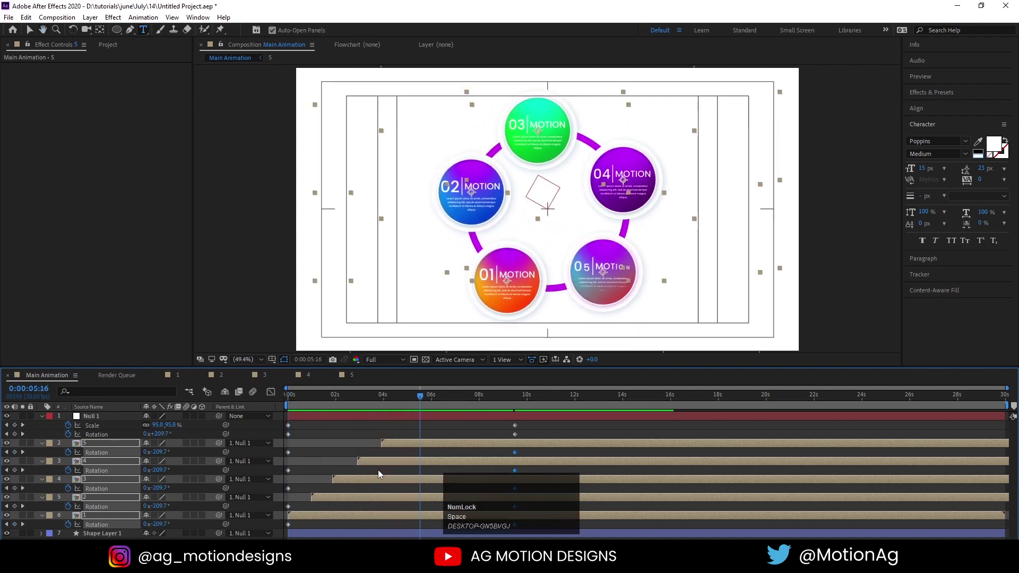
Preview again and search the ring layer to reveal its Stroke properties.
key(space)
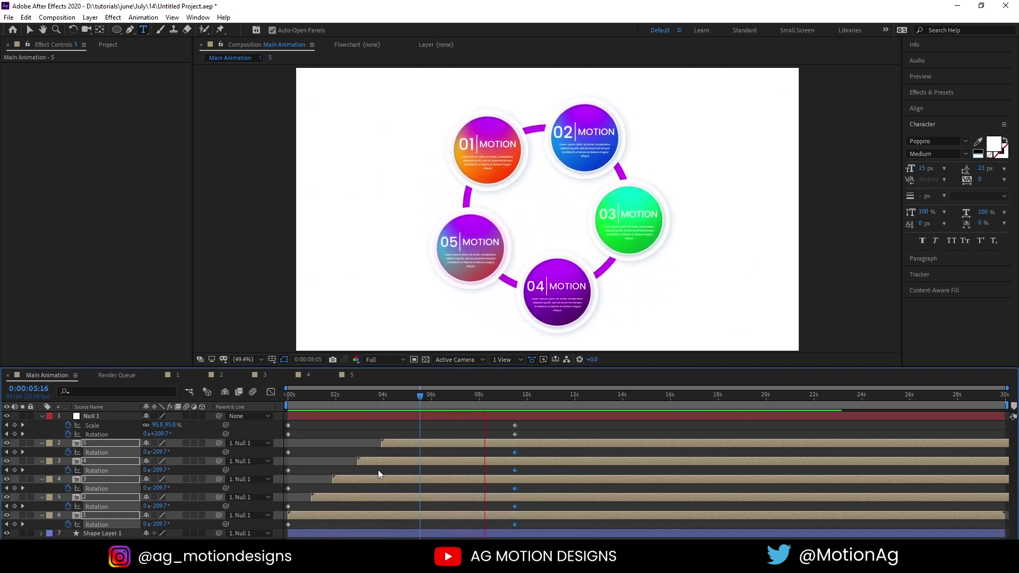
key(space)
text(K...)
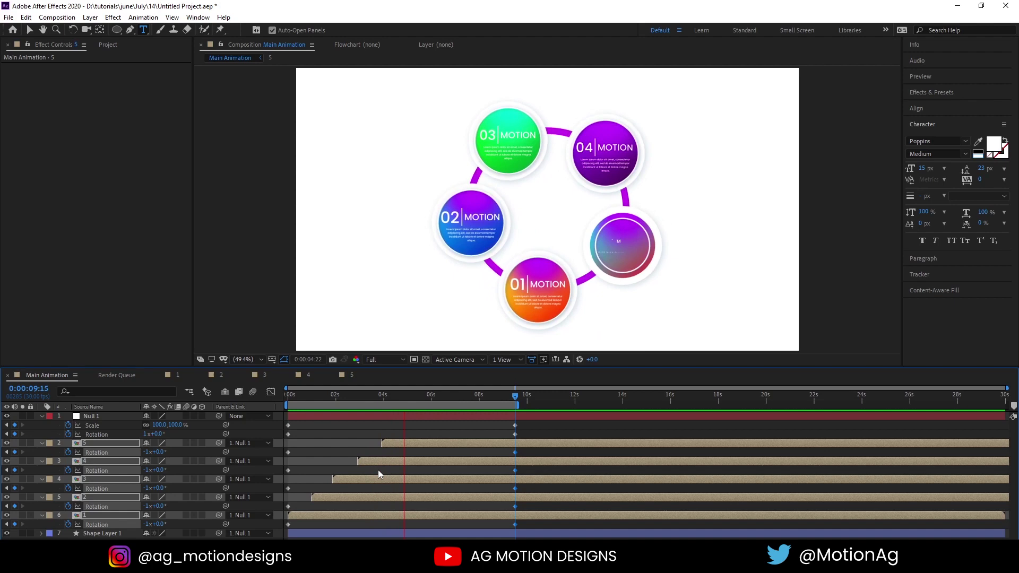
key(space)
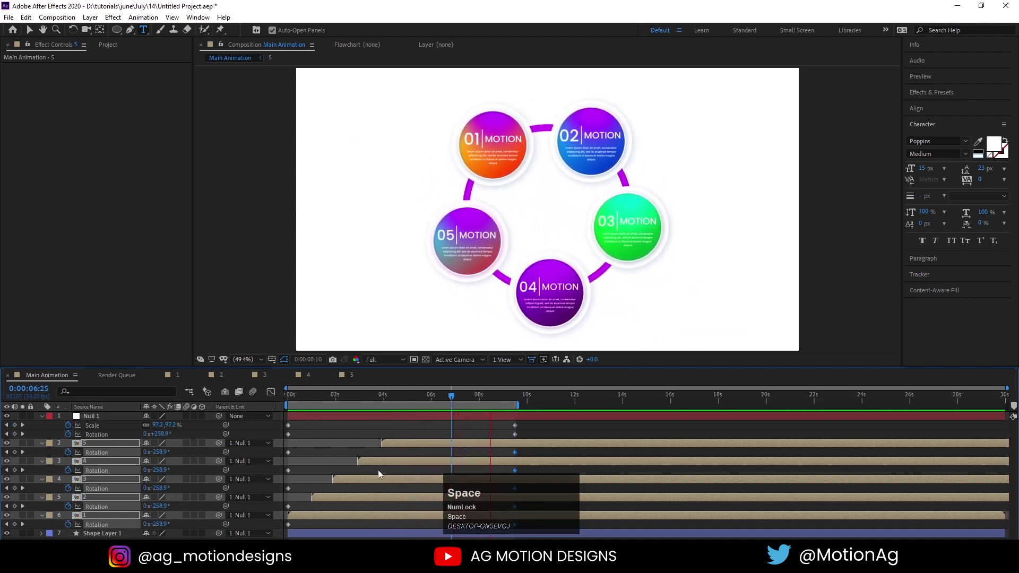
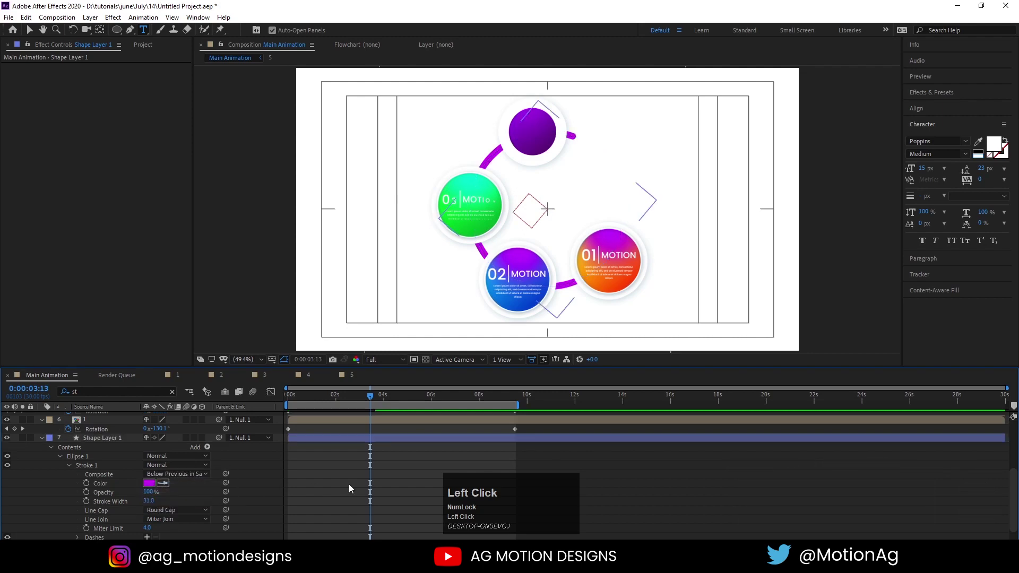
Set the ring's Line Cap to Round Cap and duplicate Shape Layer 1.
key(u)
text(uu)
click(303, 406)
key(space)
click(100, 476)
key(ctrl+d)
Scale the copied ring to 96% and preview the two rings.
click(158, 487)
key(Return)
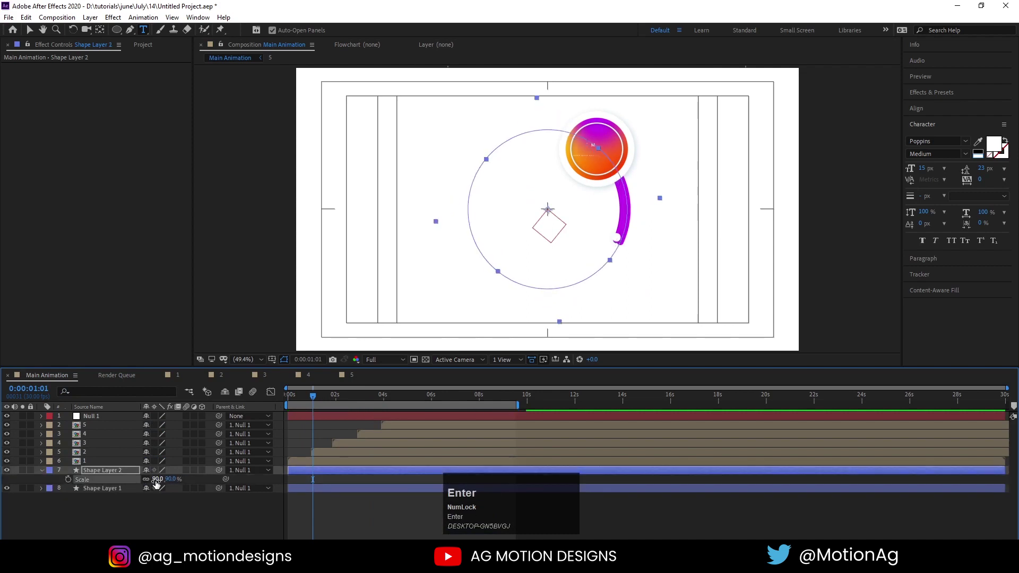
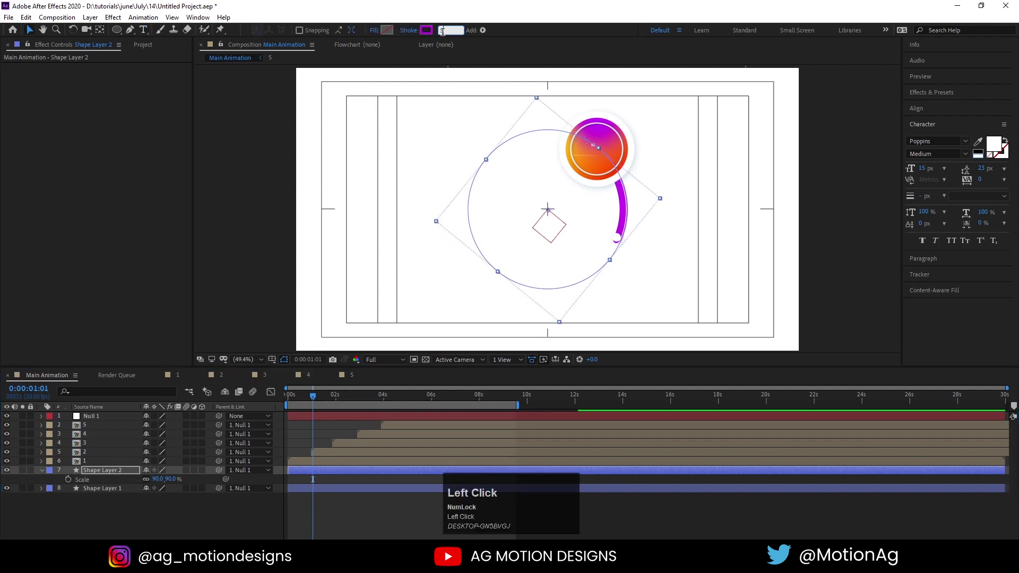
key(Return)
drag(159, 486, 213, 515)
key(space)
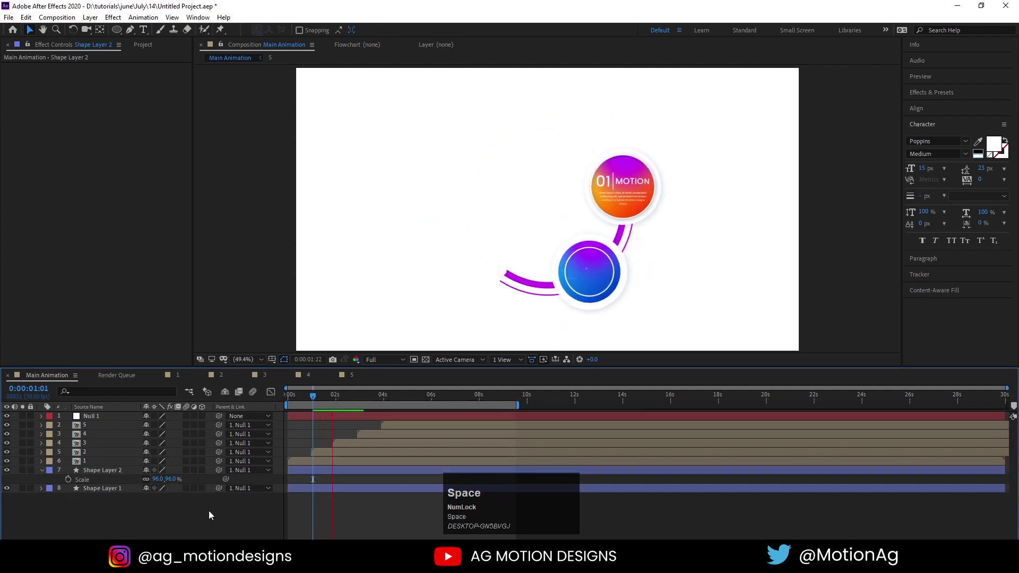
key(space)
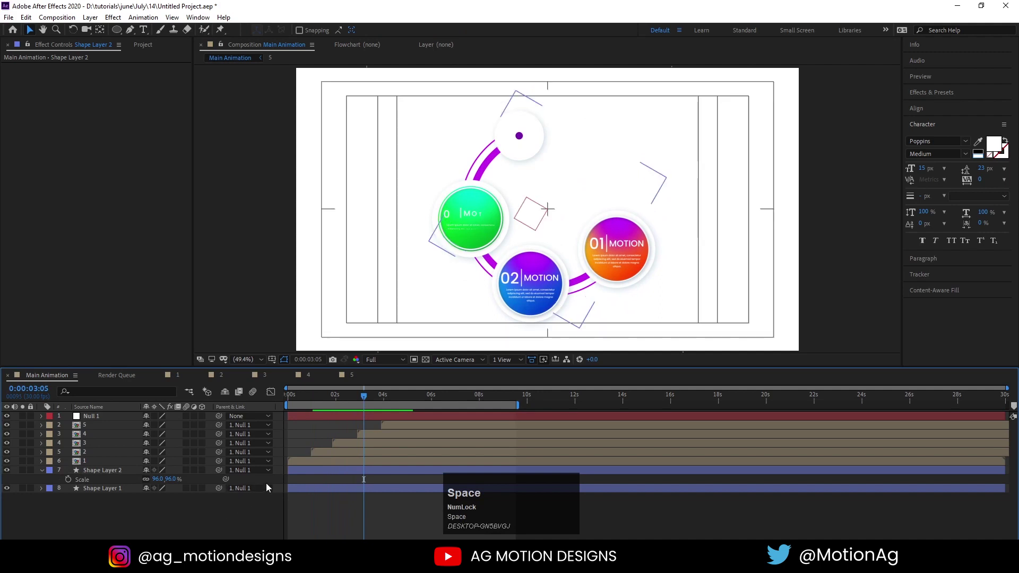
Duplicate the ring again and shrink the third copy to about 76%, then preview.
click(109, 477)
key(ctrl+d)
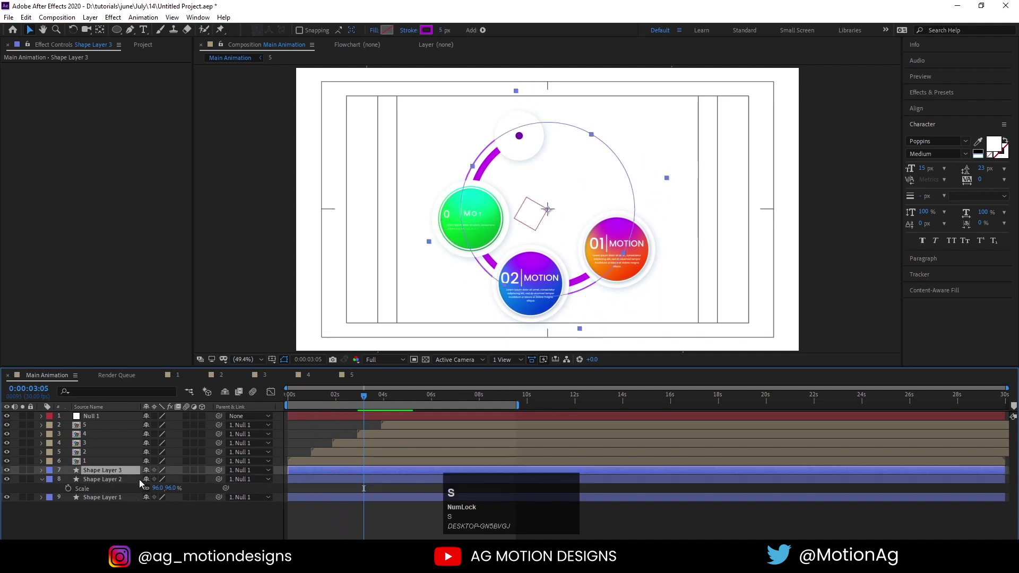
drag(160, 483, 175, 532)
key(space)
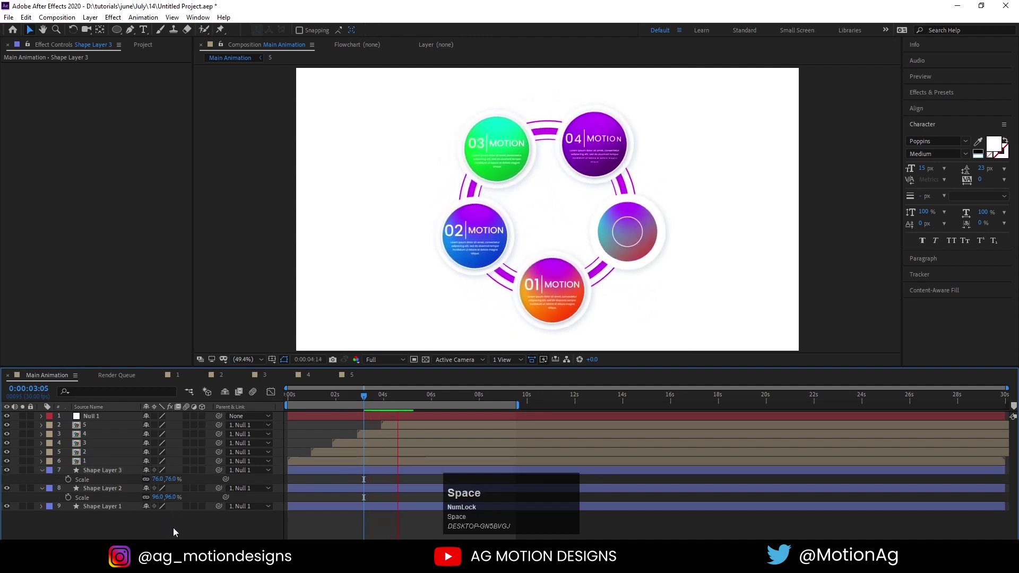
key(space)
Fine-tune the third ring's Scale value toward 75%.
click(158, 488)
key(Return)
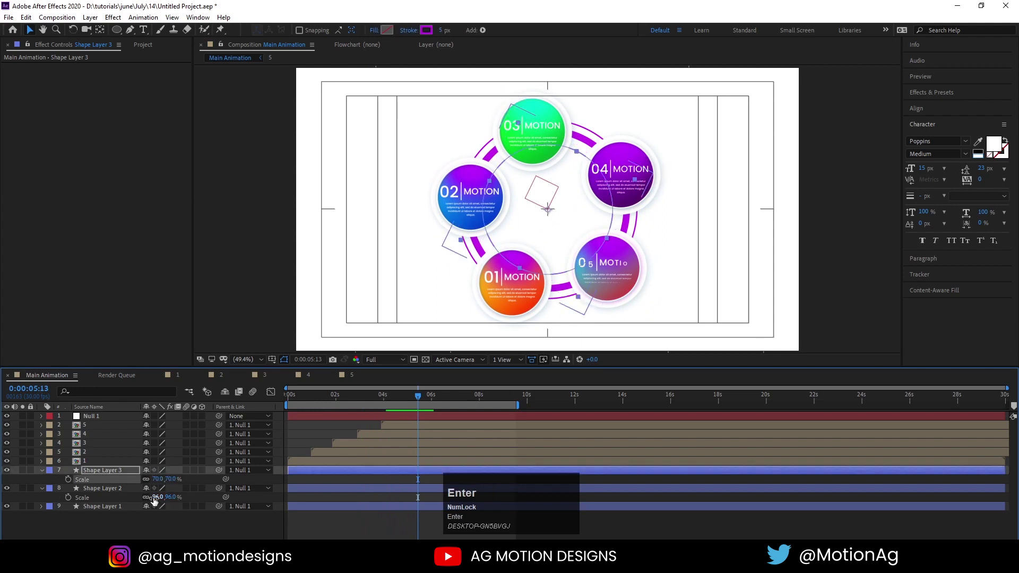
click(158, 485)
key(Return)
click(158, 485)
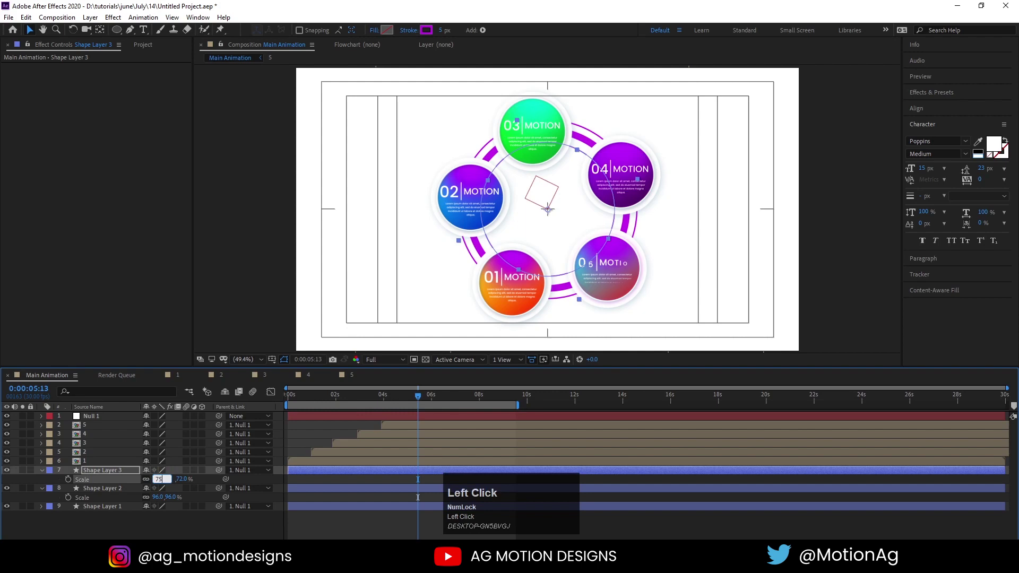
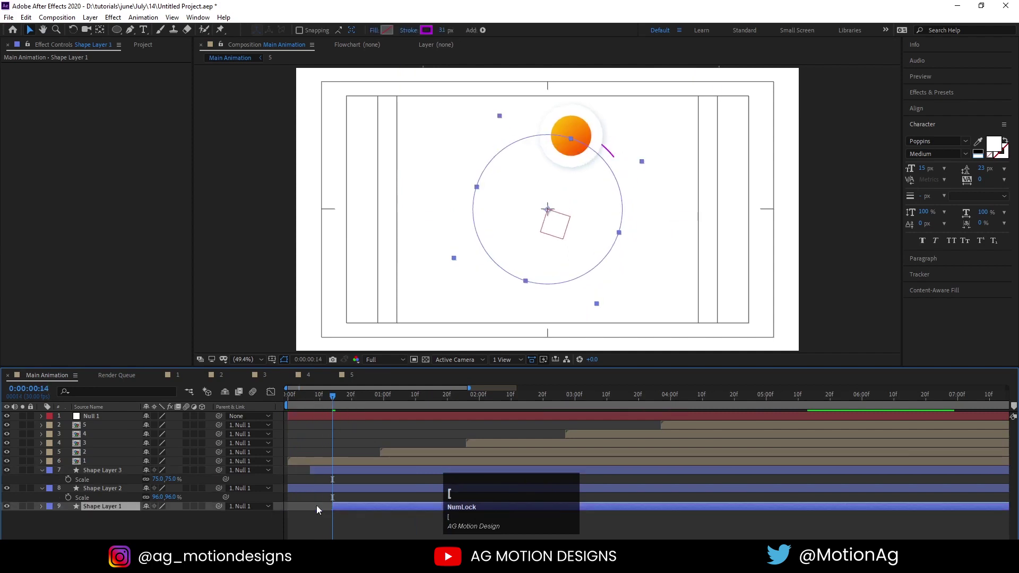
Offset the original ring a few frames later, zoom out the timeline, and preview the staggered rings.
key(space)
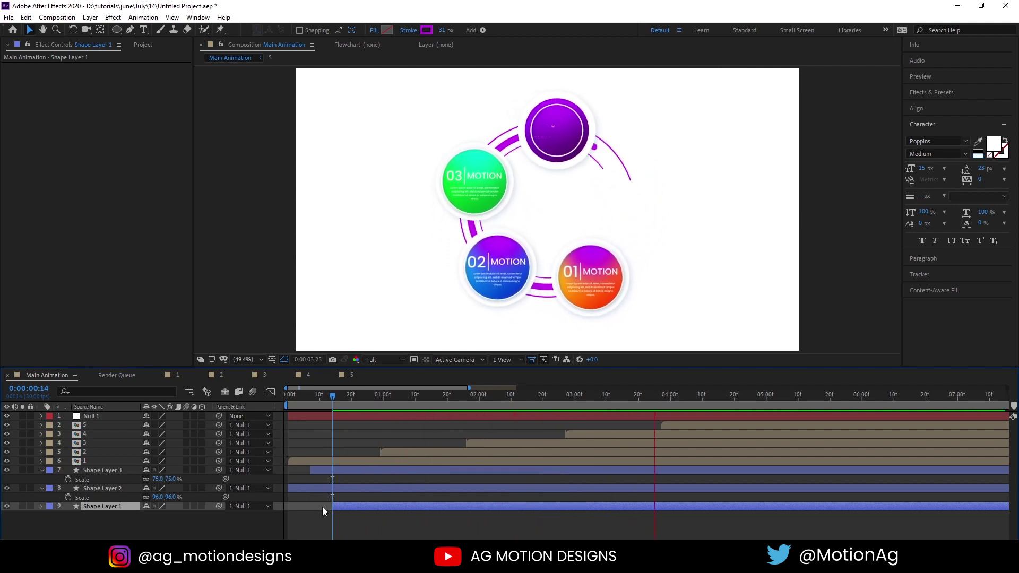
key(space)
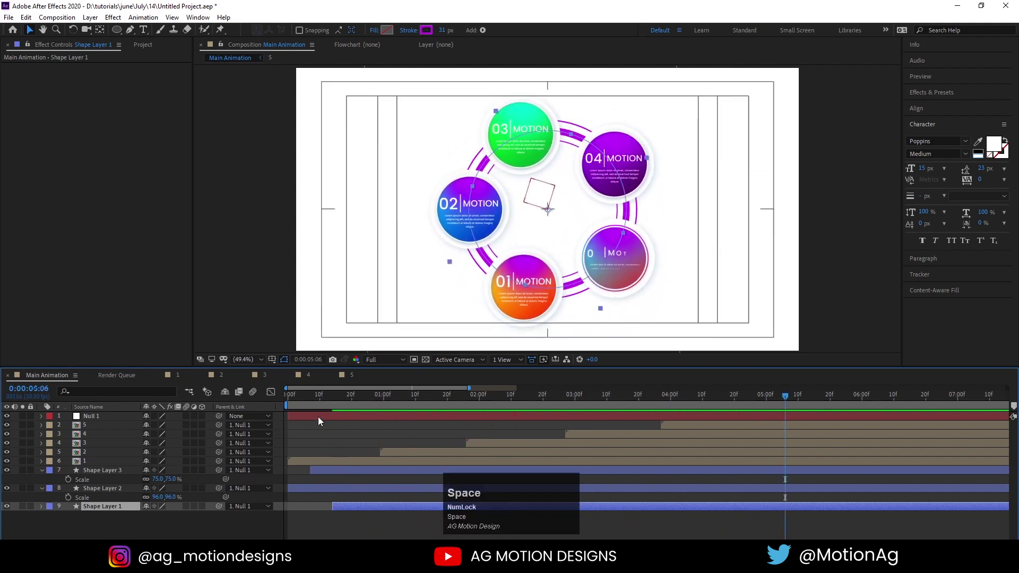
key(-)
key(space)
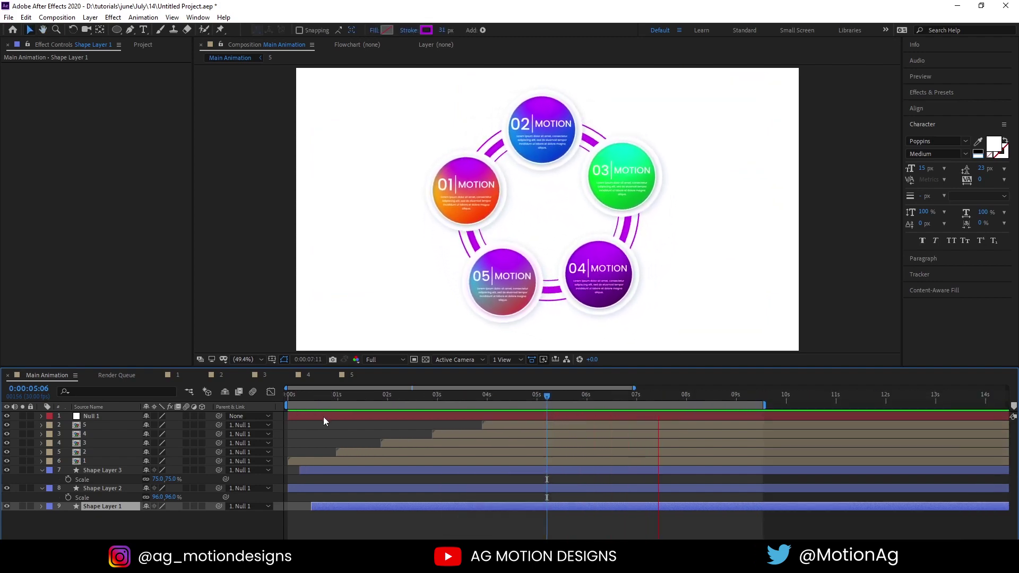
key(space)
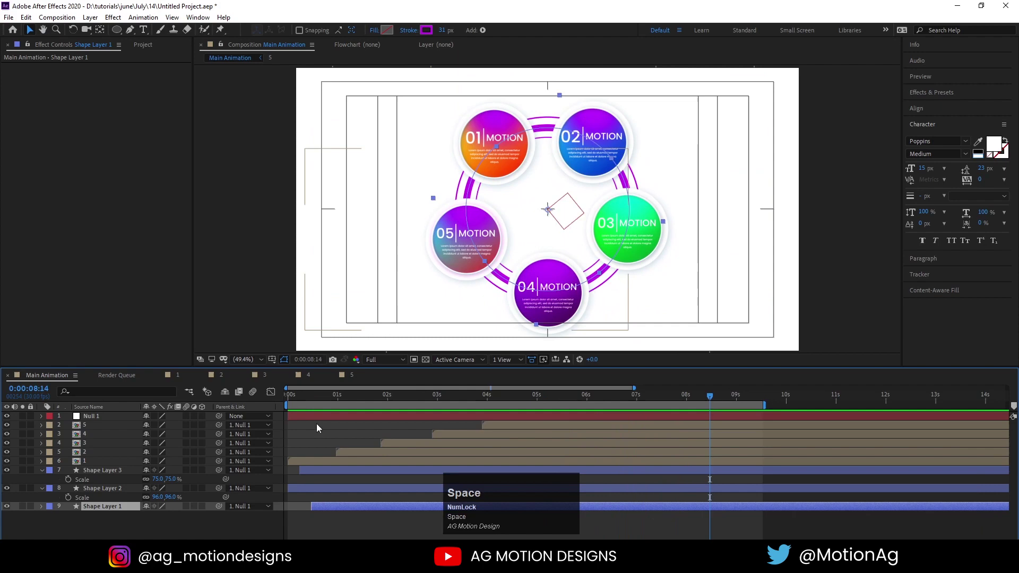
click(319, 429)
key(space)
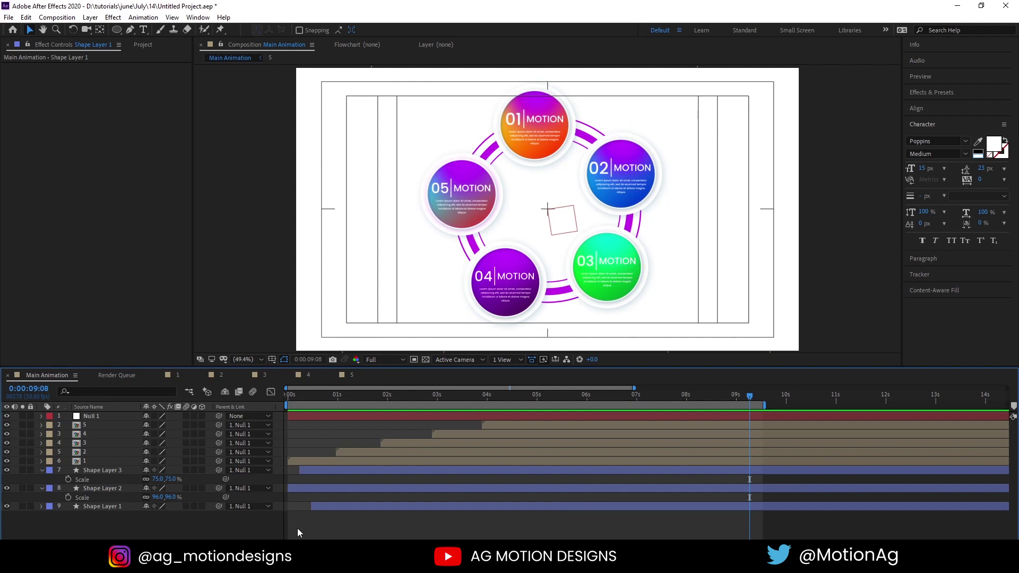
key(space)
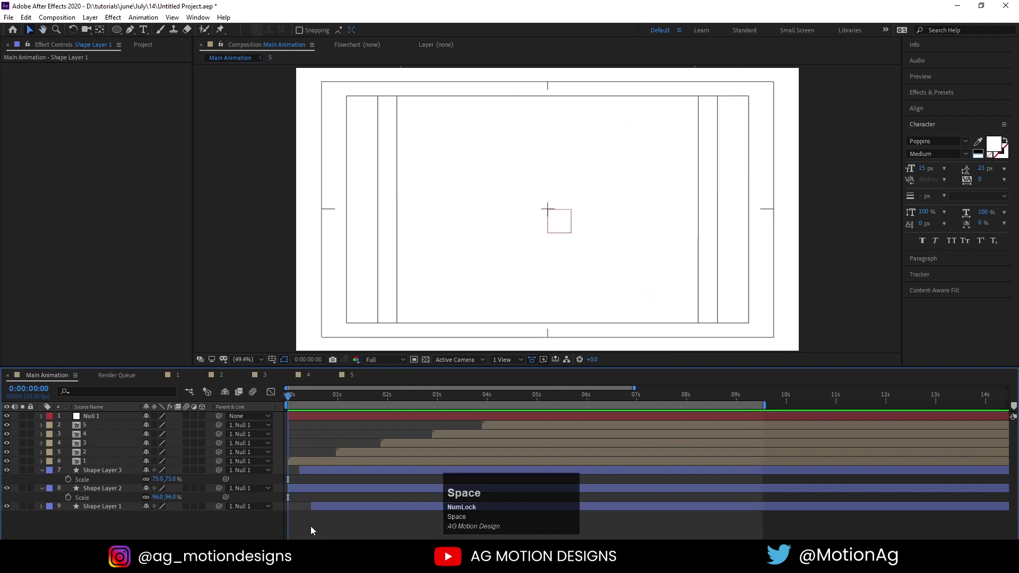
Create White Solid 1, place it at the bottom of the stack, and preview.
click(209, 527)
key(Return)
click(105, 418)
key(space)
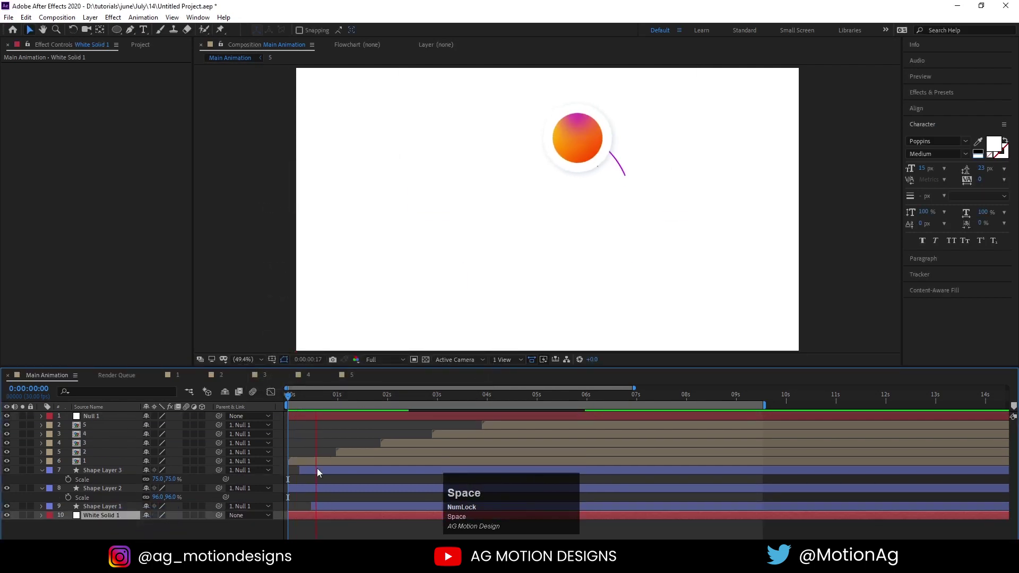